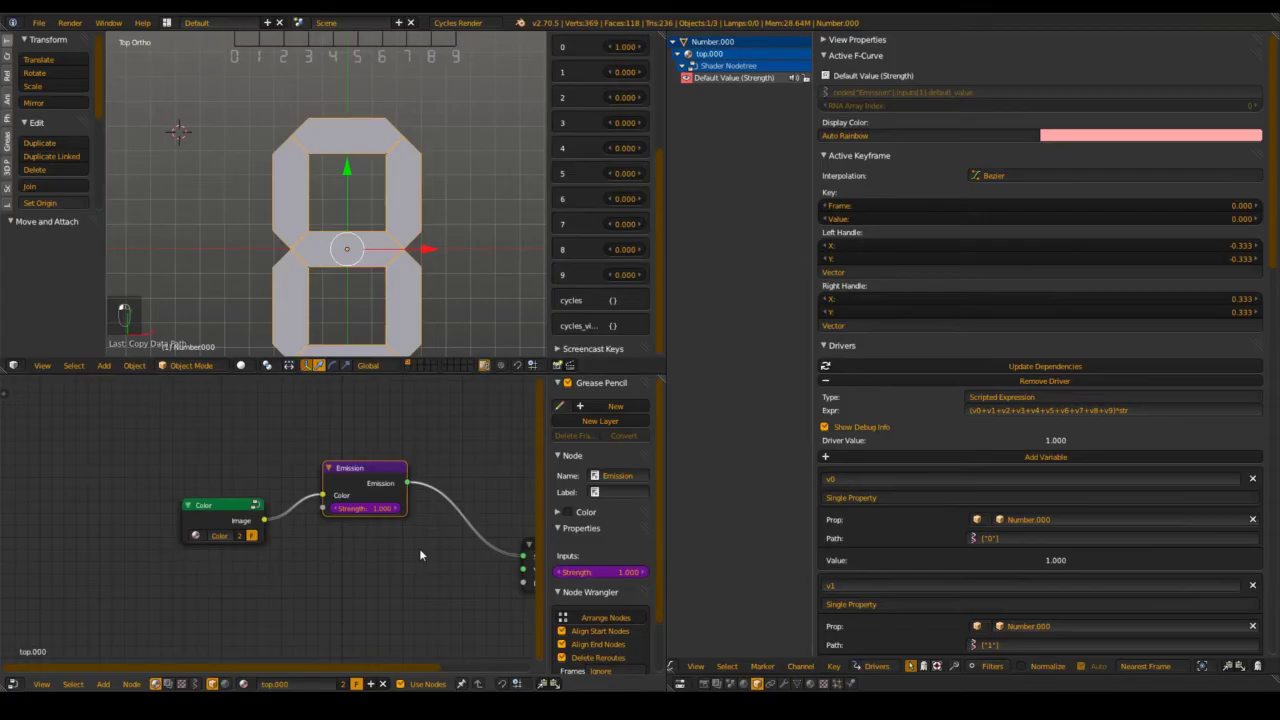
# Save the scene as number display.blend in the number display folder
pyautogui.moveTo(418, 551); pyautogui.dragTo(321, 562)
pyautogui.press('ctrl+s')
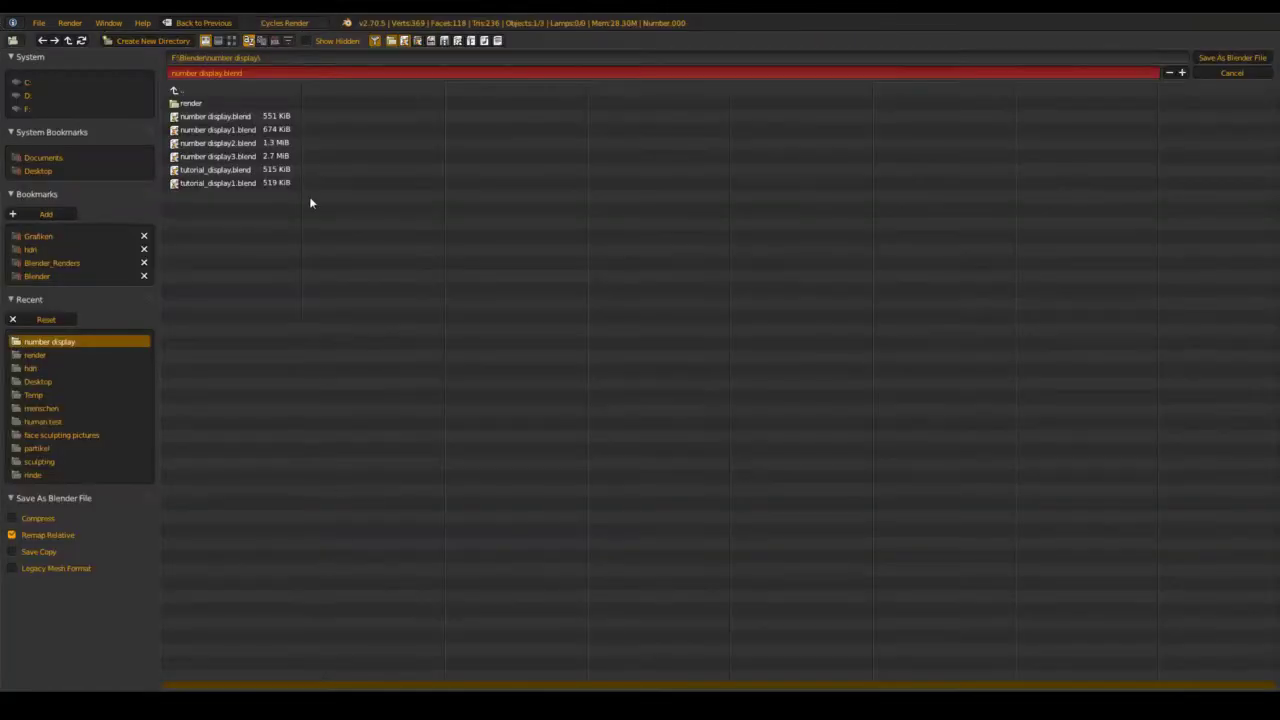
pyautogui.press('ctrl+shift+s')
pyautogui.press('ctrl+s')
pyautogui.moveTo(416, 492); pyautogui.dragTo(367, 495)
pyautogui.press('ctrl+s')
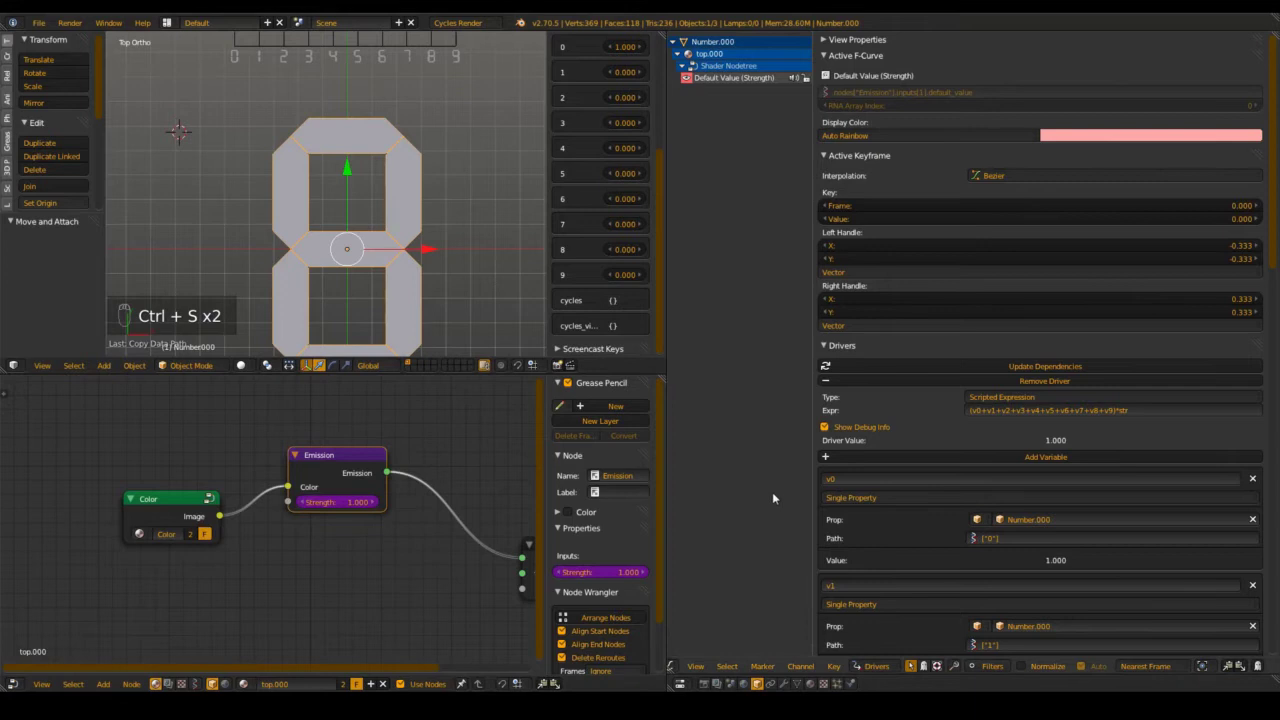
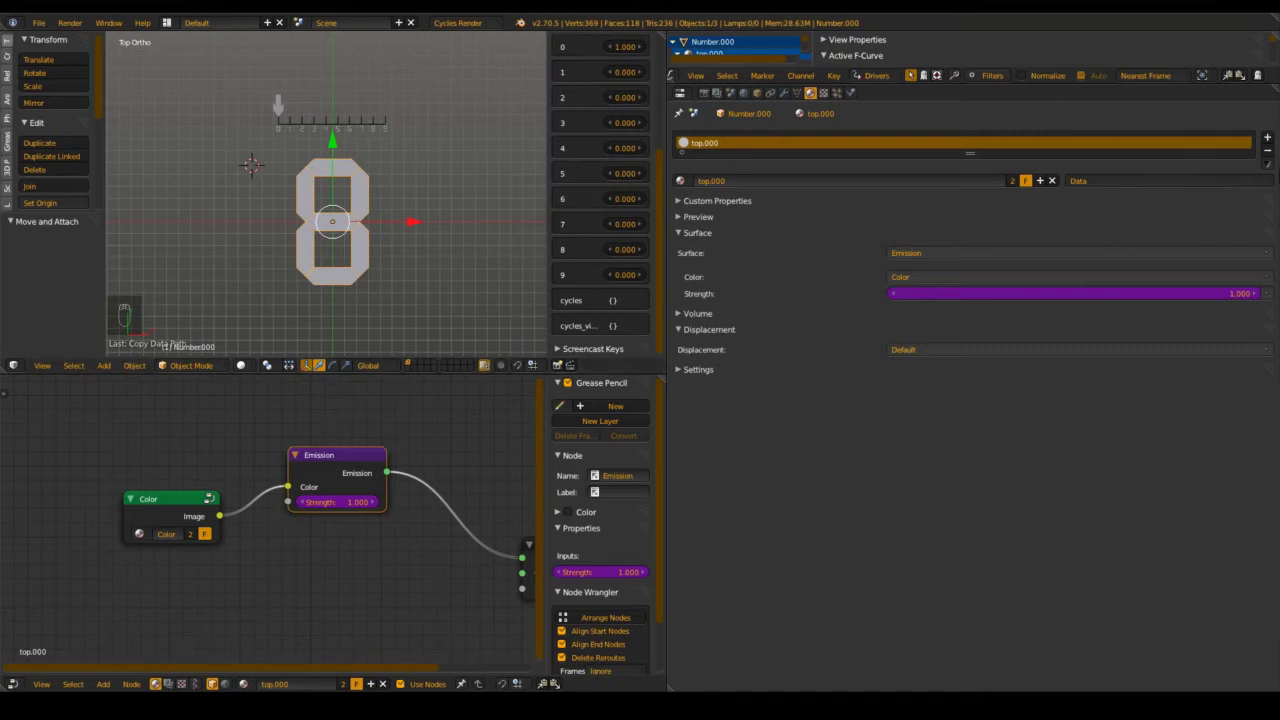
# Assign the top.000 emission material to each of the new empty slots
pyautogui.moveTo(1267, 140); pyautogui.dragTo(687, 493)
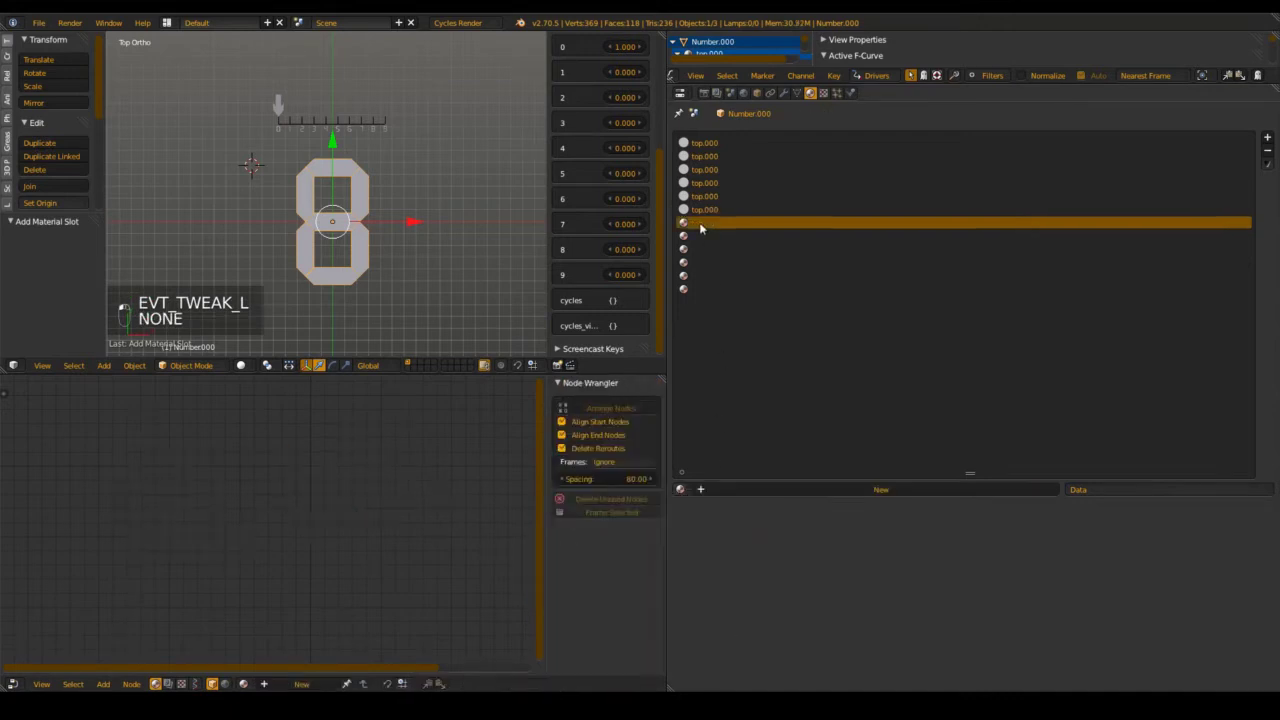
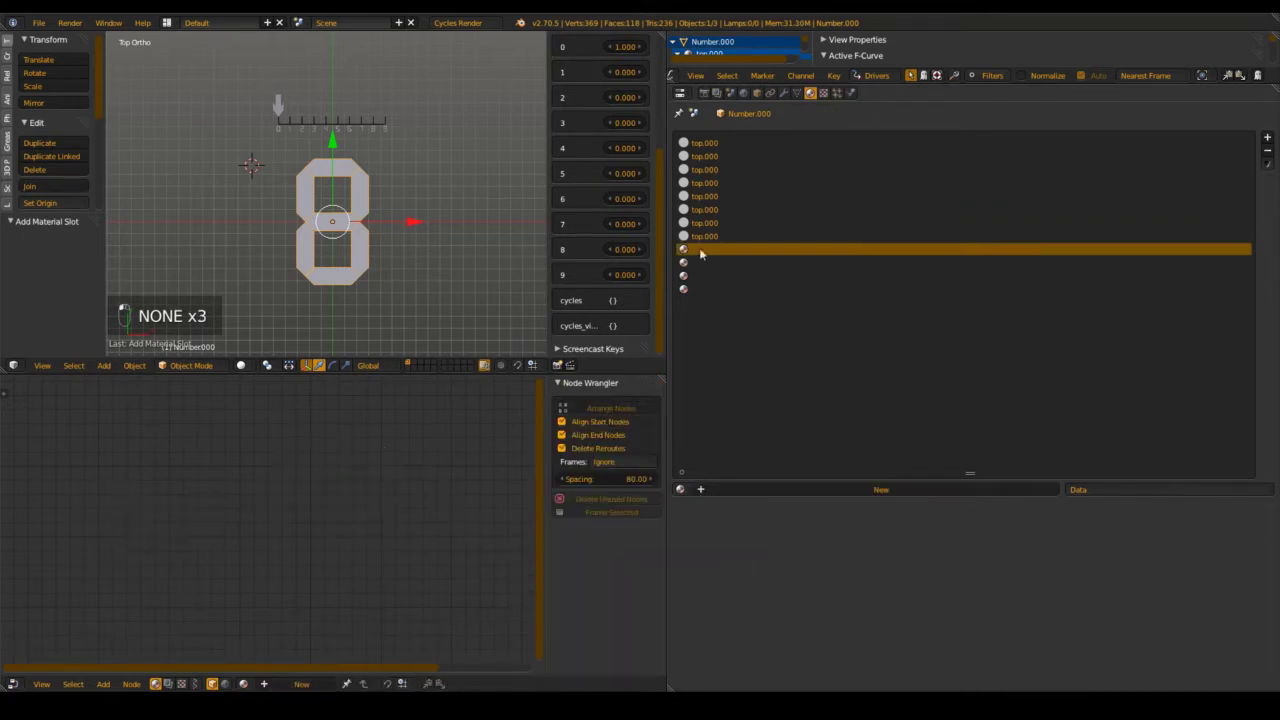
pyautogui.moveTo(733, 538); pyautogui.dragTo(733, 159)
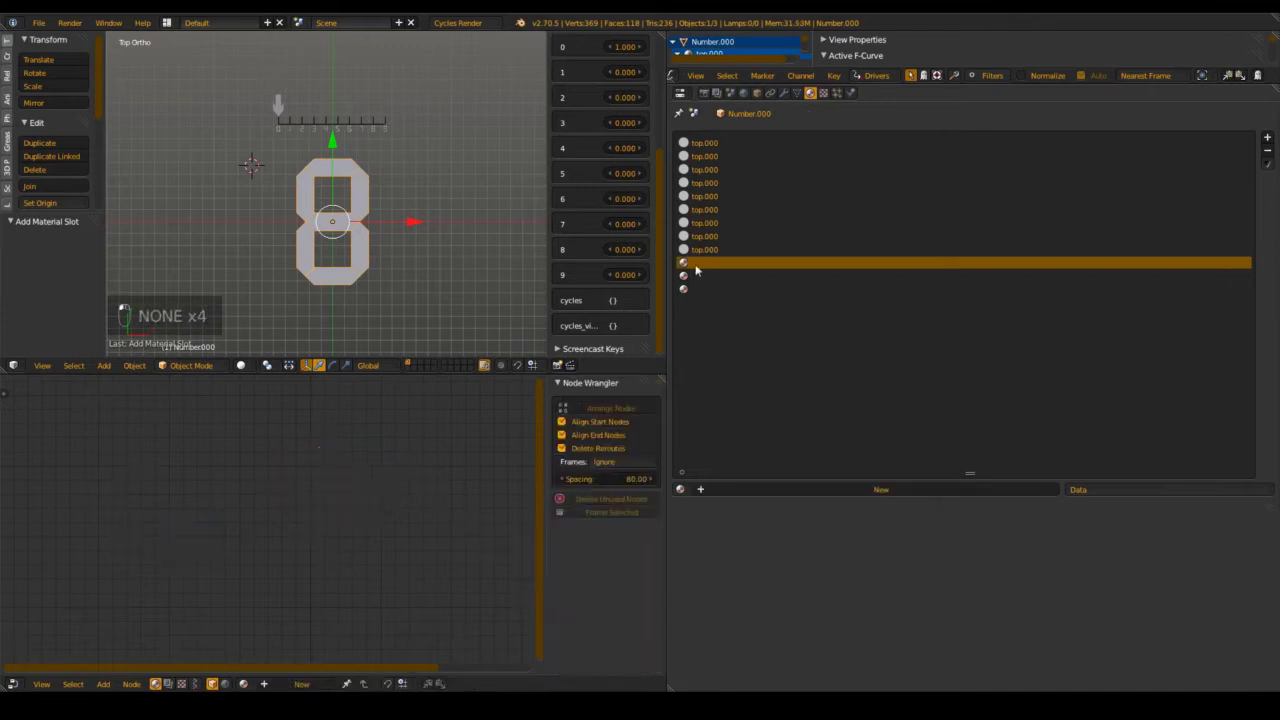
pyautogui.press('ctrl+s')
pyautogui.moveTo(1046, 490); pyautogui.dragTo(974, 464)
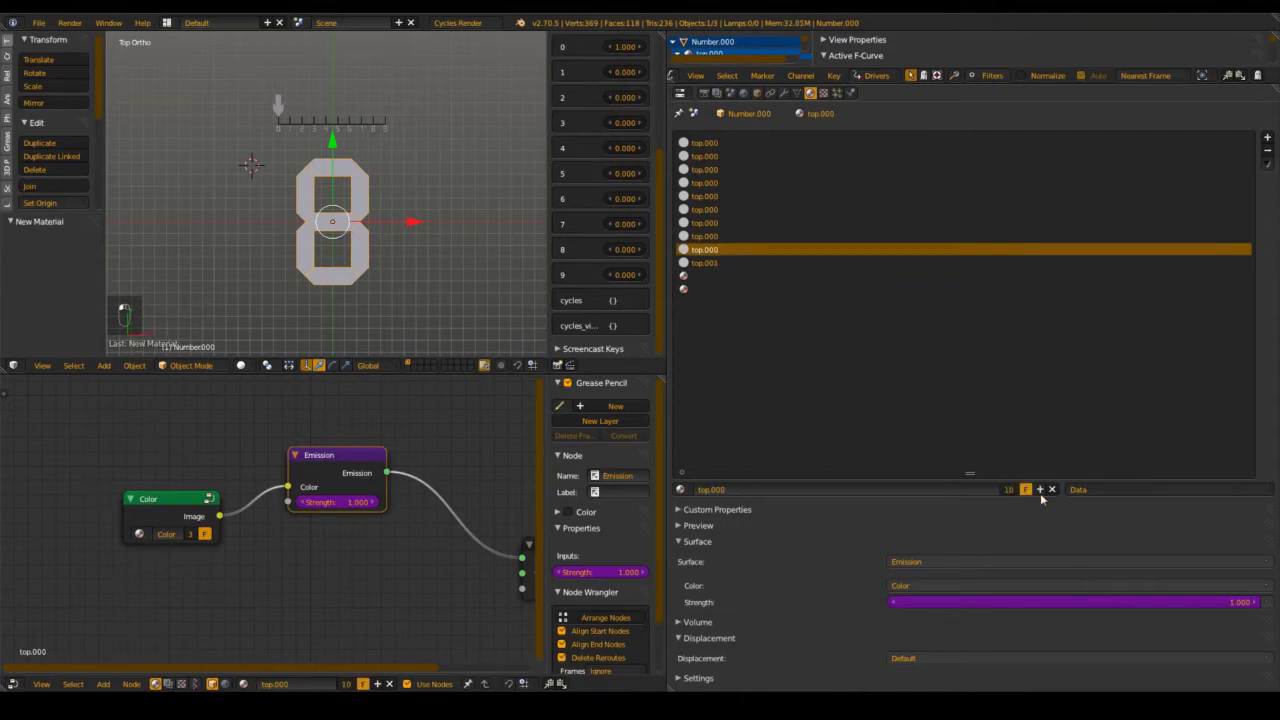
# Make the slots single-user copies, giving top.001 through top.009, and save
pyautogui.click(775, 284)
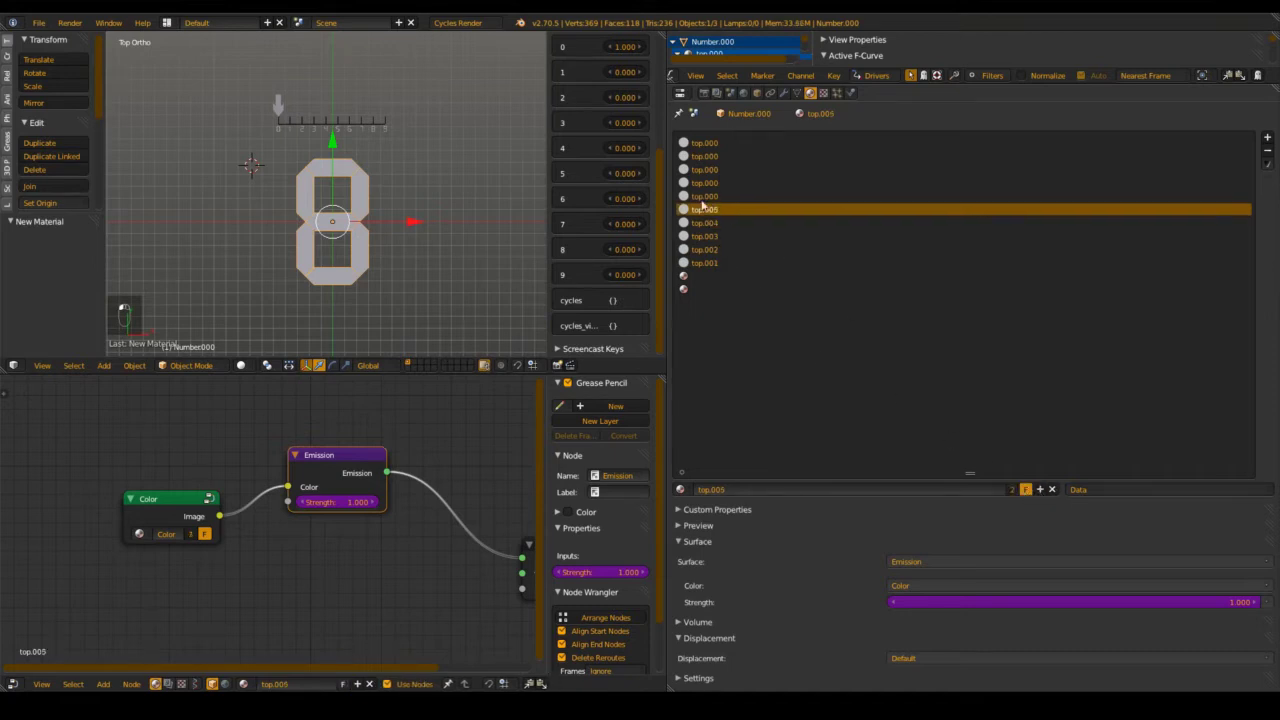
pyautogui.click(740, 228)
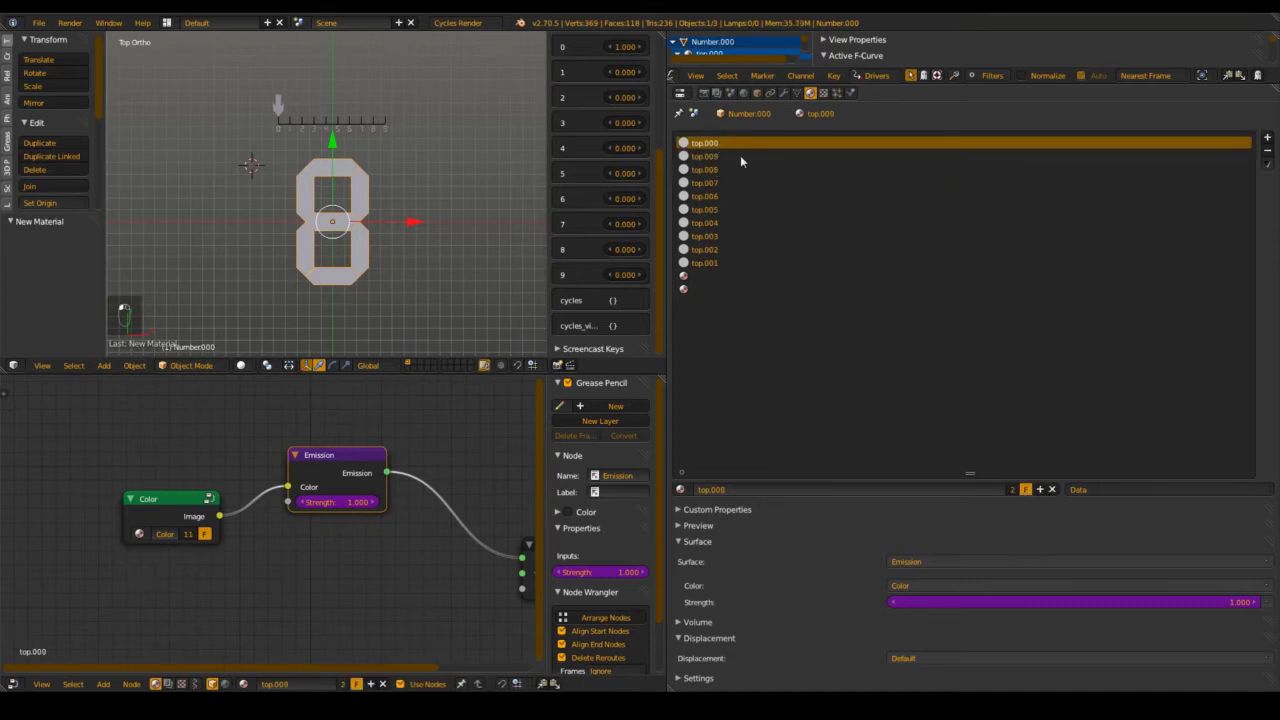
pyautogui.press('ctrl+s')
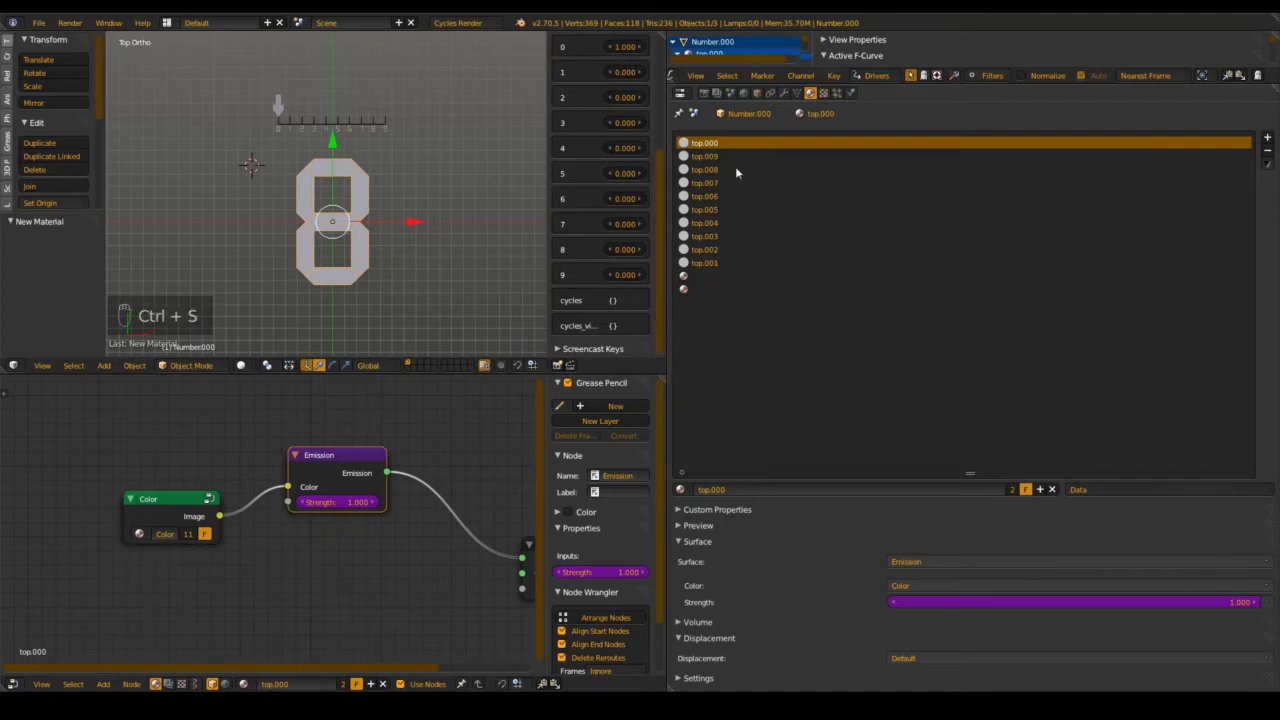
pyautogui.press('ctrl+s')
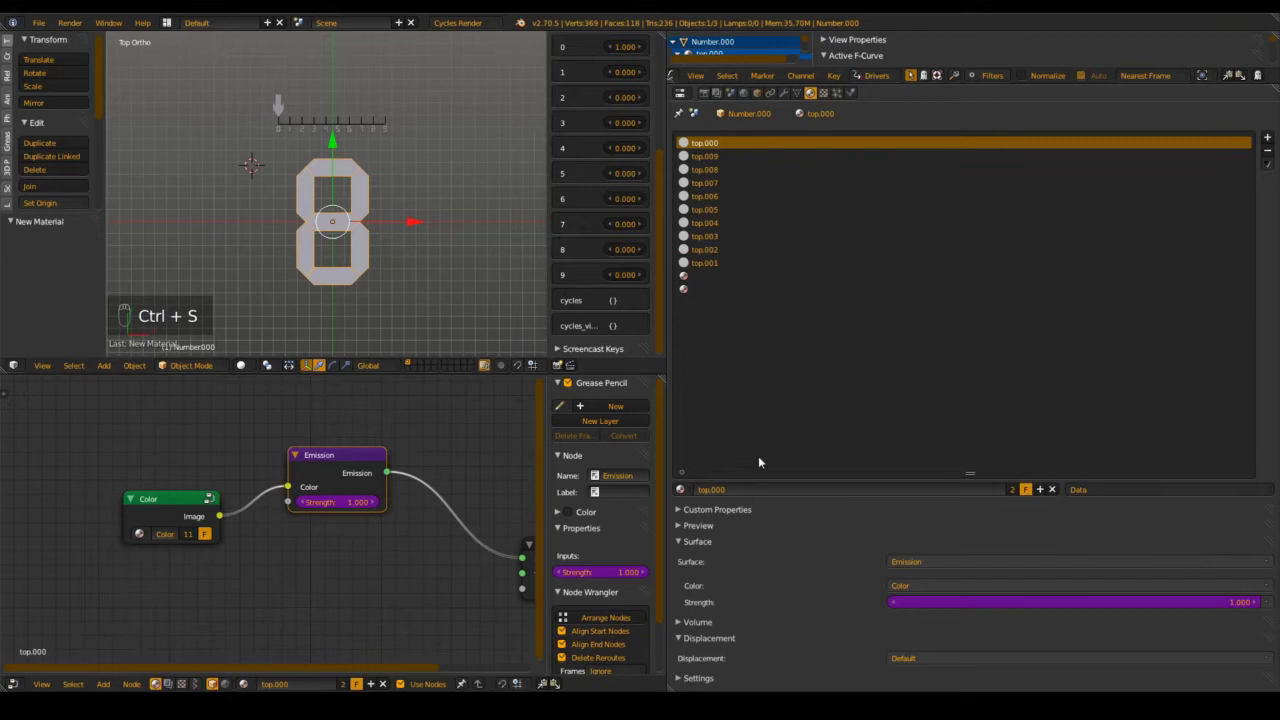
pyautogui.press('ctrl+s')
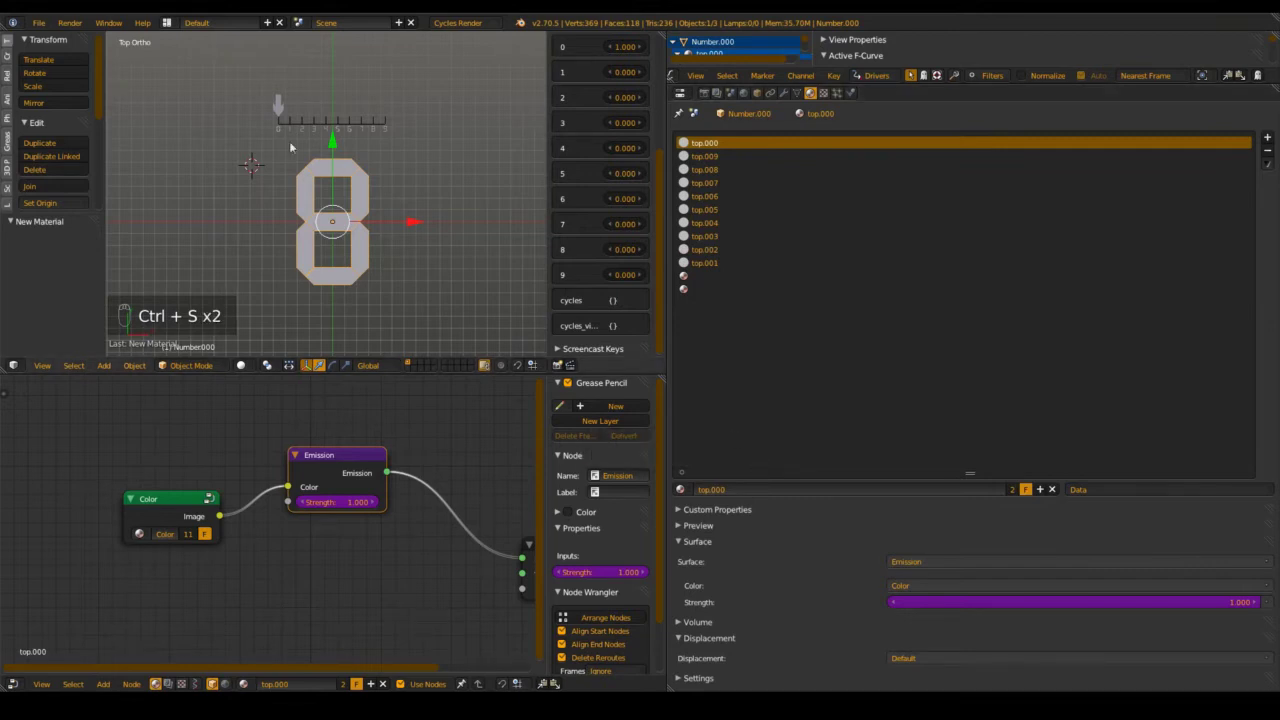
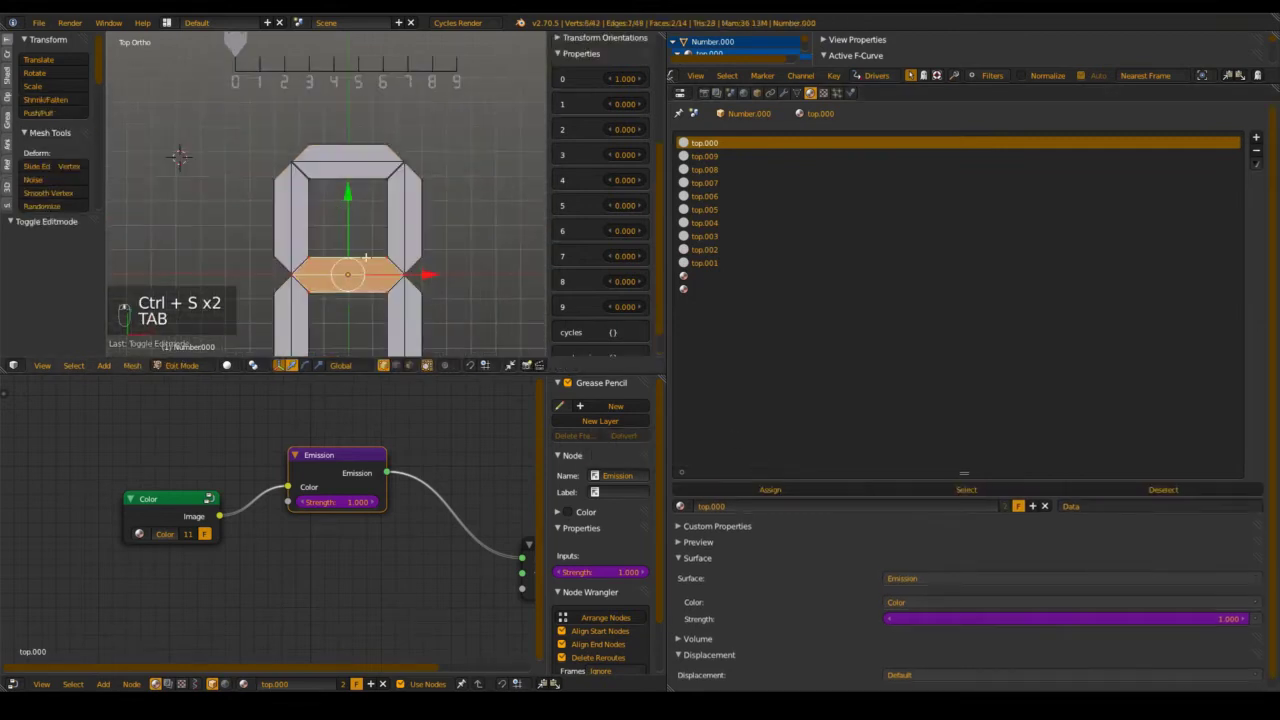
# Rename a copy to left_up and assign it to the upper-left segment faces
pyautogui.press('a')
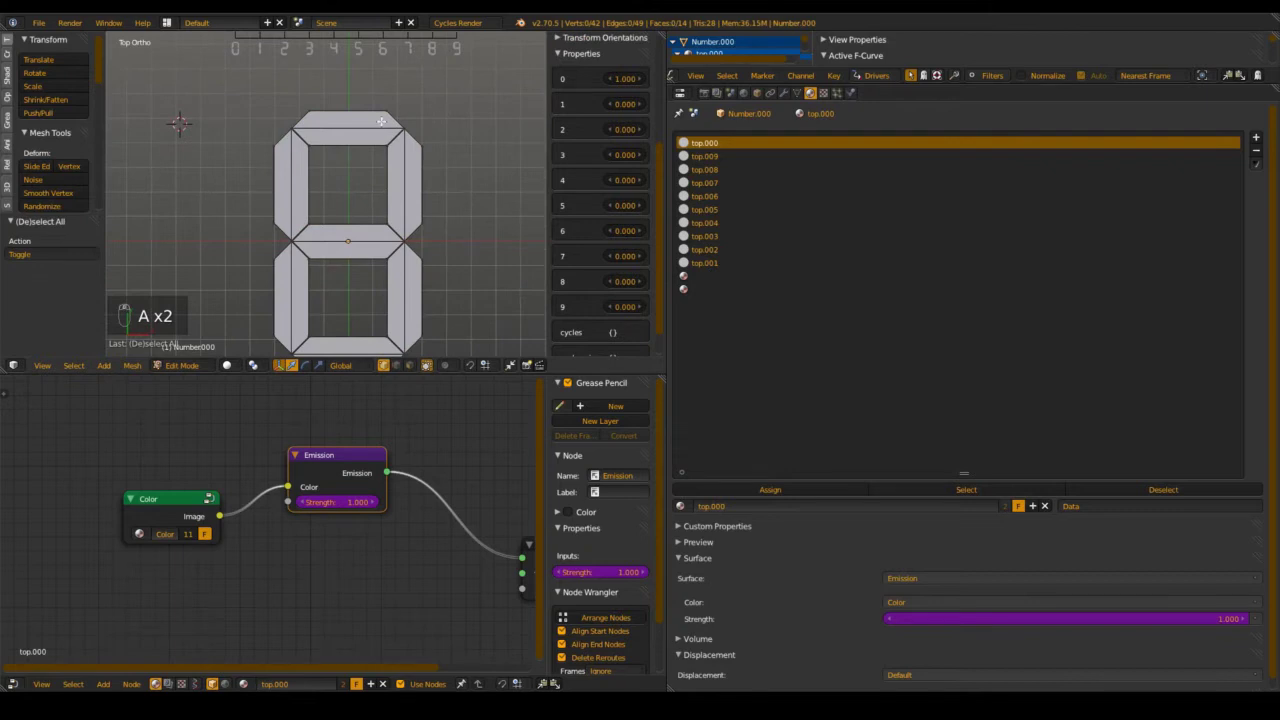
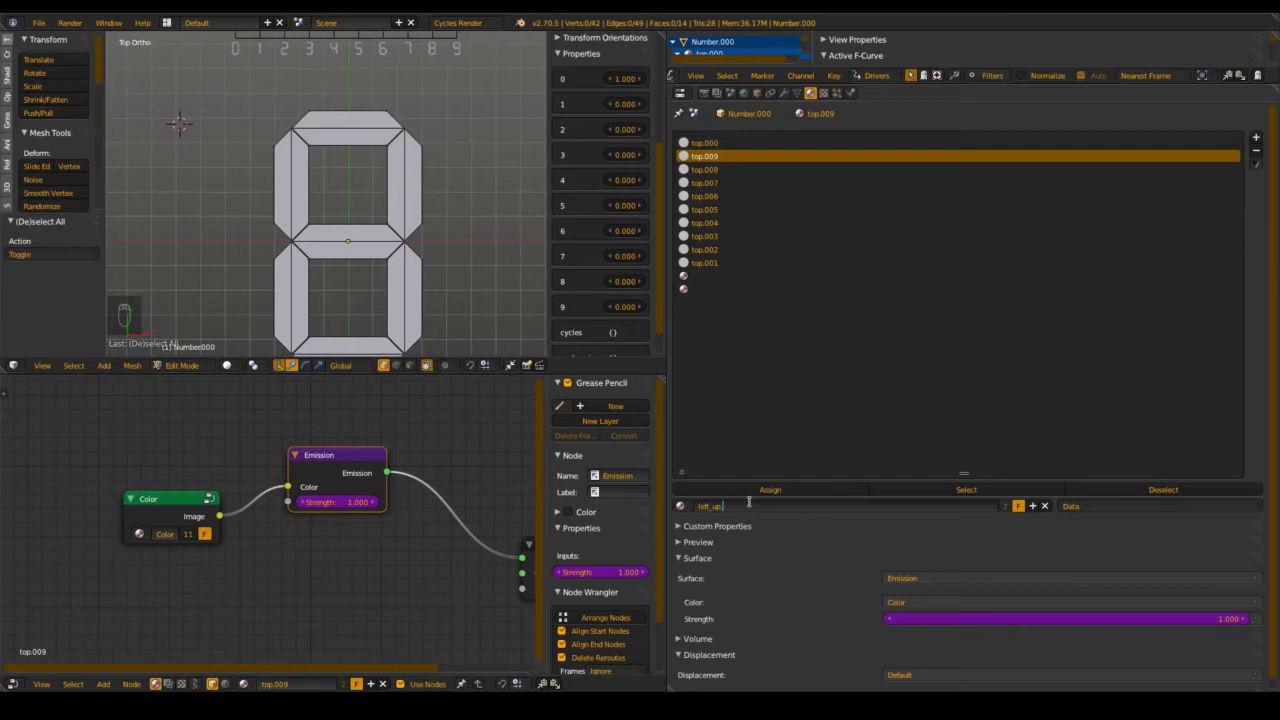
pyautogui.press('0')
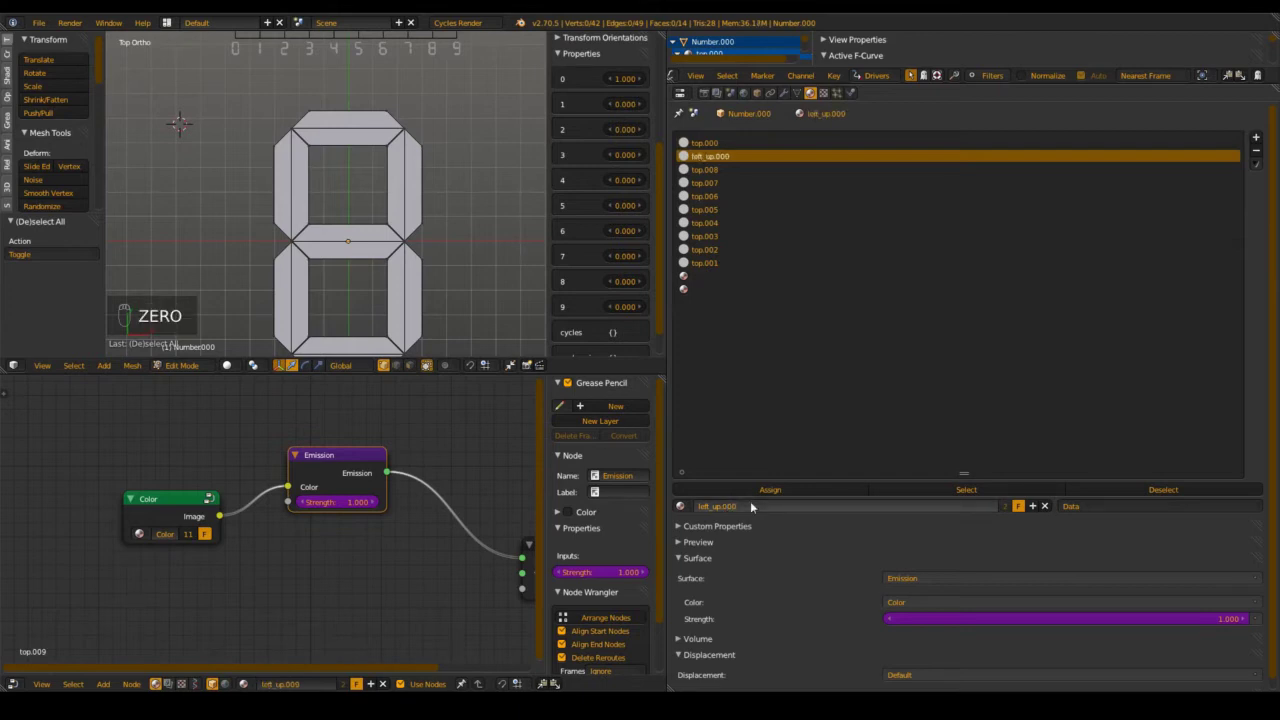
pyautogui.press('l')
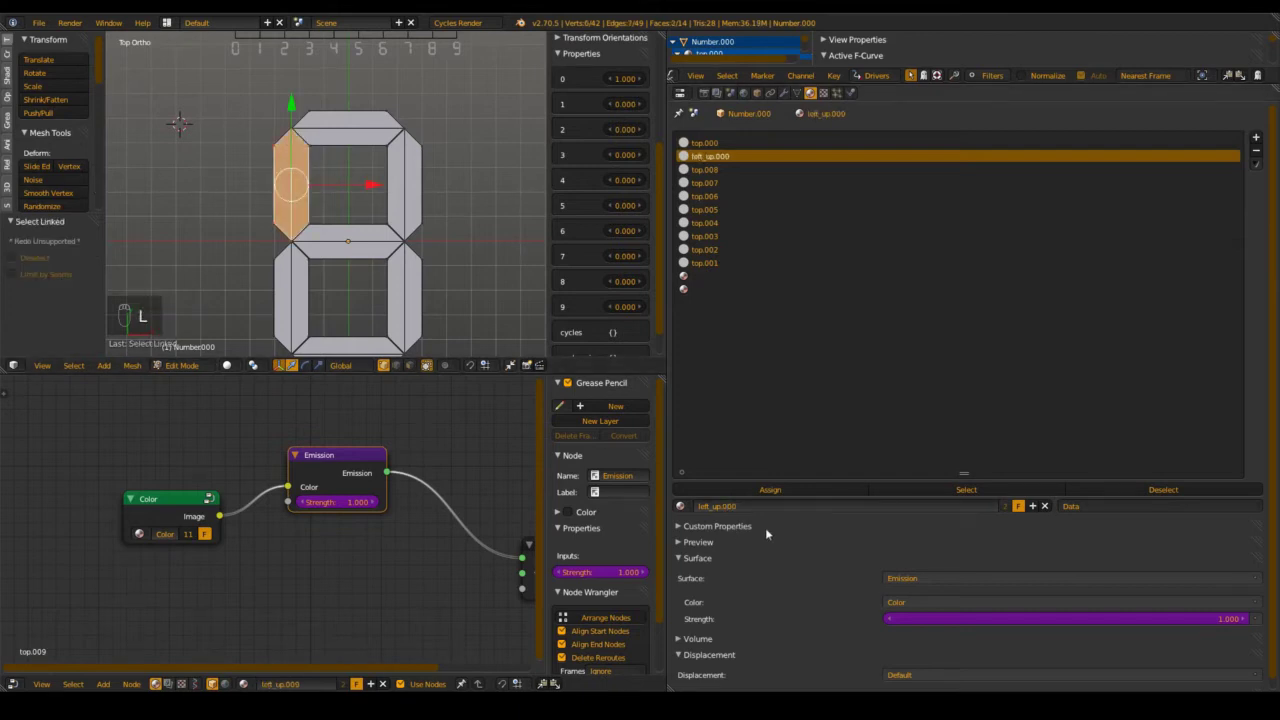
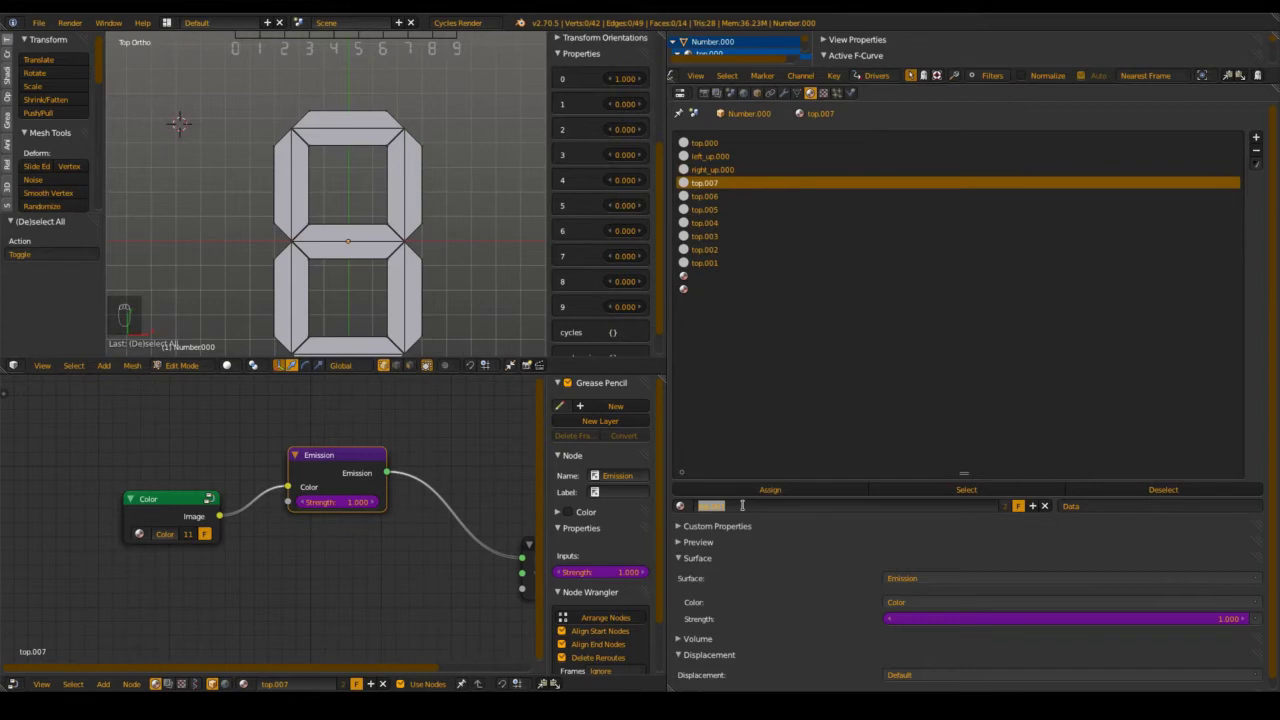
# Rename copies to mittle and left_down and assign them to the middle and lower-left segments
pyautogui.press('t')
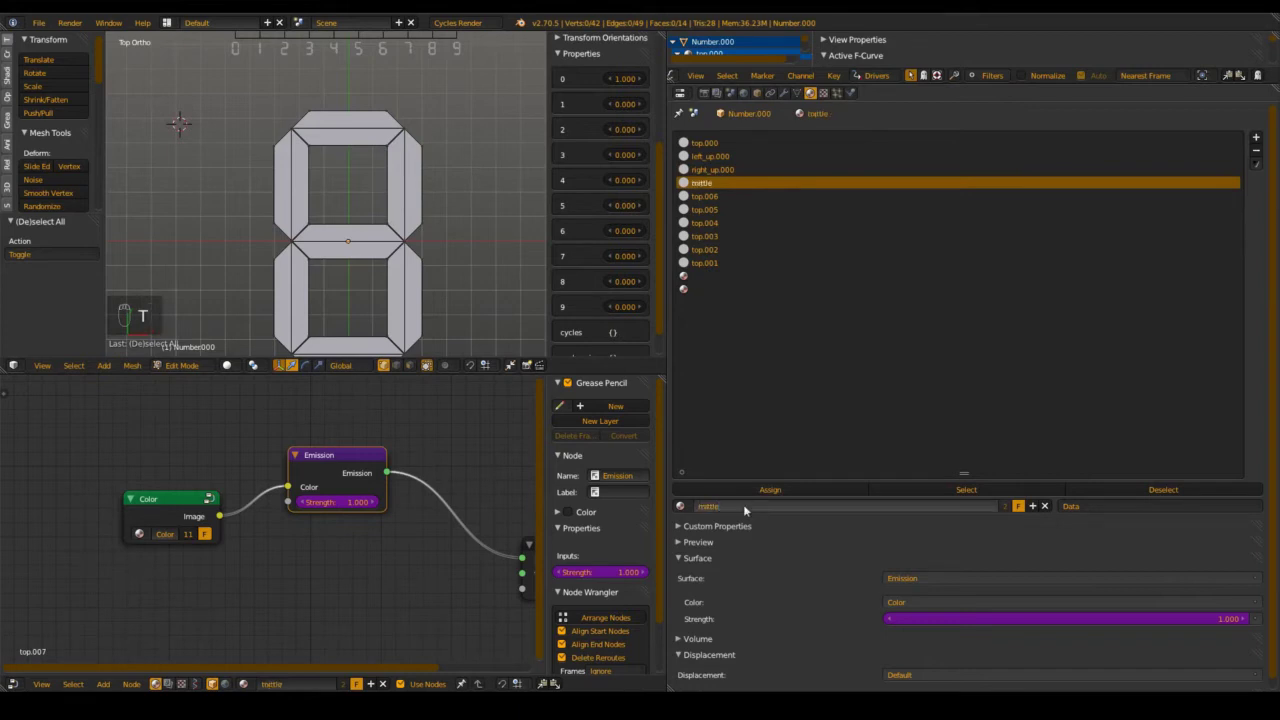
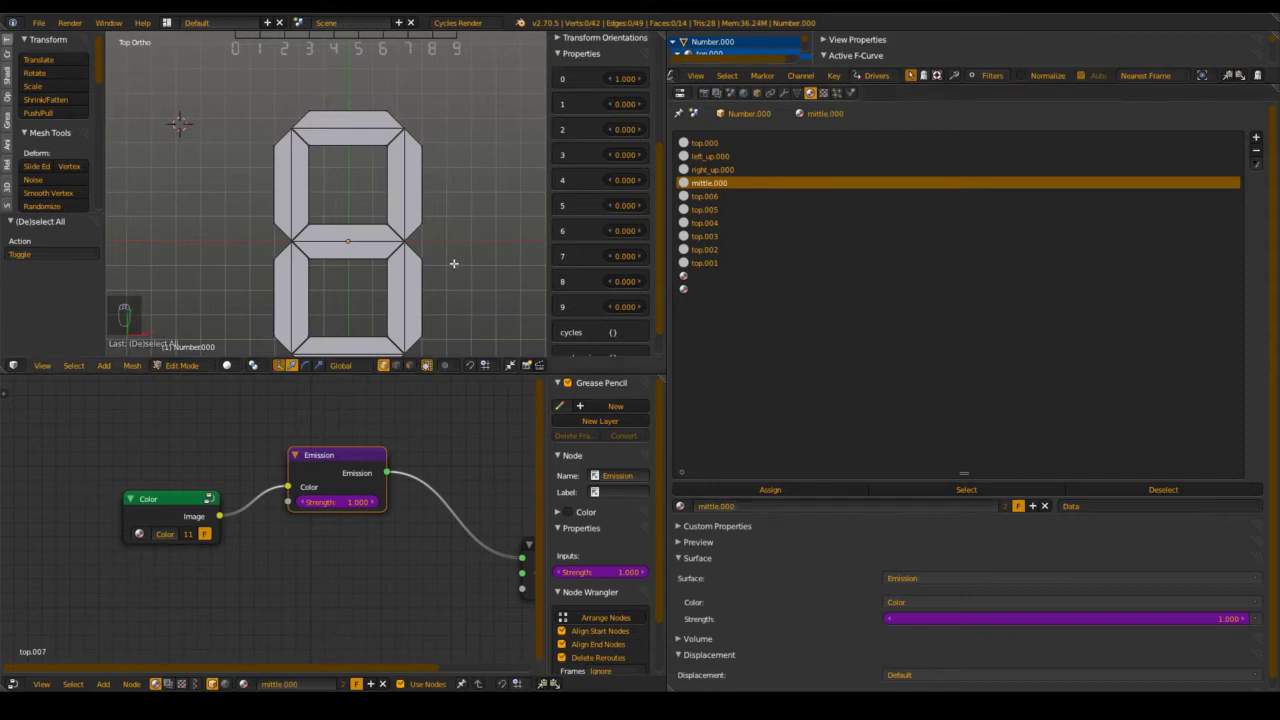
pyautogui.press('l')
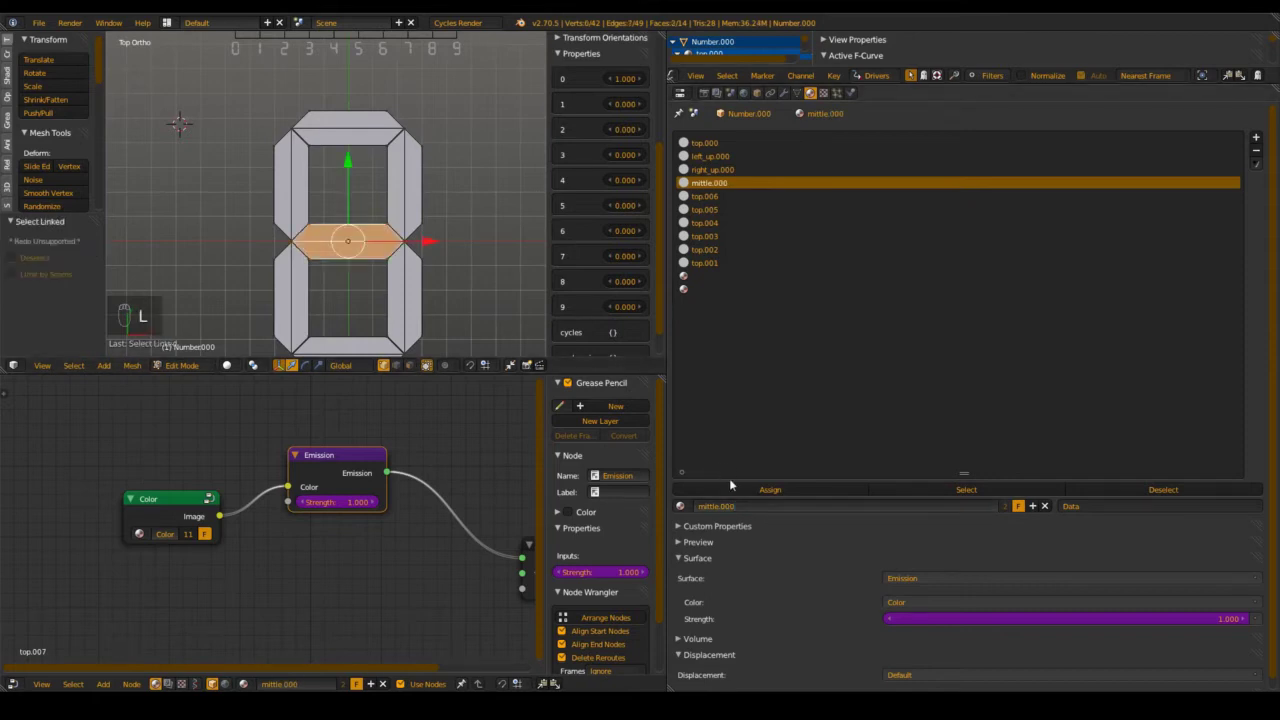
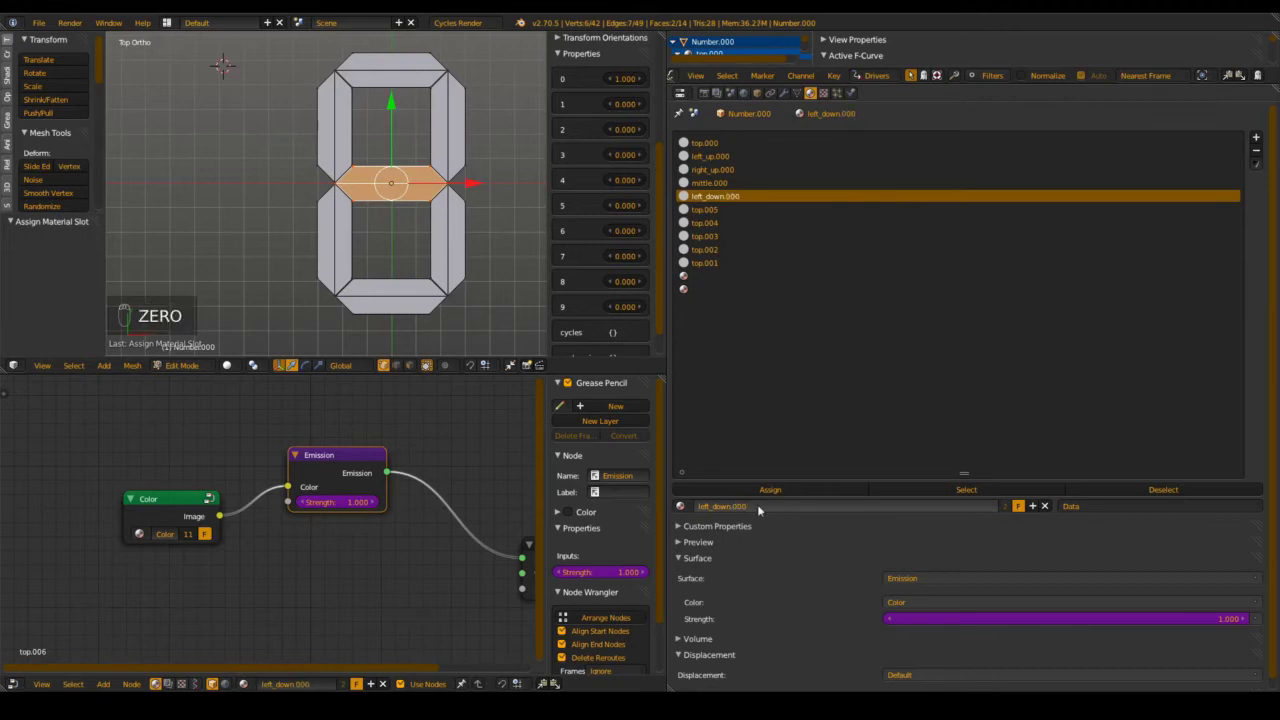
pyautogui.press('a')
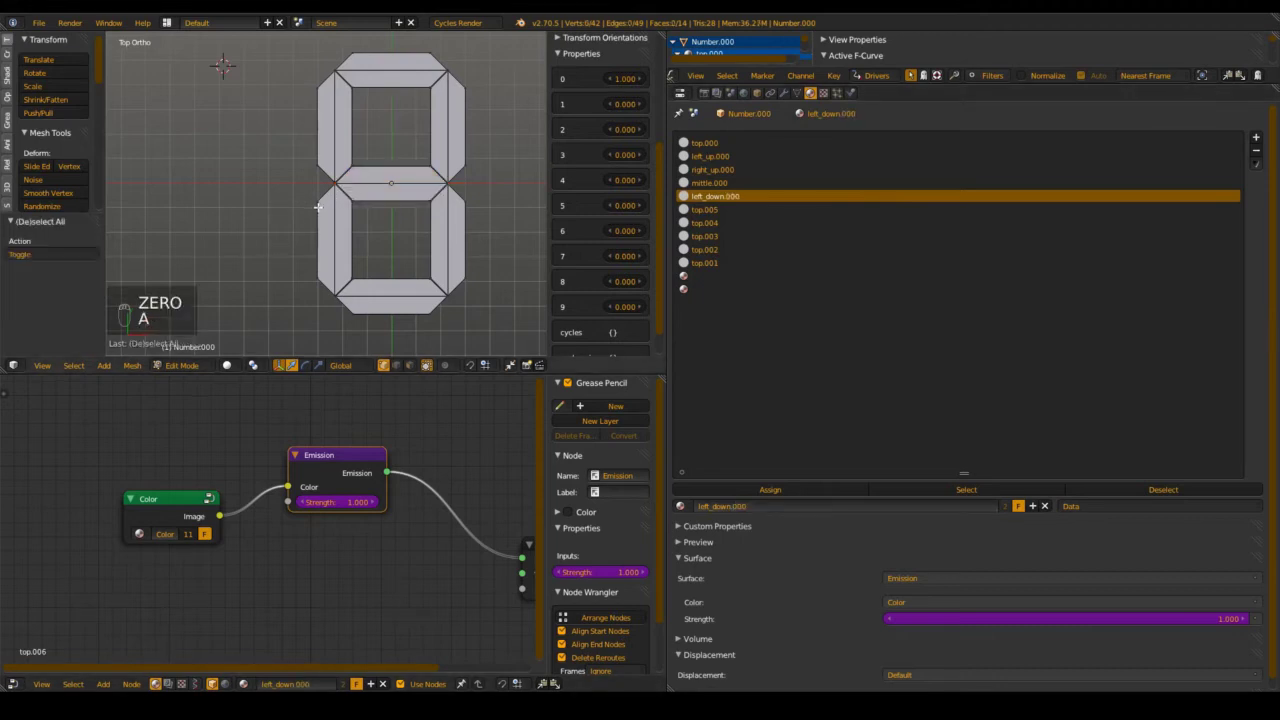
pyautogui.press('l')
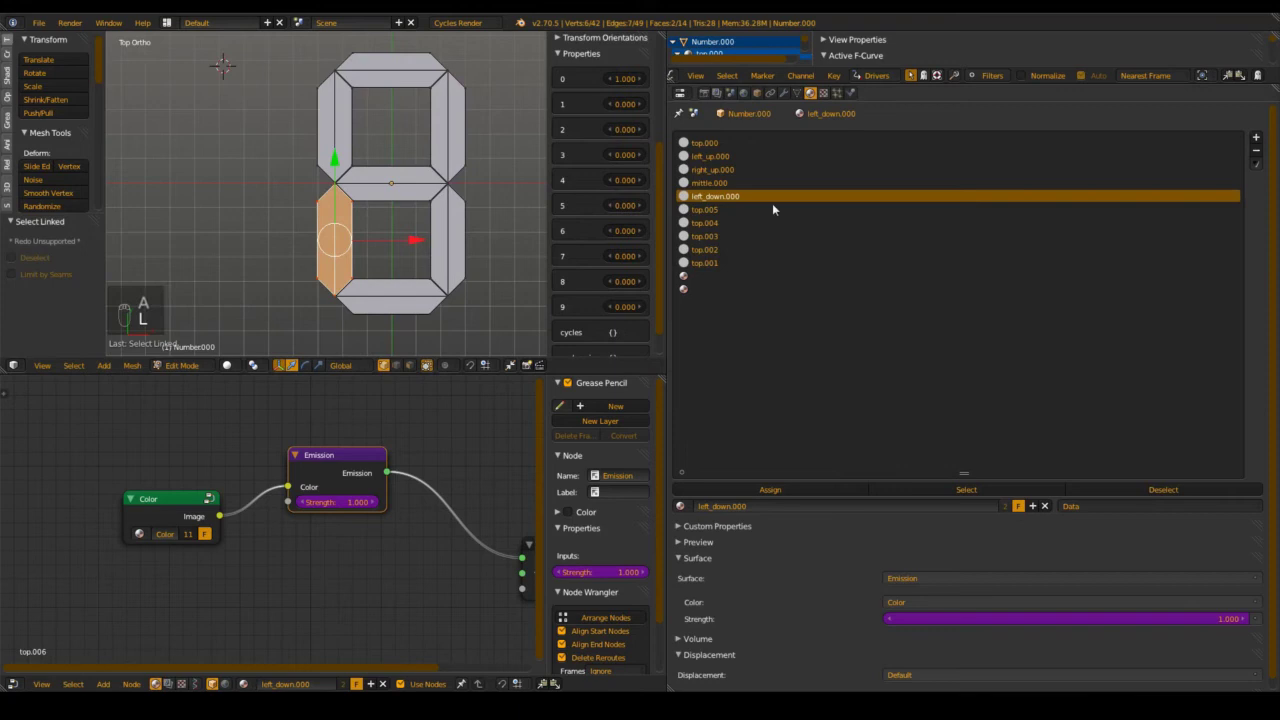
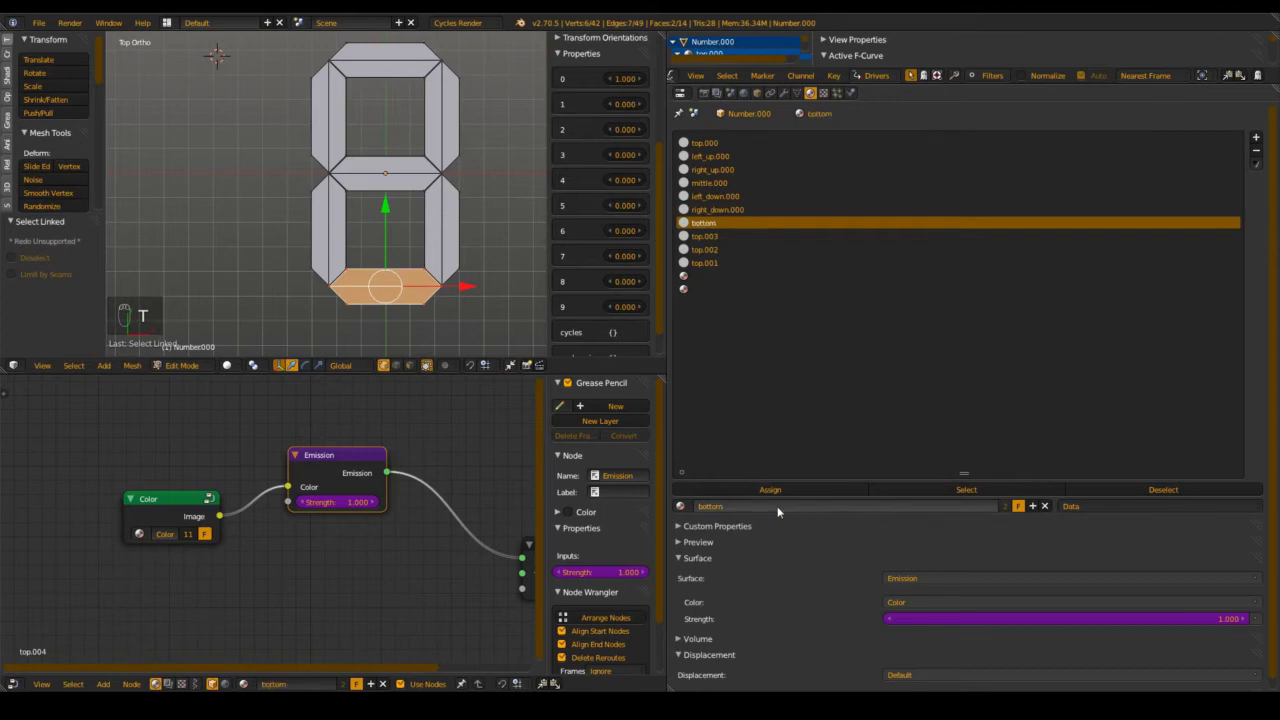
# Rename the last copies right_down and bottom and assign them to their segments
pyautogui.press('0')
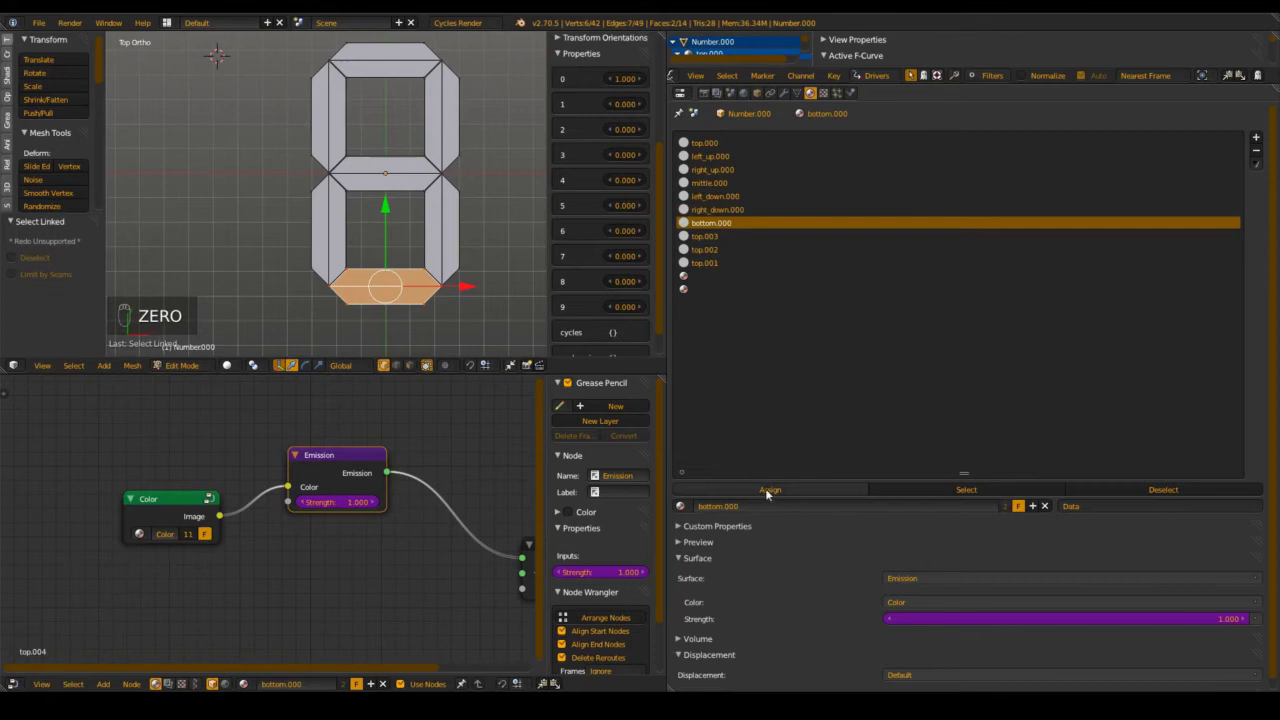
pyautogui.moveTo(774, 484); pyautogui.dragTo(866, 455)
# Leave Edit Mode and remove the leftover top.003 and empty material slots
pyautogui.press('a')
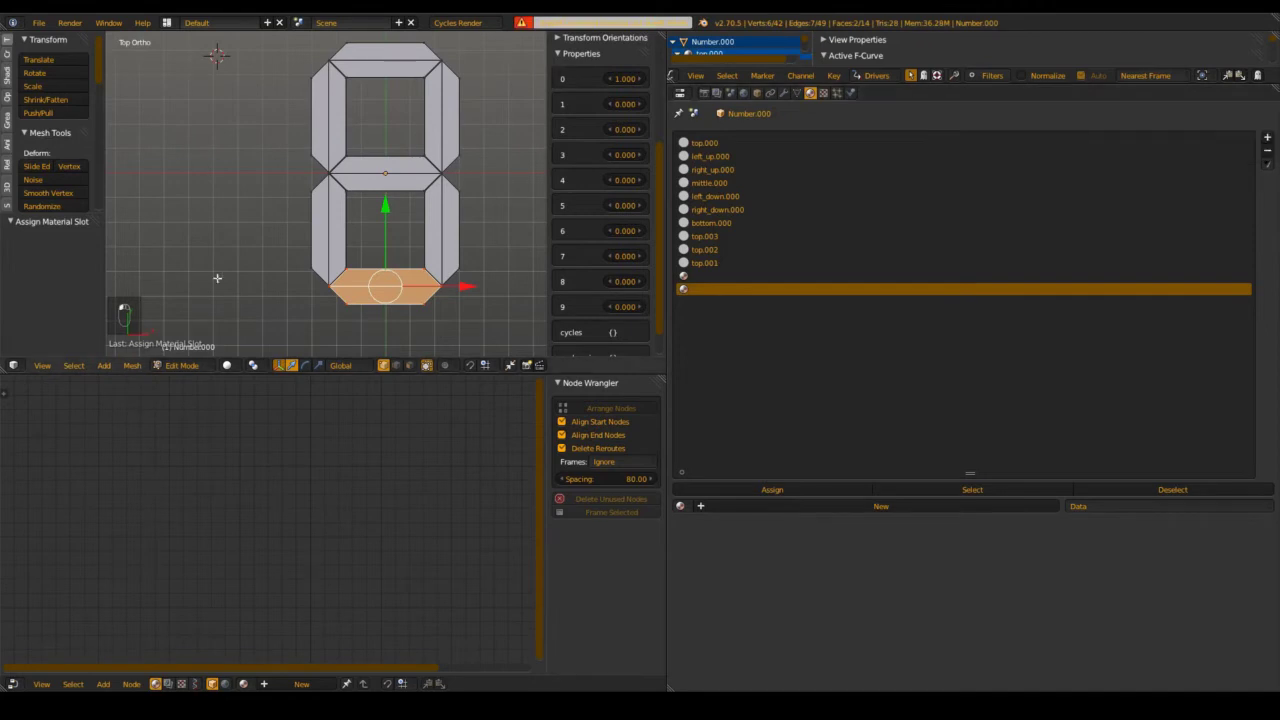
pyautogui.press('Tab')
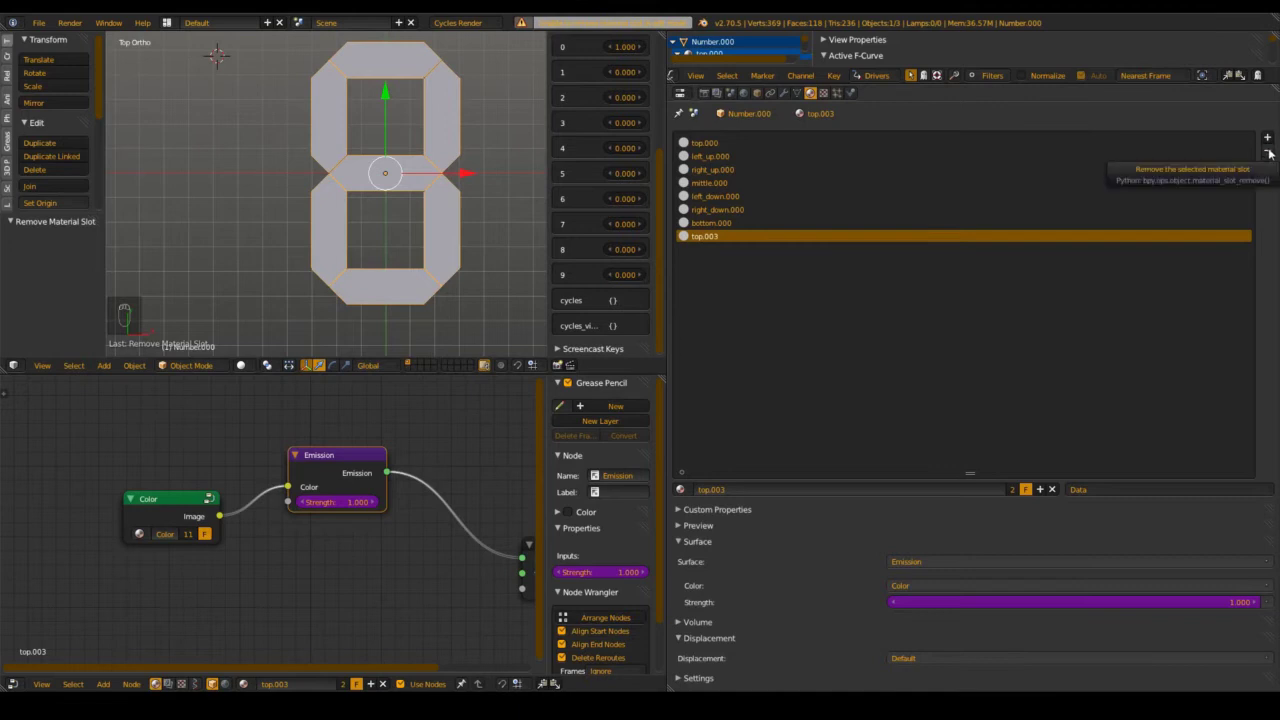
pyautogui.press('ctrl+s')
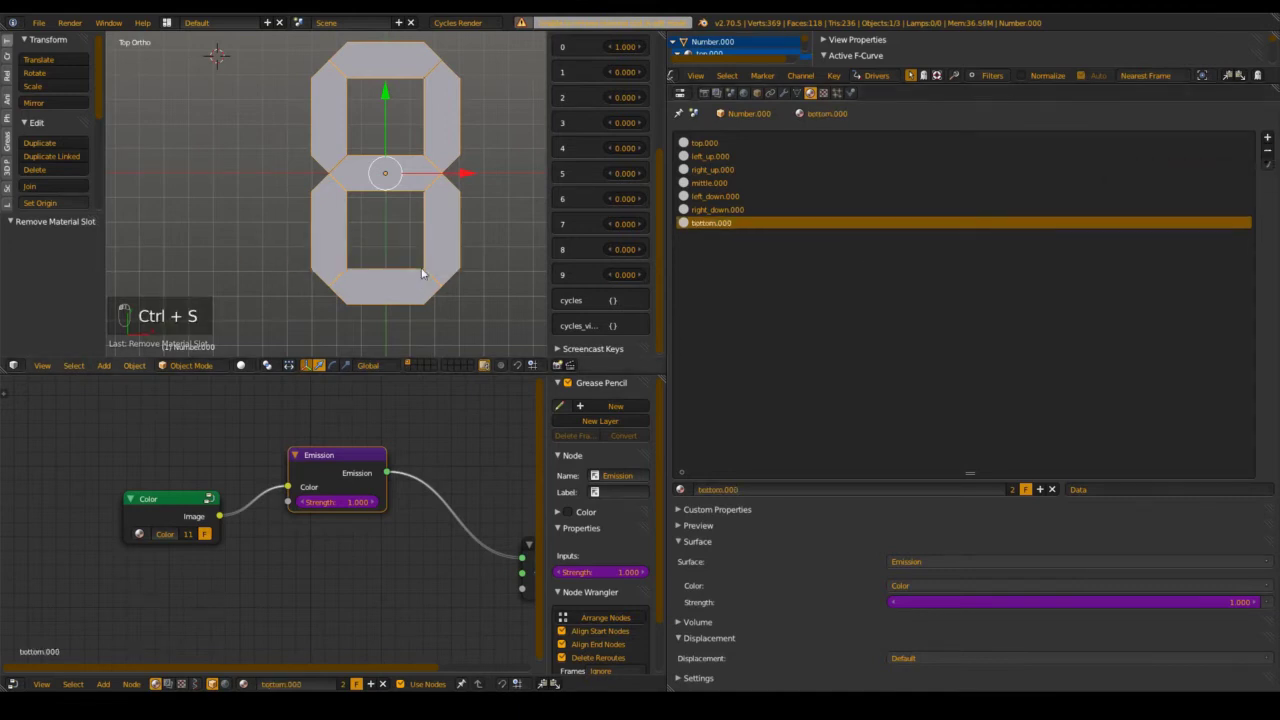
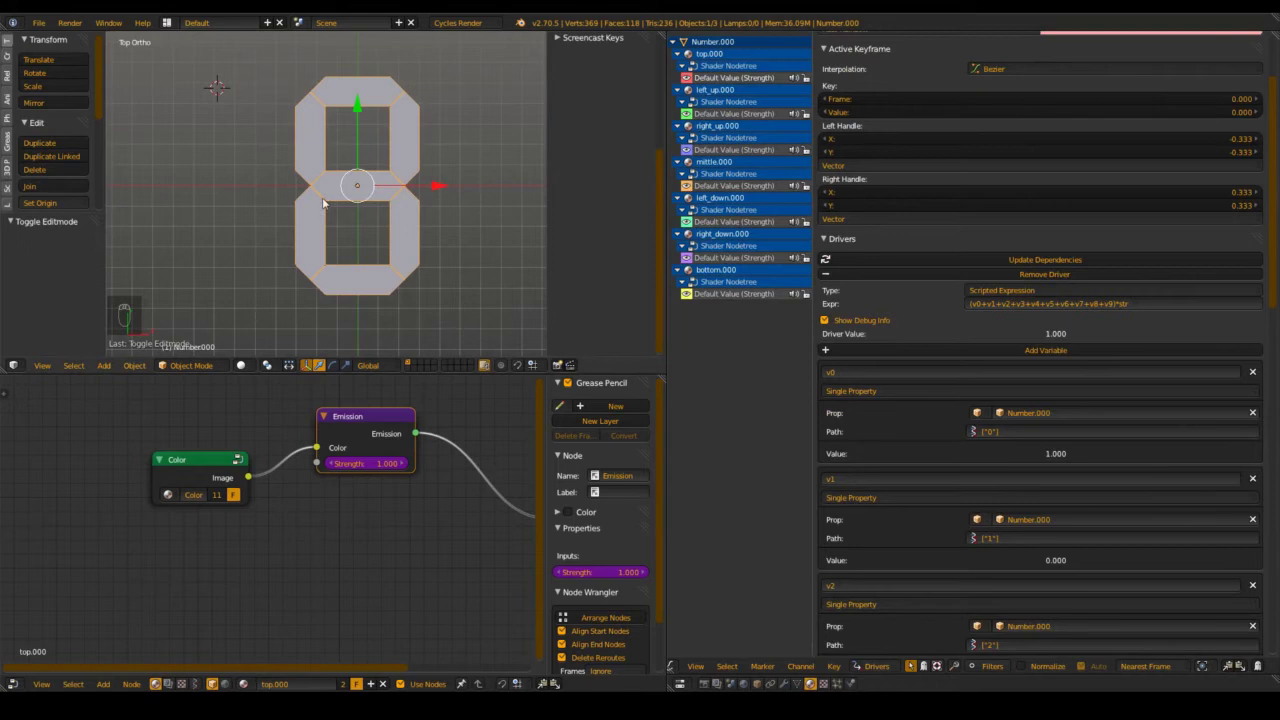
pyautogui.moveTo(969, 350); pyautogui.dragTo(997, 254)
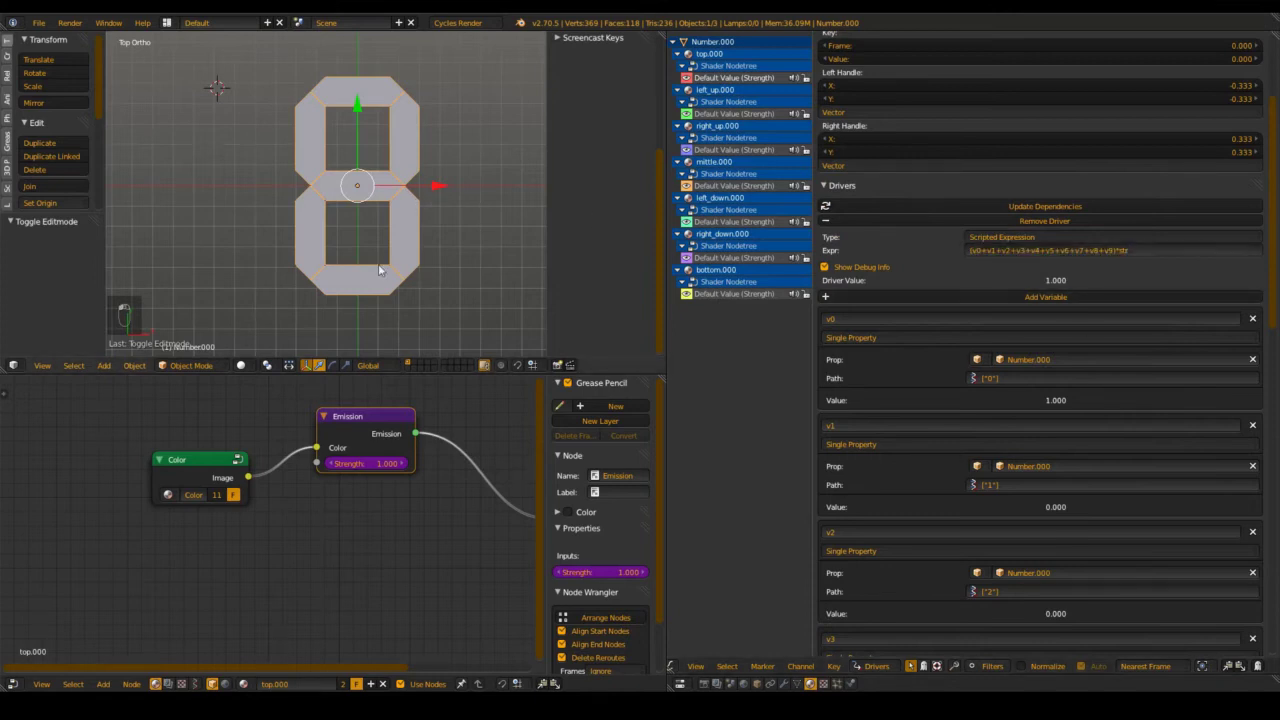
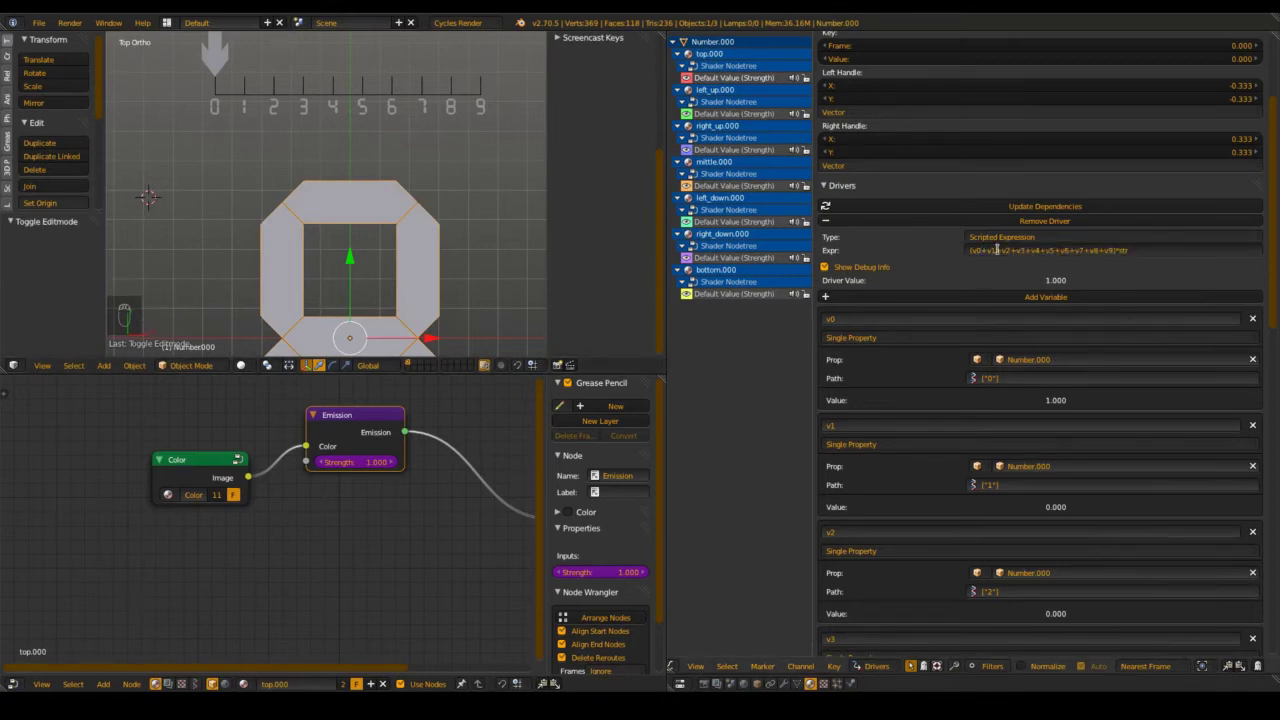
# Remove v1 and v4 from the top.000 strength expression, delete variable v1, and save
pyautogui.press('BackSpace')
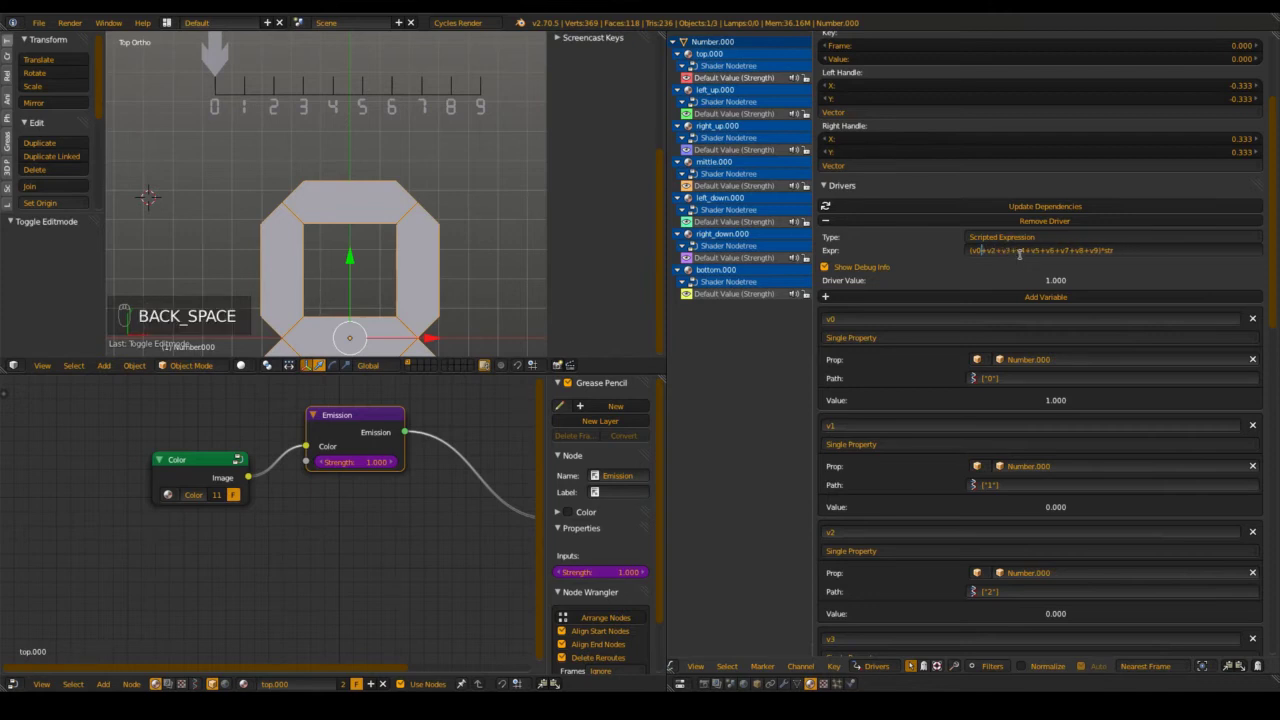
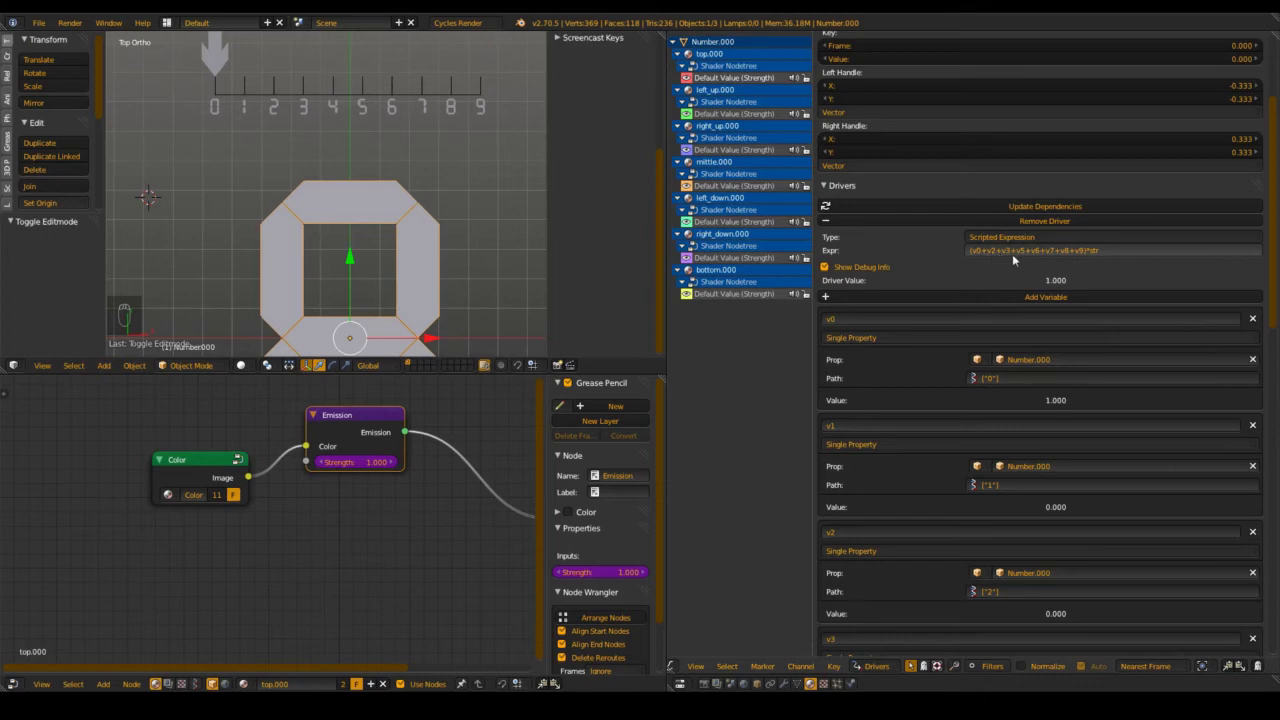
pyautogui.moveTo(1257, 429); pyautogui.dragTo(1257, 504)
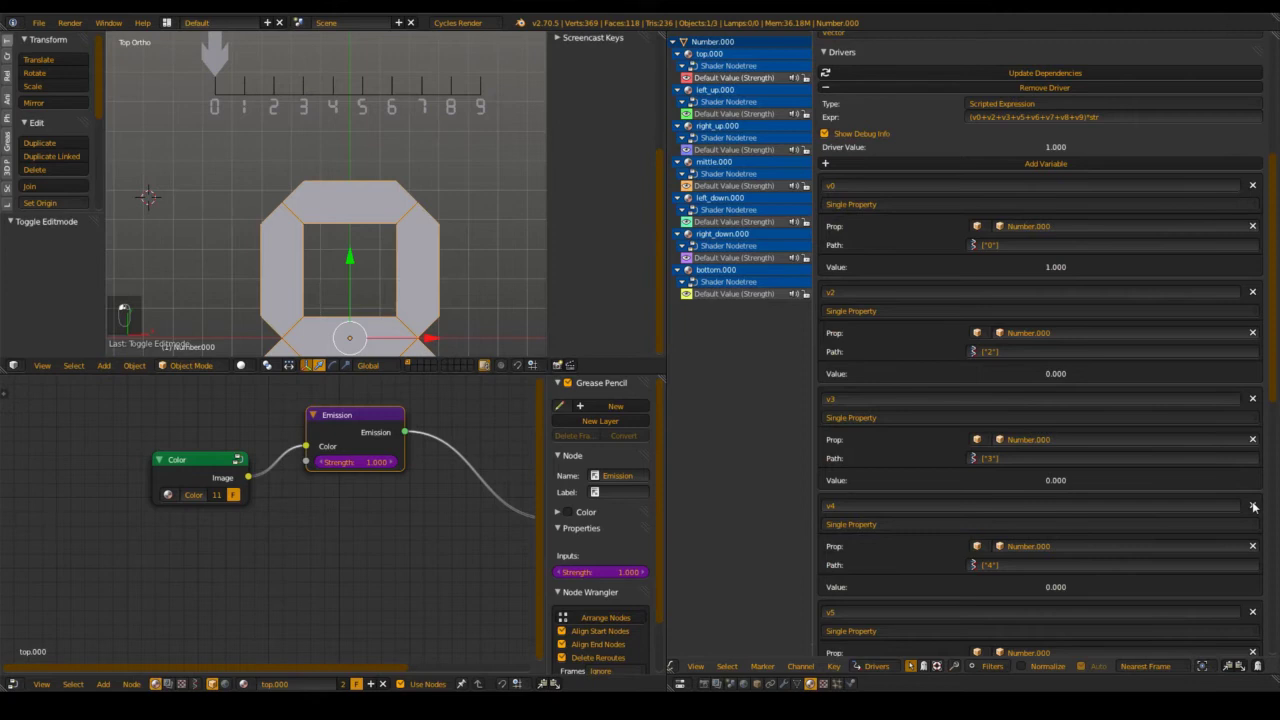
pyautogui.middleClick(1172, 521)
pyautogui.press('ctrl+s')
# Select the left_up.000 Strength channel and check its segment mesh in Edit Mode
pyautogui.press('ctrl+s')
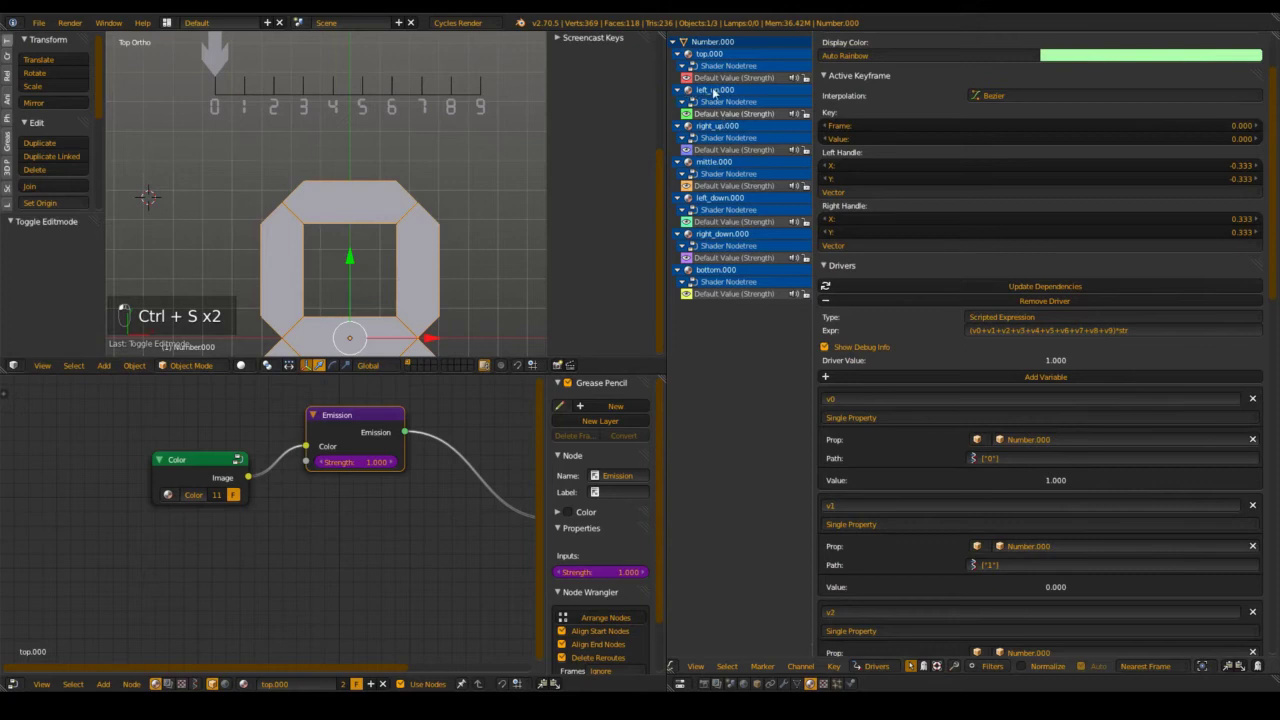
pyautogui.press('ctrl+s')
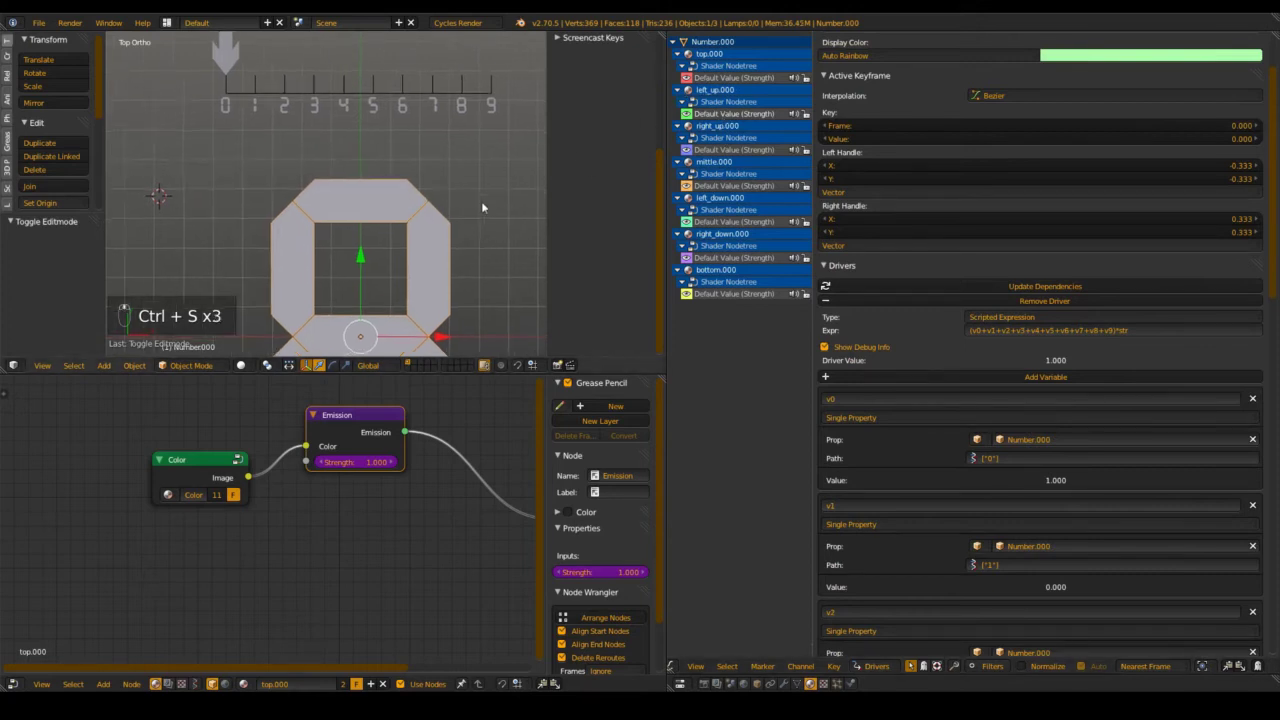
pyautogui.press('ctrl+s')
pyautogui.press('Tab')
pyautogui.press('a')
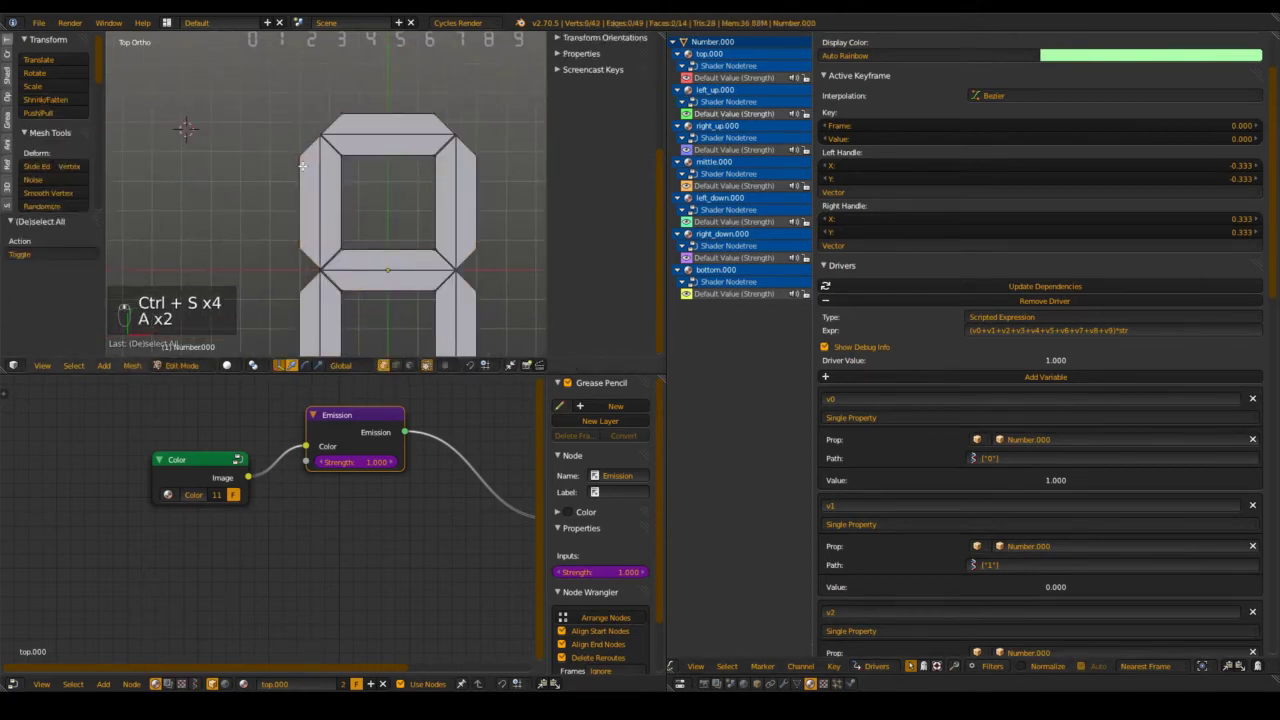
pyautogui.press('l')
pyautogui.press('Tab')
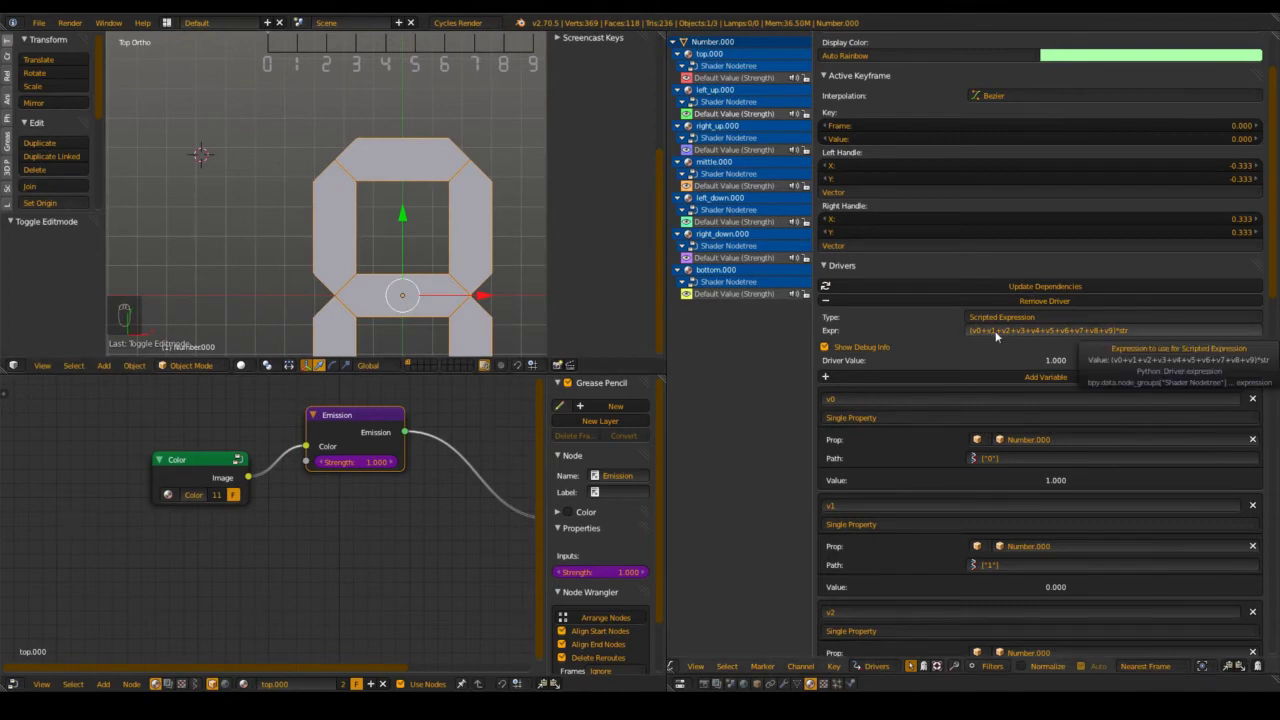
# Set the expression to (v0+v4+v5+v6+v8+v9)*str, delete unused variables, and save
pyautogui.moveTo(1001, 332); pyautogui.dragTo(1044, 332)
pyautogui.press('BackSpace')
pyautogui.moveTo(1260, 507); pyautogui.dragTo(996, 350)
pyautogui.click(987, 336)
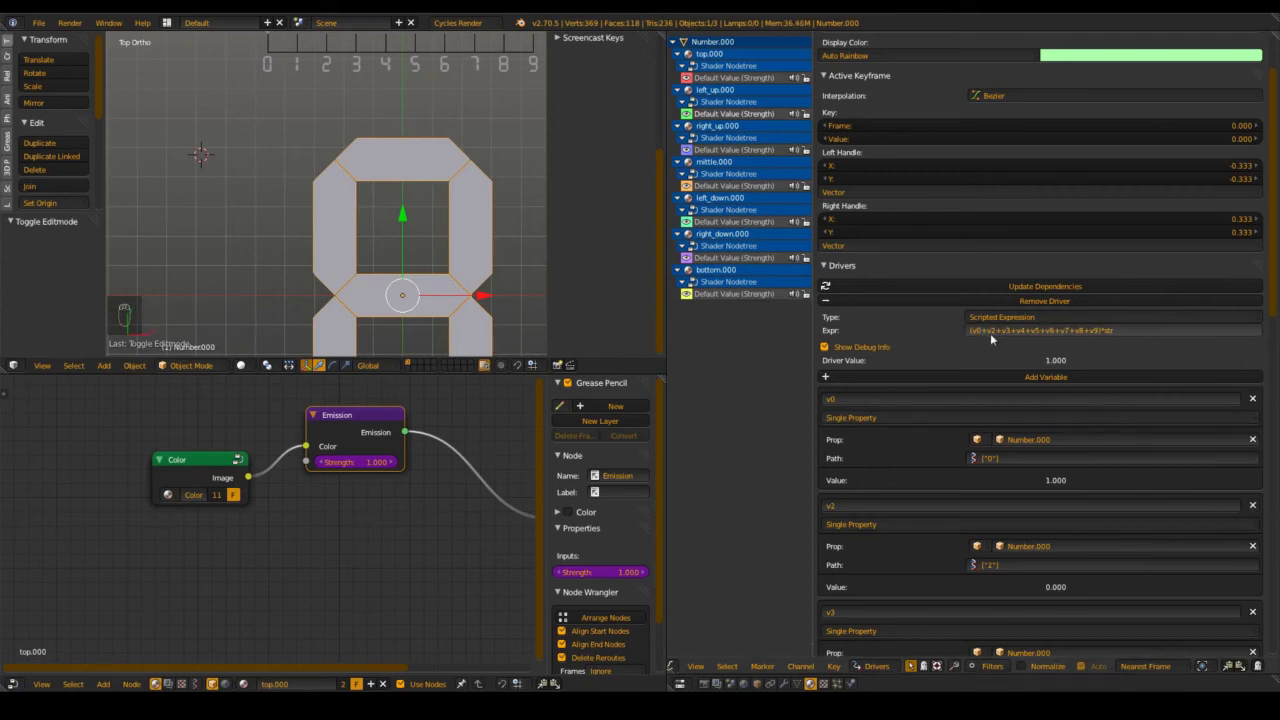
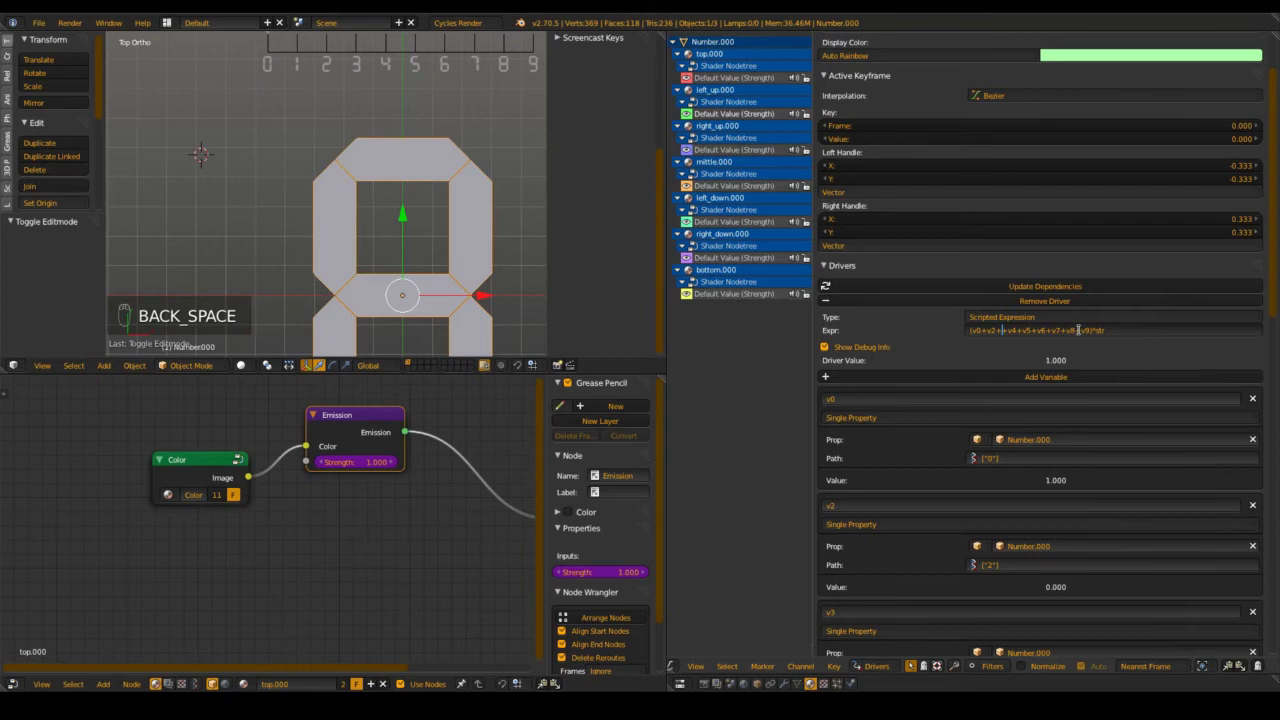
pyautogui.press('BackSpace')
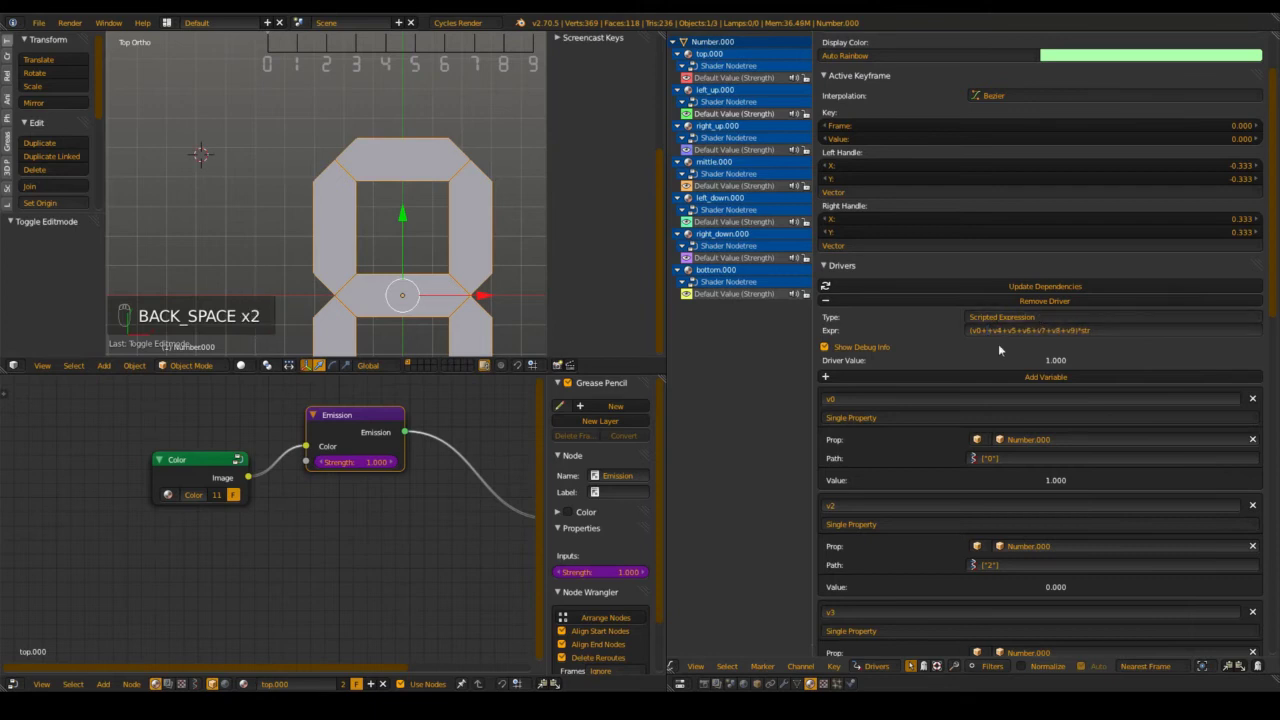
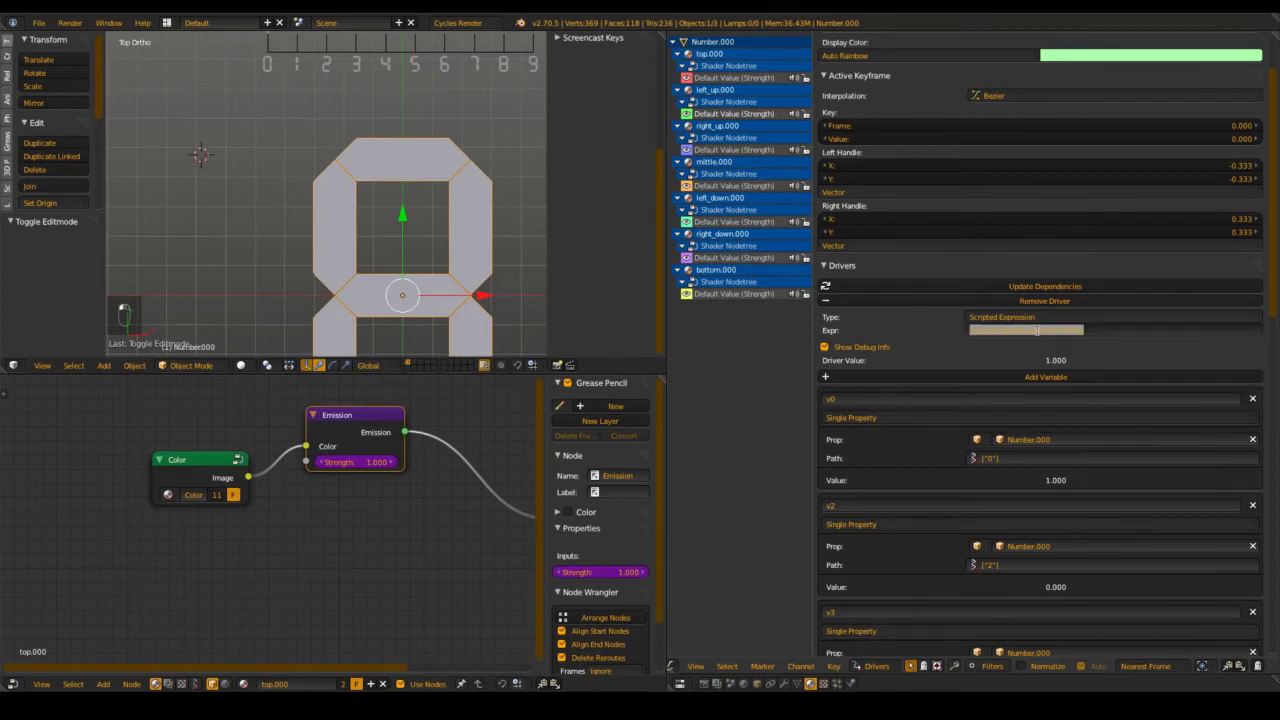
pyautogui.press('BackSpace')
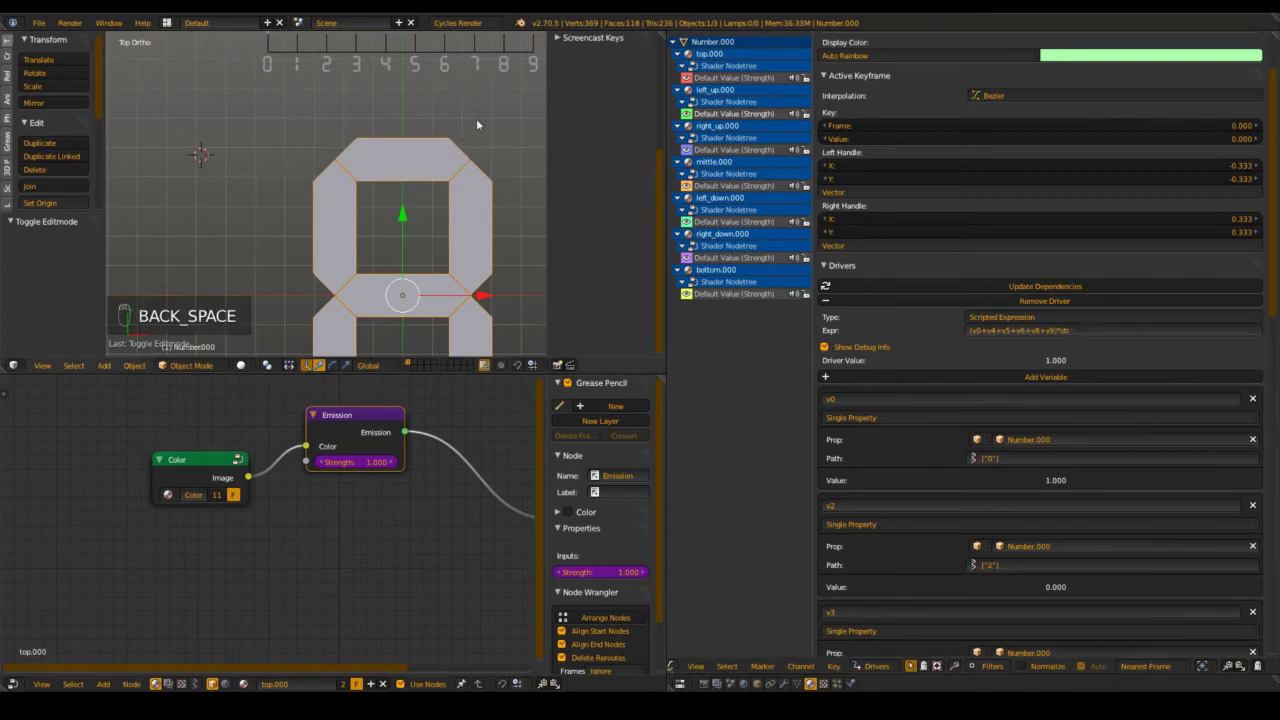
pyautogui.press('ctrl+s')
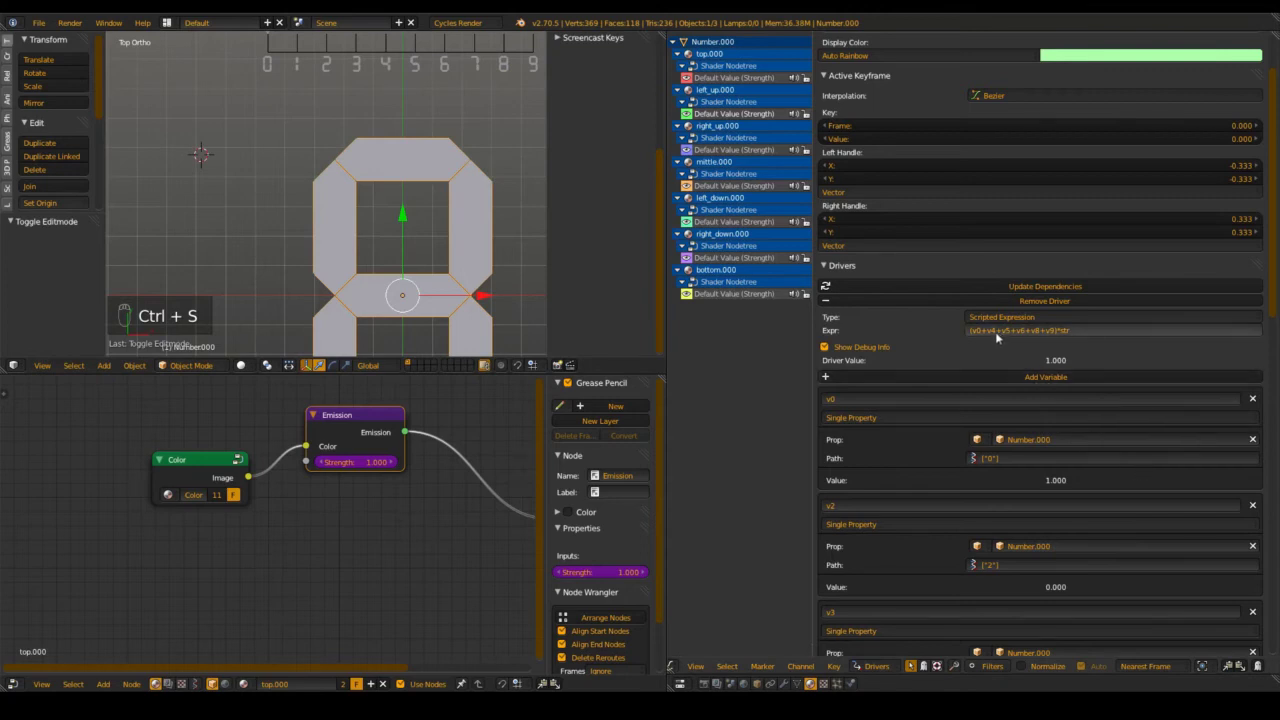
pyautogui.moveTo(1257, 502); pyautogui.dragTo(1054, 373)
# Select the right_up.000 Strength channel and inspect its segment mesh in Edit Mode
pyautogui.press('ctrl+s')
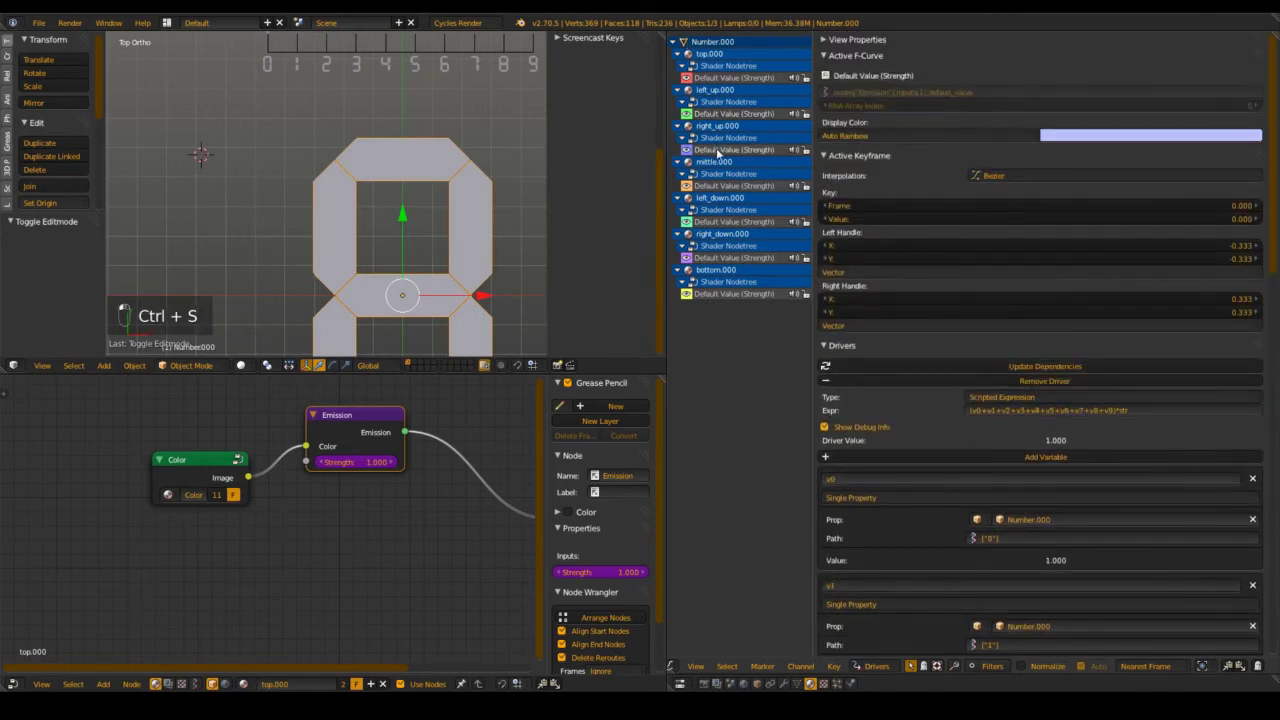
pyautogui.press('Tab')
pyautogui.press('a')
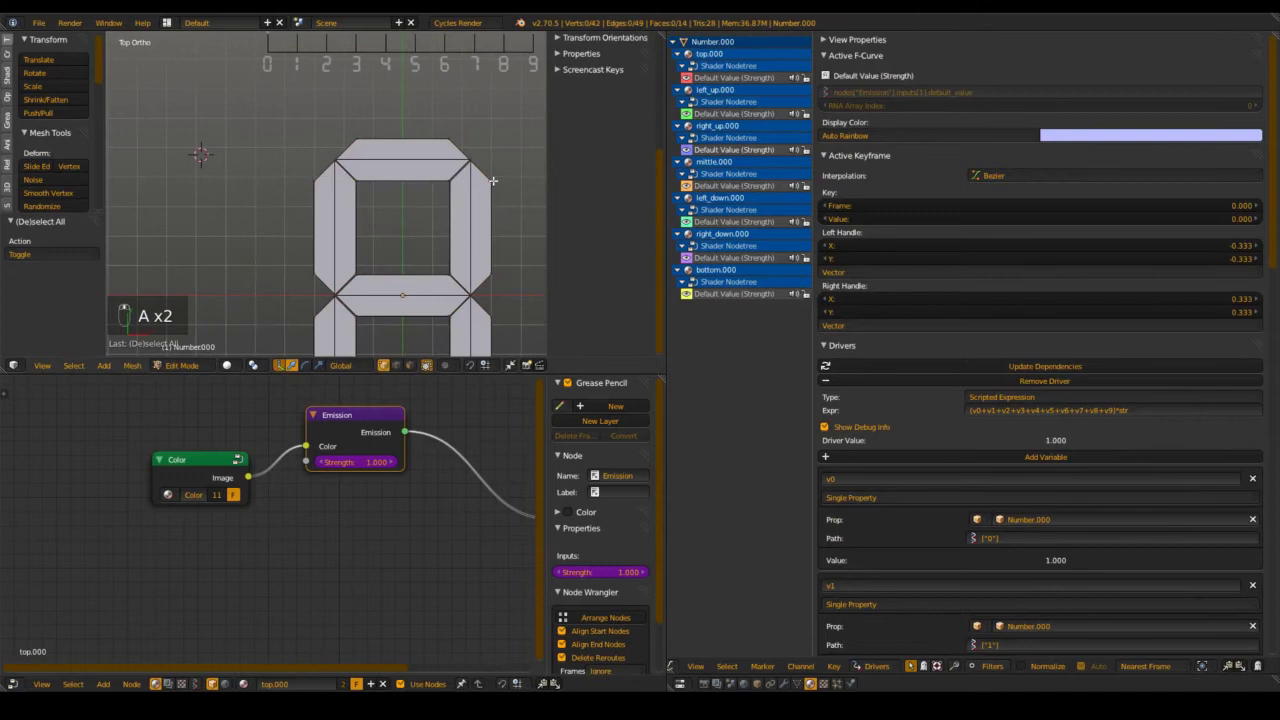
pyautogui.press('l')
pyautogui.press('Tab')
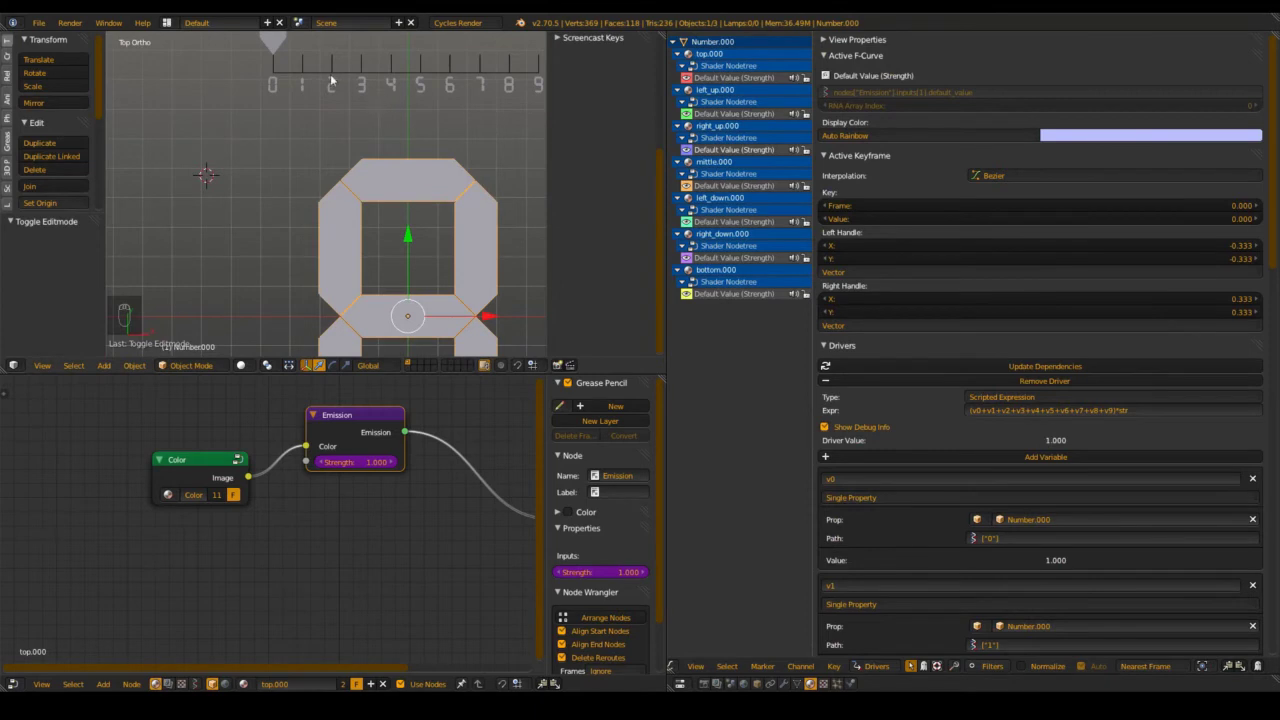
pyautogui.moveTo(400, 89); pyautogui.dragTo(1062, 410)
# Drop v5 and v6 so the right_up expression sums v0–v4 and v7–v9 times str
pyautogui.click(1062, 410)
pyautogui.press('BackSpace')
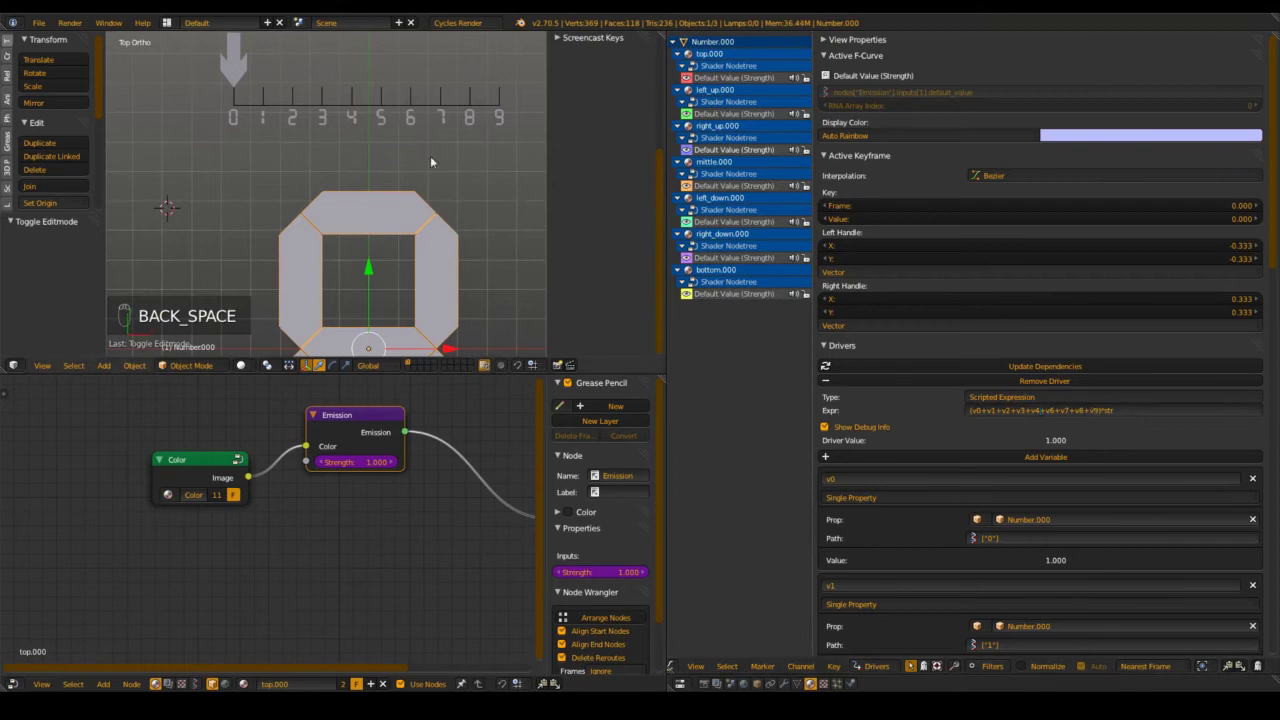
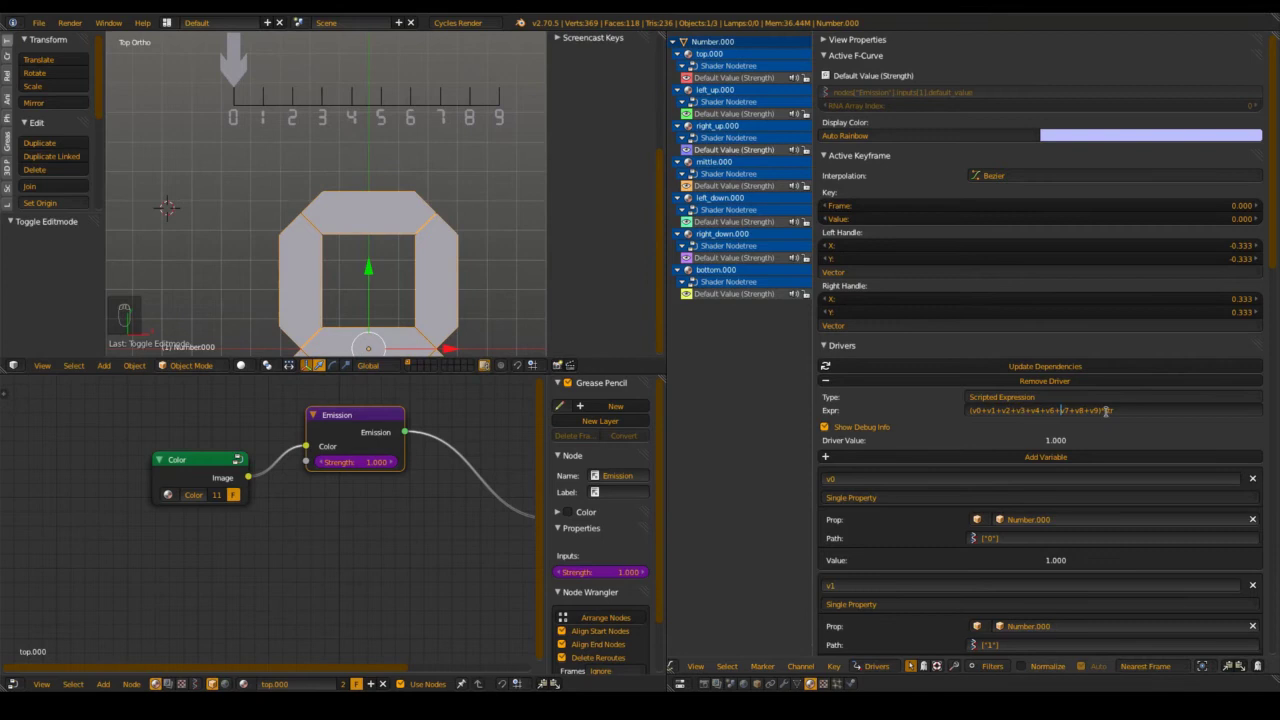
pyautogui.press('BackSpace')
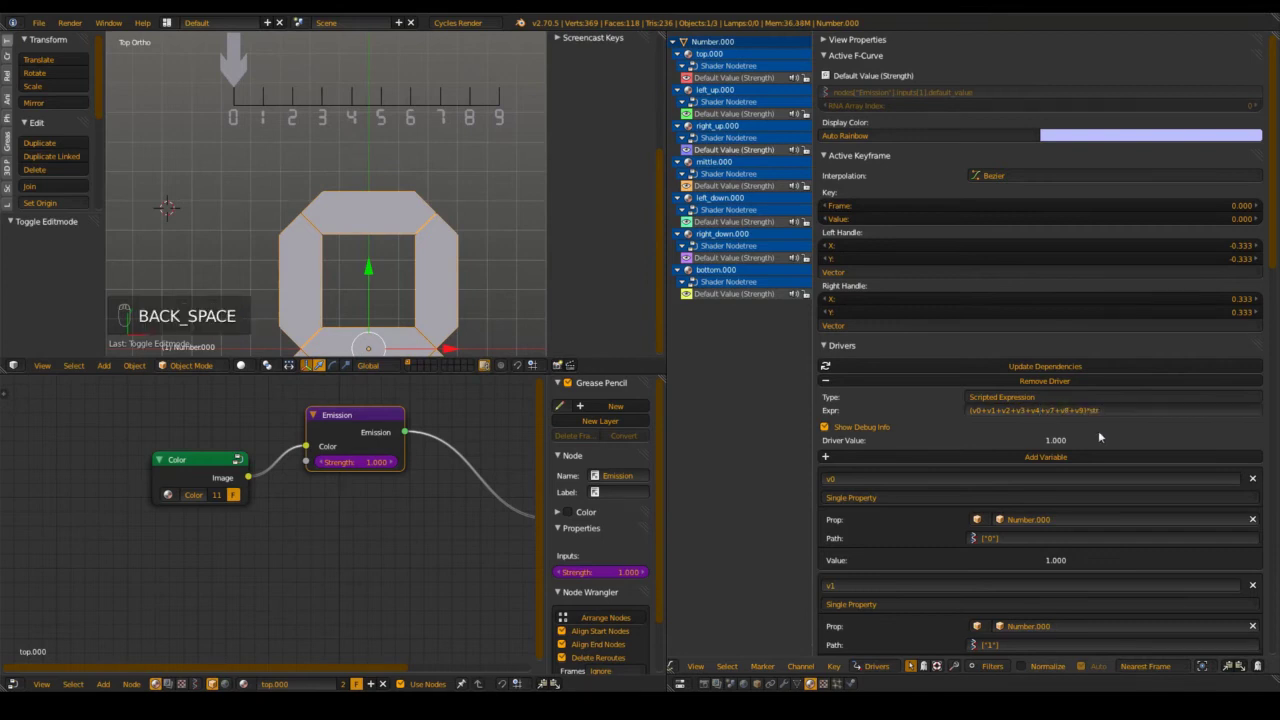
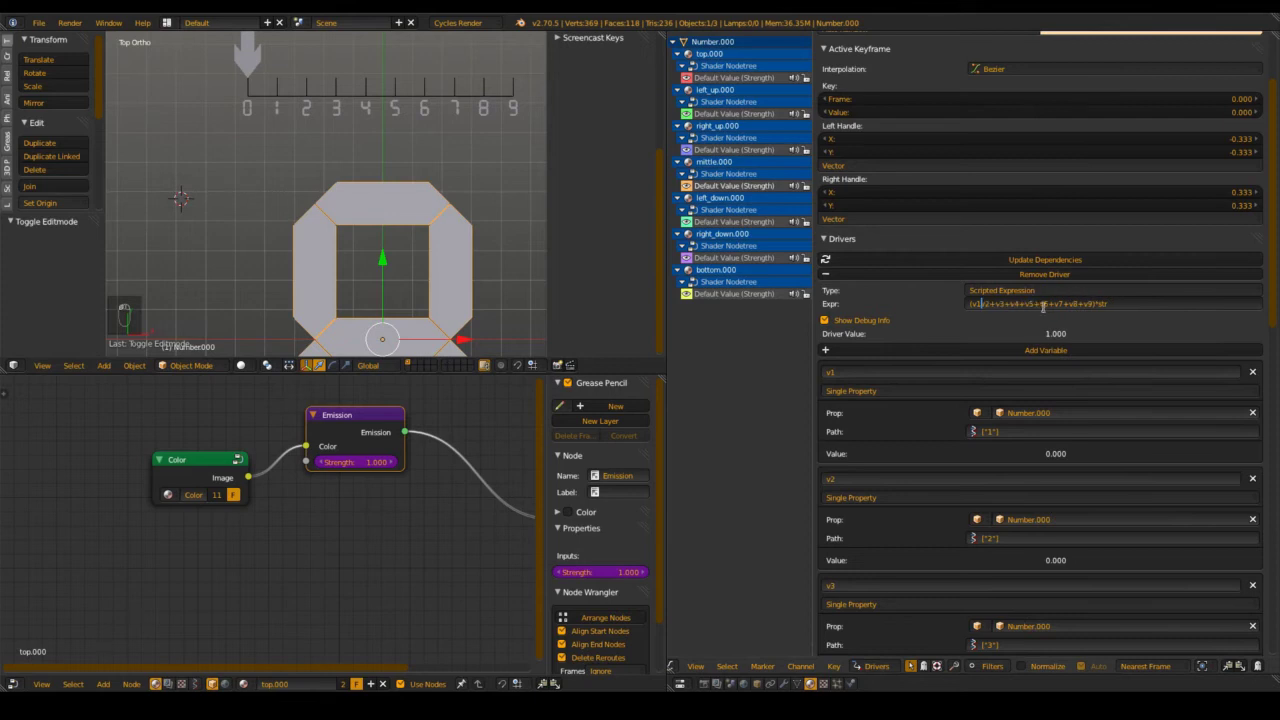
# Remove v0 and v1 from the mittle.000 expression, delete the unused variables, and save
pyautogui.moveTo(1258, 379); pyautogui.dragTo(309, 110)
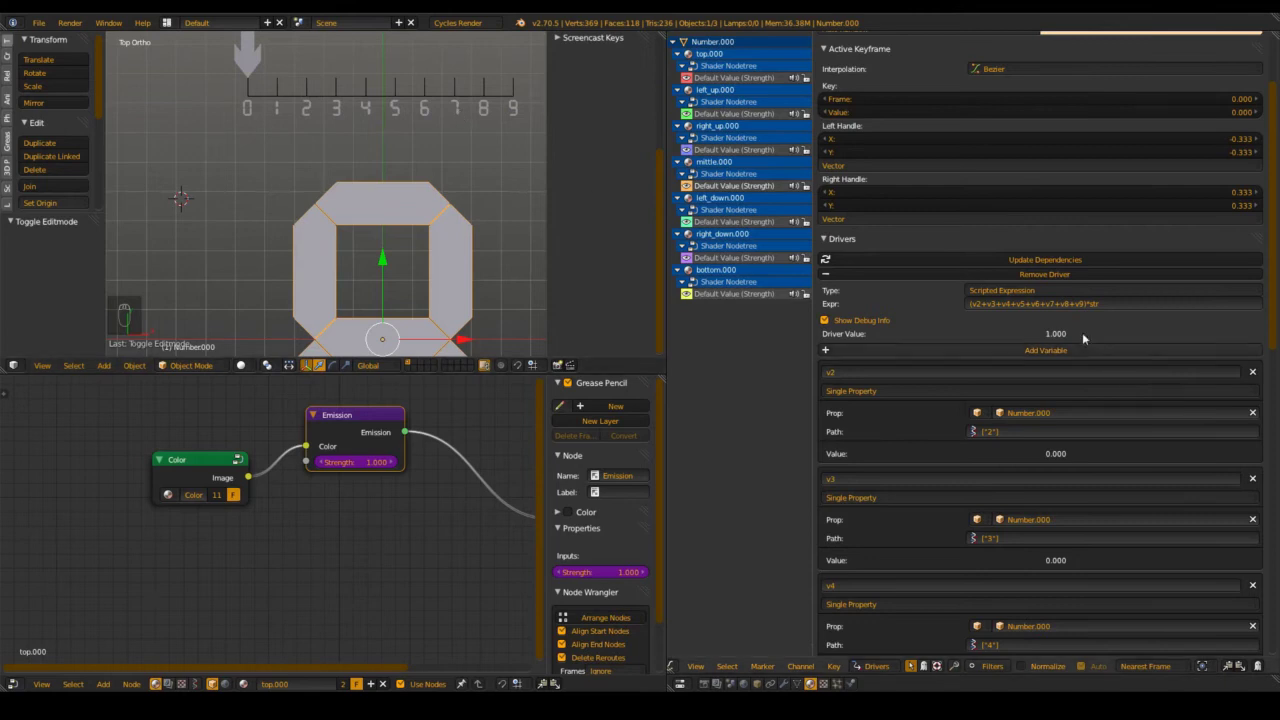
pyautogui.moveTo(1060, 306); pyautogui.dragTo(1146, 418)
pyautogui.press('BackSpace')
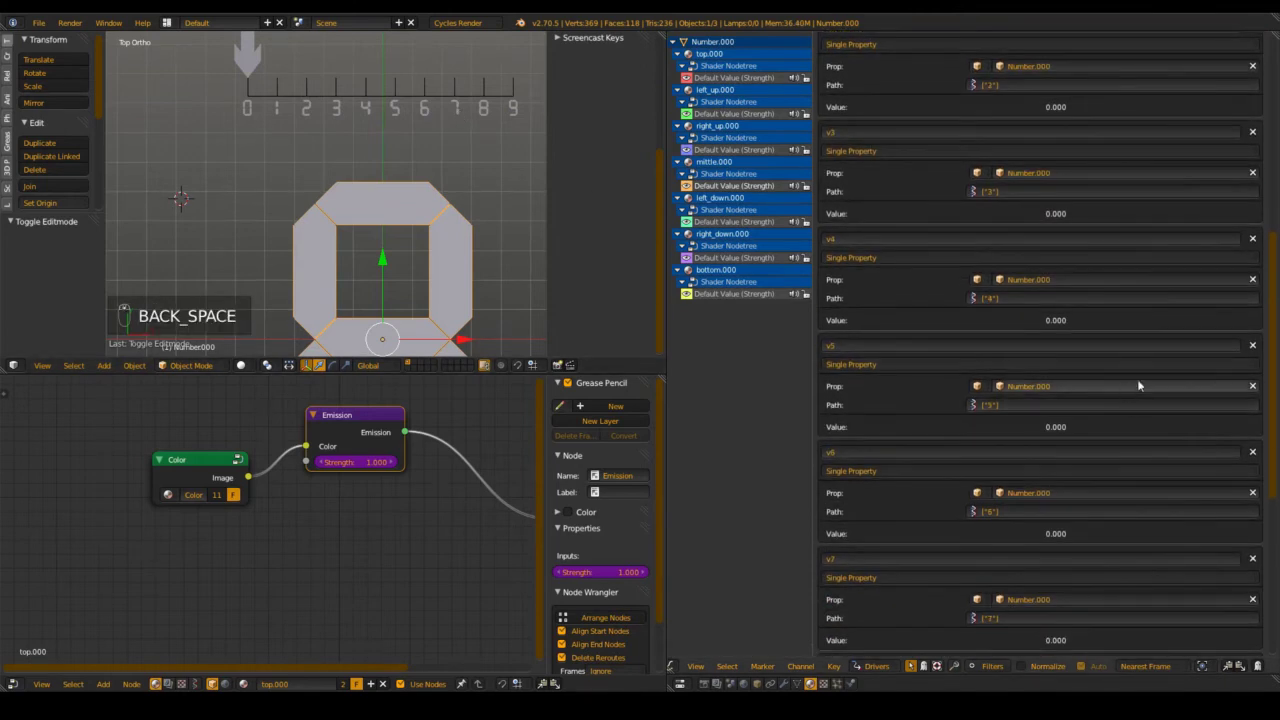
pyautogui.click(1263, 558)
pyautogui.middleClick(1262, 558)
pyautogui.moveTo(1262, 558); pyautogui.dragTo(963, 283)
pyautogui.press('ctrl+s')
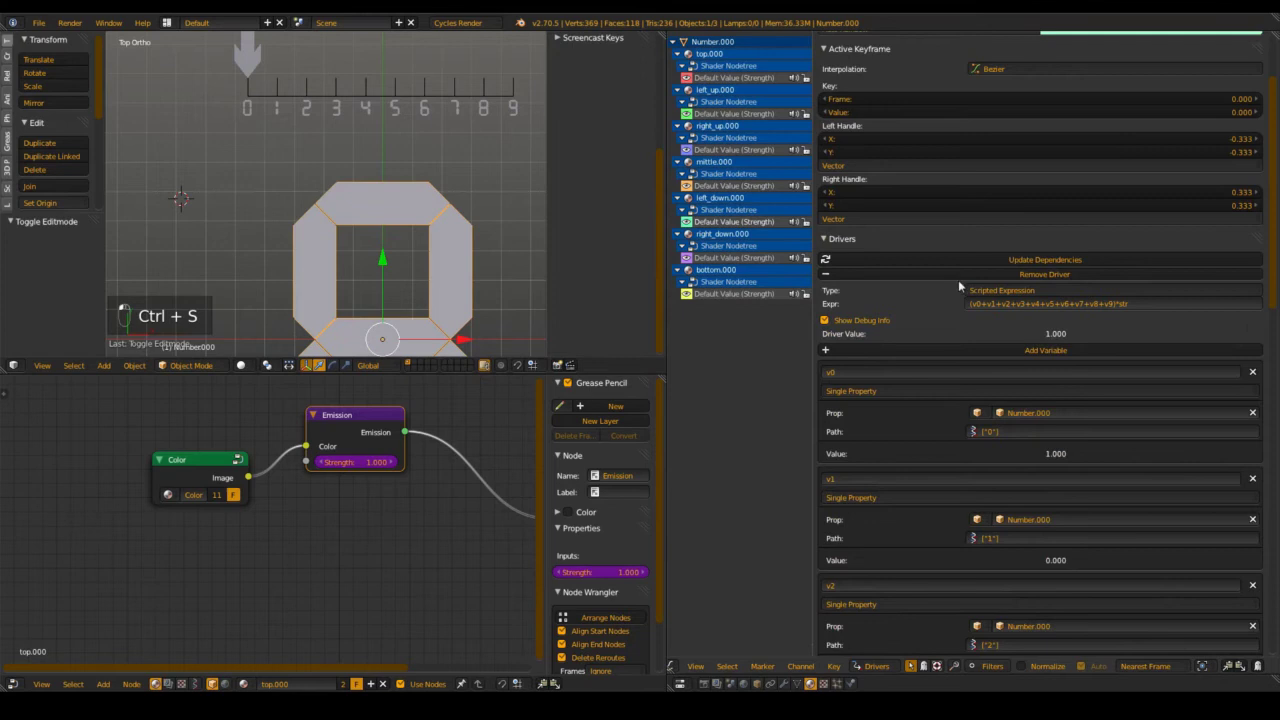
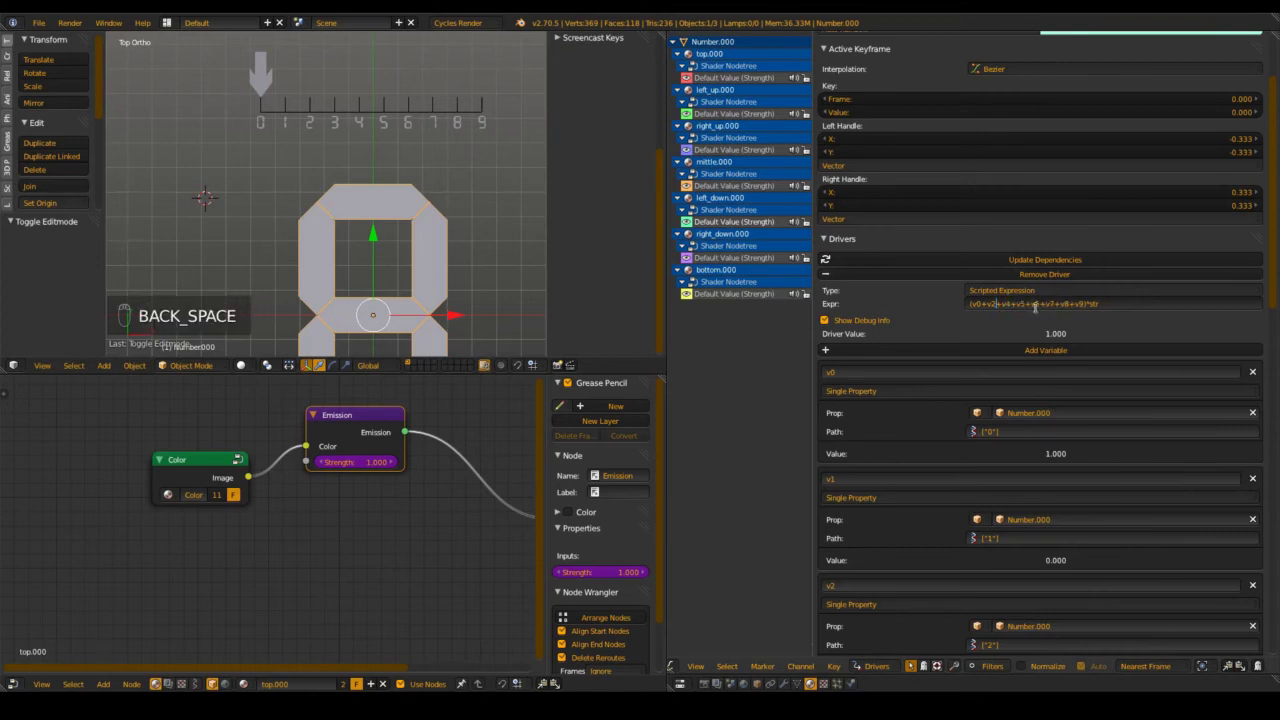
# Reduce the left_down.000 expression to (v0+v2+v6+v8)*str
pyautogui.press('Delete')
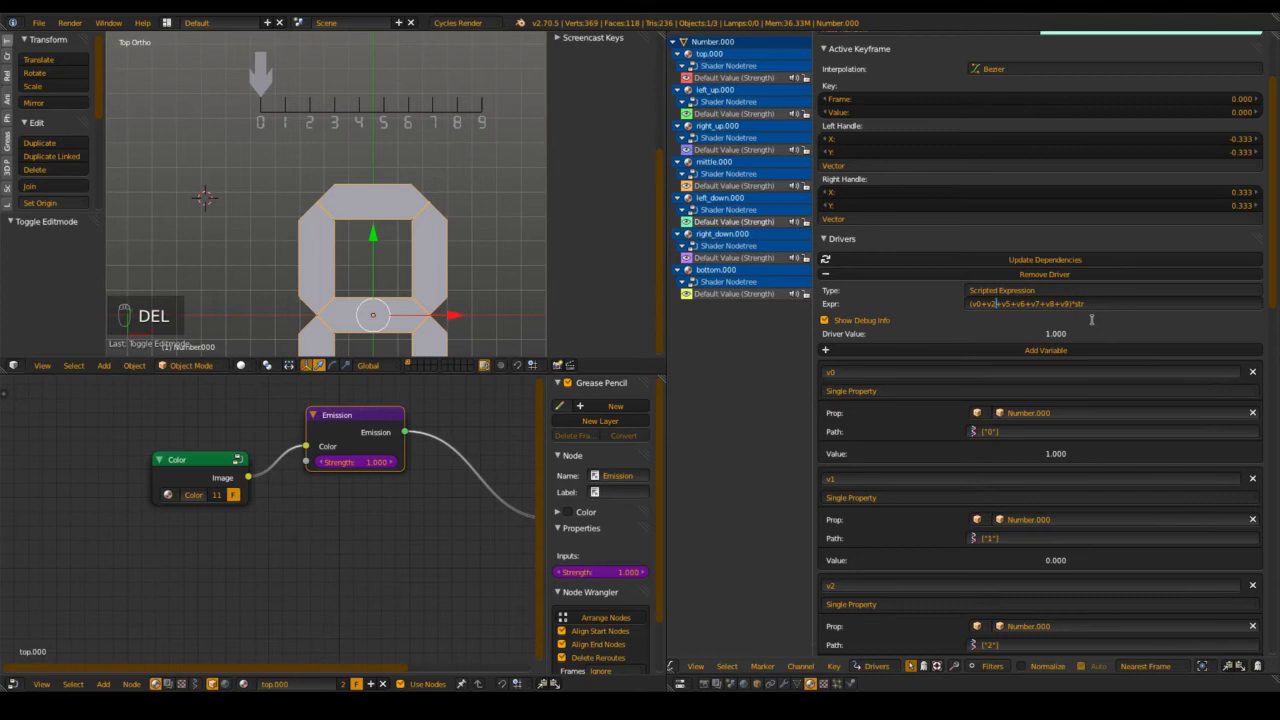
pyautogui.press('Delete')
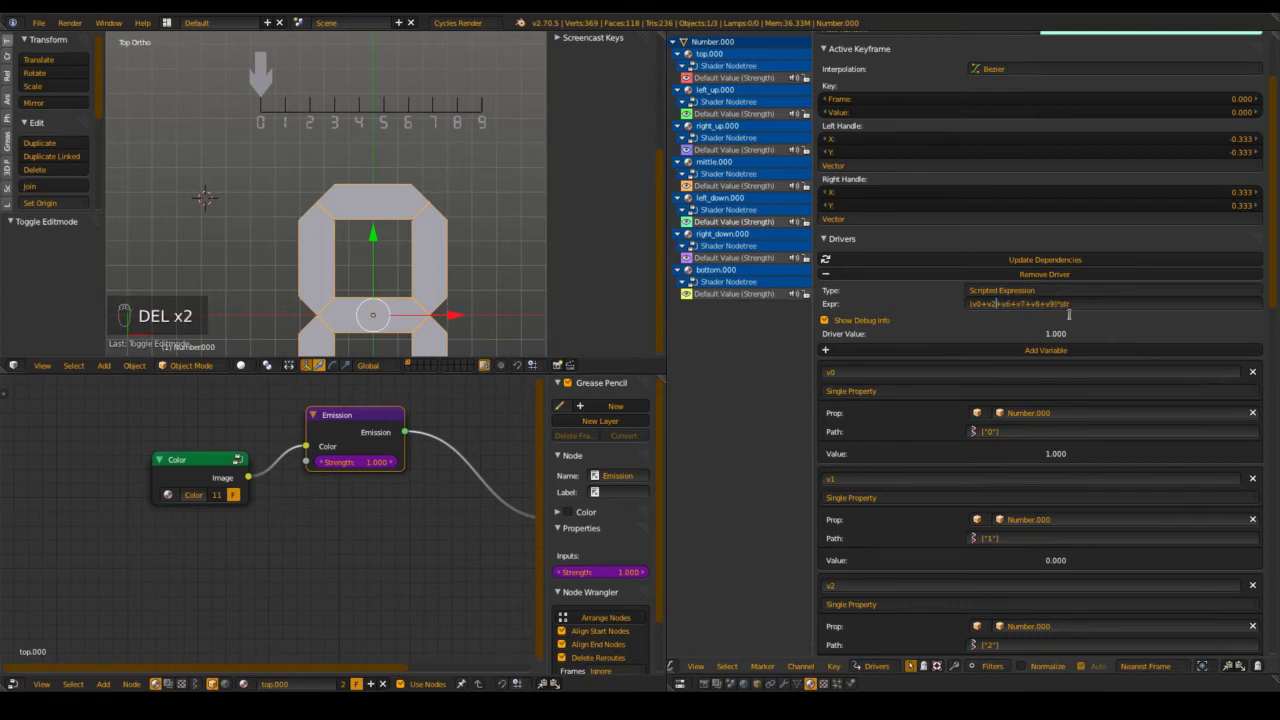
pyautogui.press('Delete')
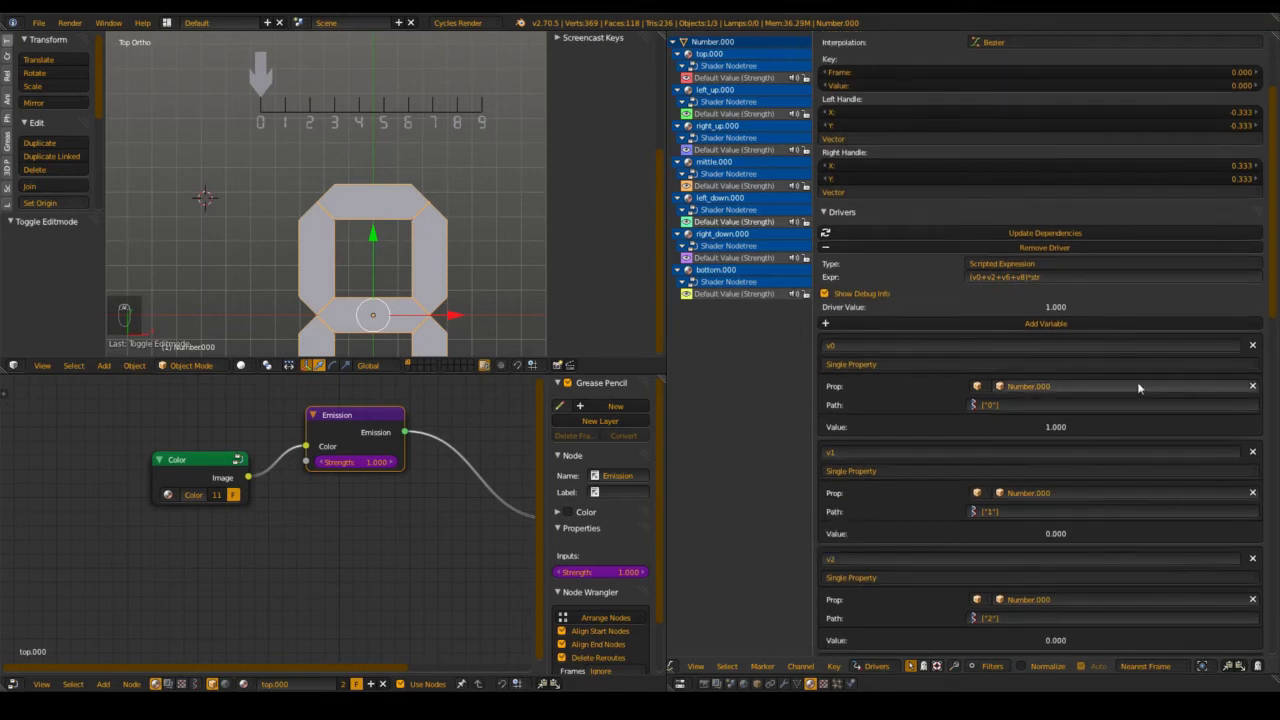
# Delete the unused driver variables and save the file
pyautogui.moveTo(1256, 459); pyautogui.dragTo(1191, 449)
pyautogui.moveTo(1191, 449); pyautogui.dragTo(1254, 453)
pyautogui.moveTo(1254, 453); pyautogui.dragTo(981, 405)
pyautogui.moveTo(981, 405); pyautogui.dragTo(1032, 257)
pyautogui.press('ctrl+s')
pyautogui.moveTo(1032, 257); pyautogui.dragTo(464, 182)
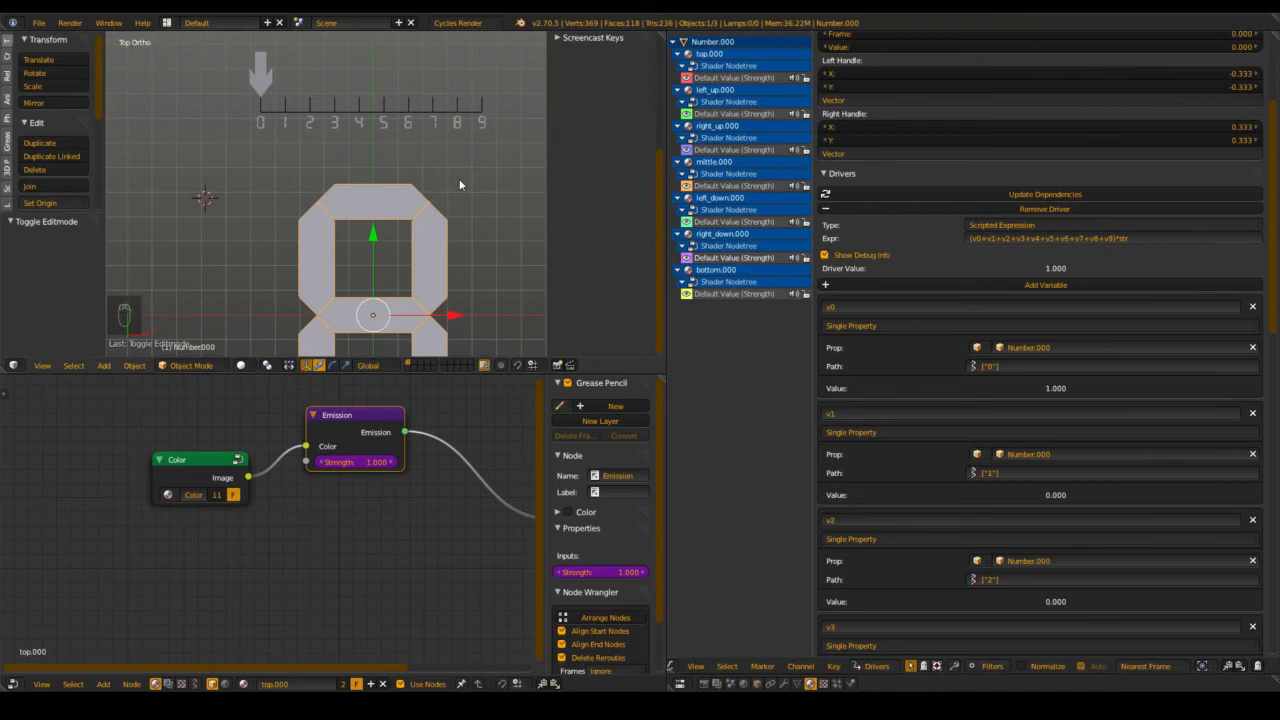
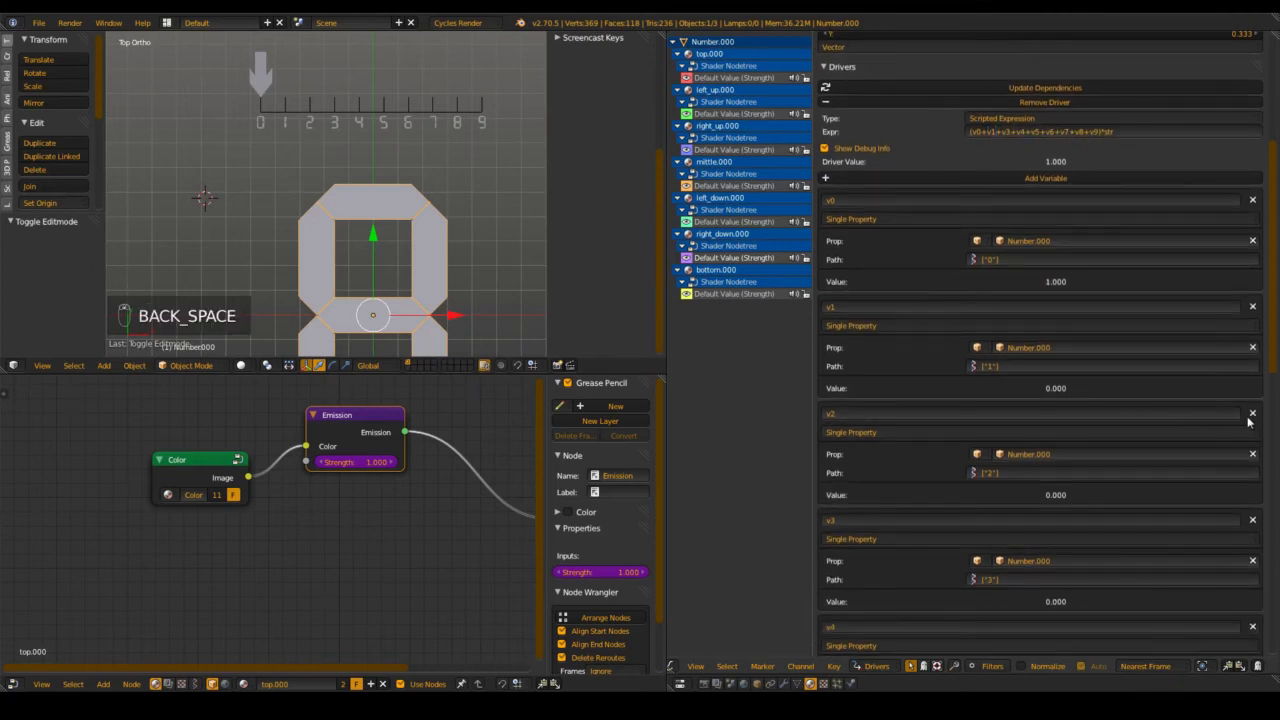
# Select the top segment's strength driver expression field and save the file
pyautogui.moveTo(1256, 416); pyautogui.dragTo(745, 294)
pyautogui.press('ctrl+s')
pyautogui.click(757, 290)
pyautogui.press('ctrl+s')
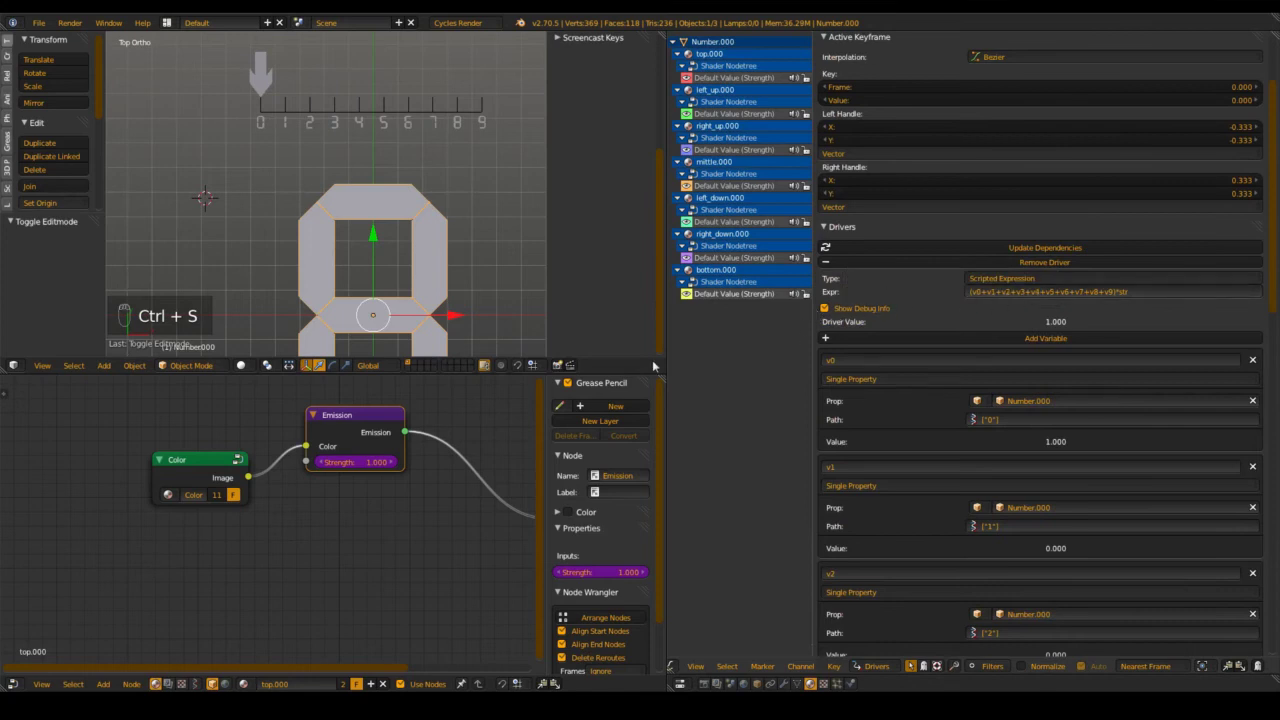
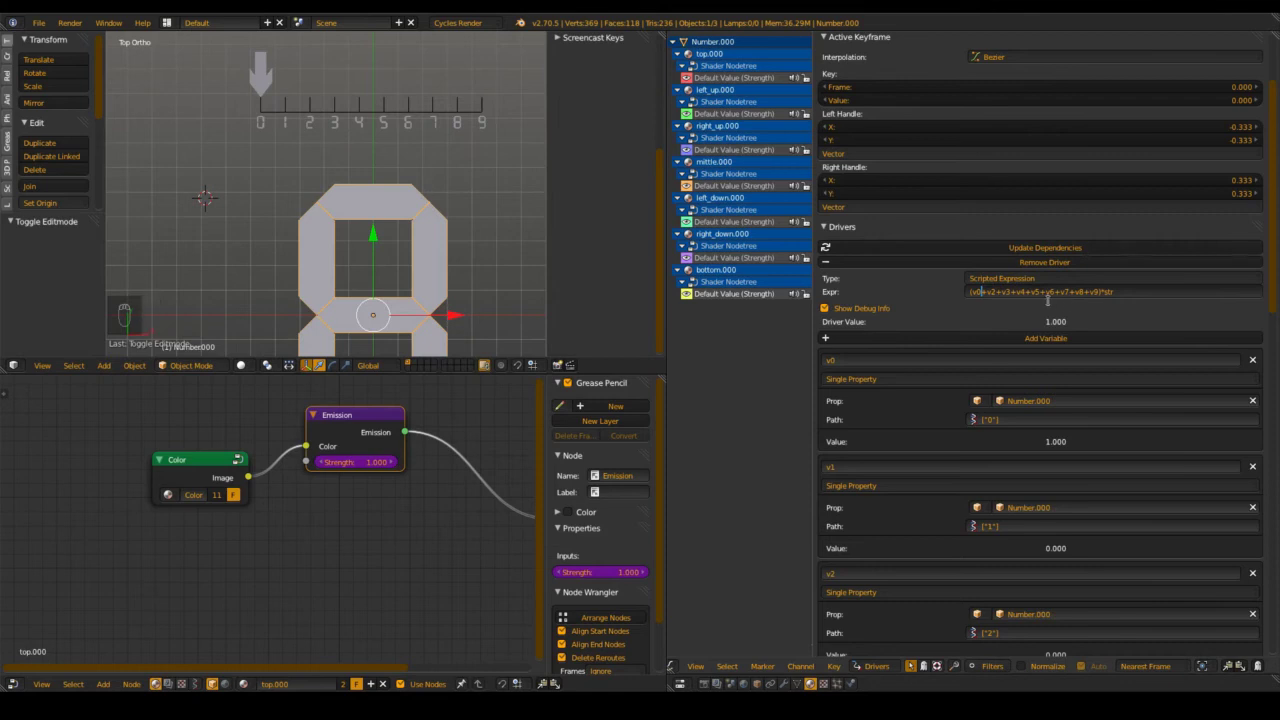
# Edit the expression to (v0+v2+v3+v5+v6+v8+v9)*str, dropping the unused digit terms
pyautogui.press('Right')
pyautogui.press('Right')
pyautogui.press('Delete')
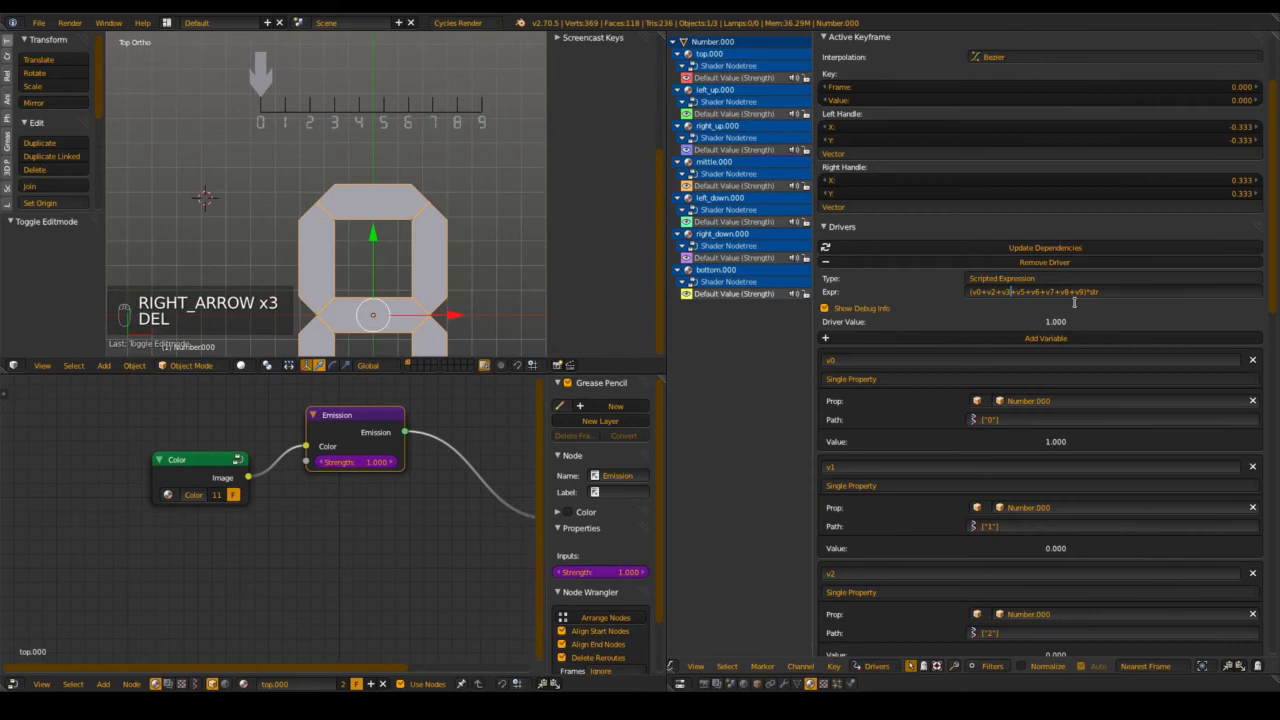
pyautogui.press('Right')
pyautogui.press('Right')
pyautogui.press('Delete')
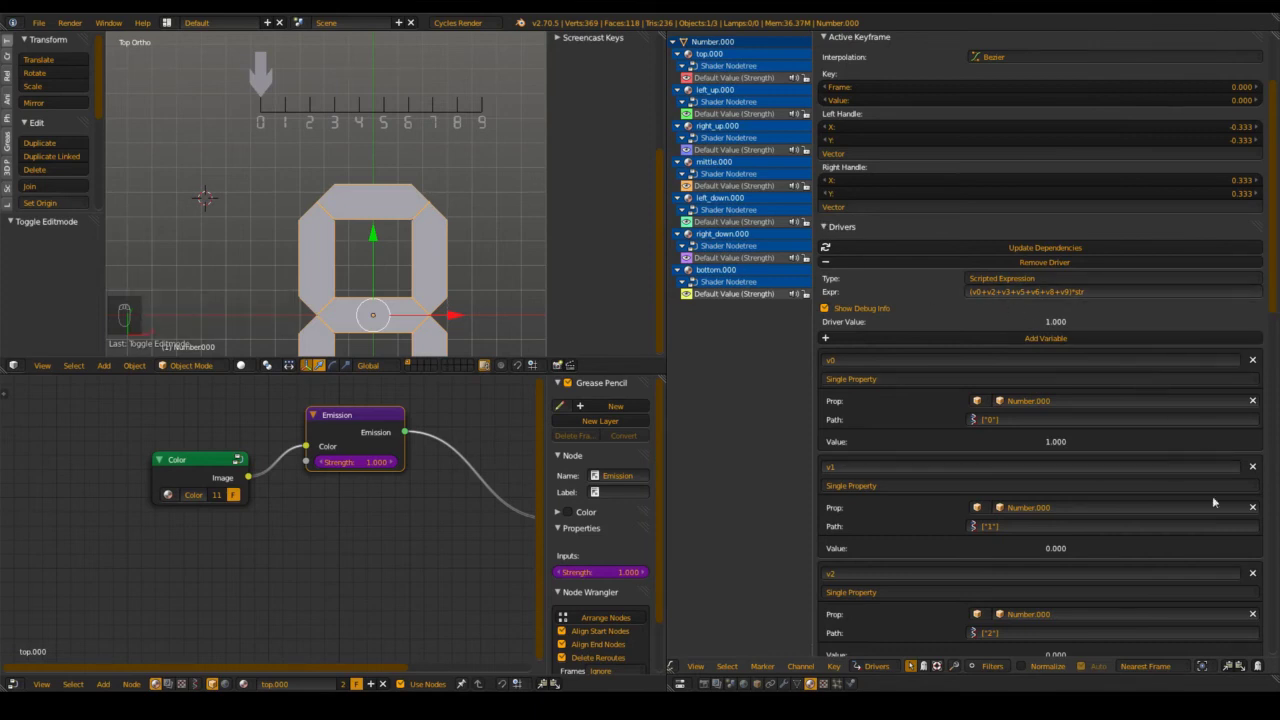
# Remove the unused v4 driver variable, save, and frame the whole digit in the viewport
pyautogui.moveTo(1256, 465); pyautogui.dragTo(1088, 437)
pyautogui.press('ctrl+s')
pyautogui.moveTo(376, 254); pyautogui.dragTo(320, 182)
pyautogui.moveTo(297, 120); pyautogui.dragTo(595, 158)
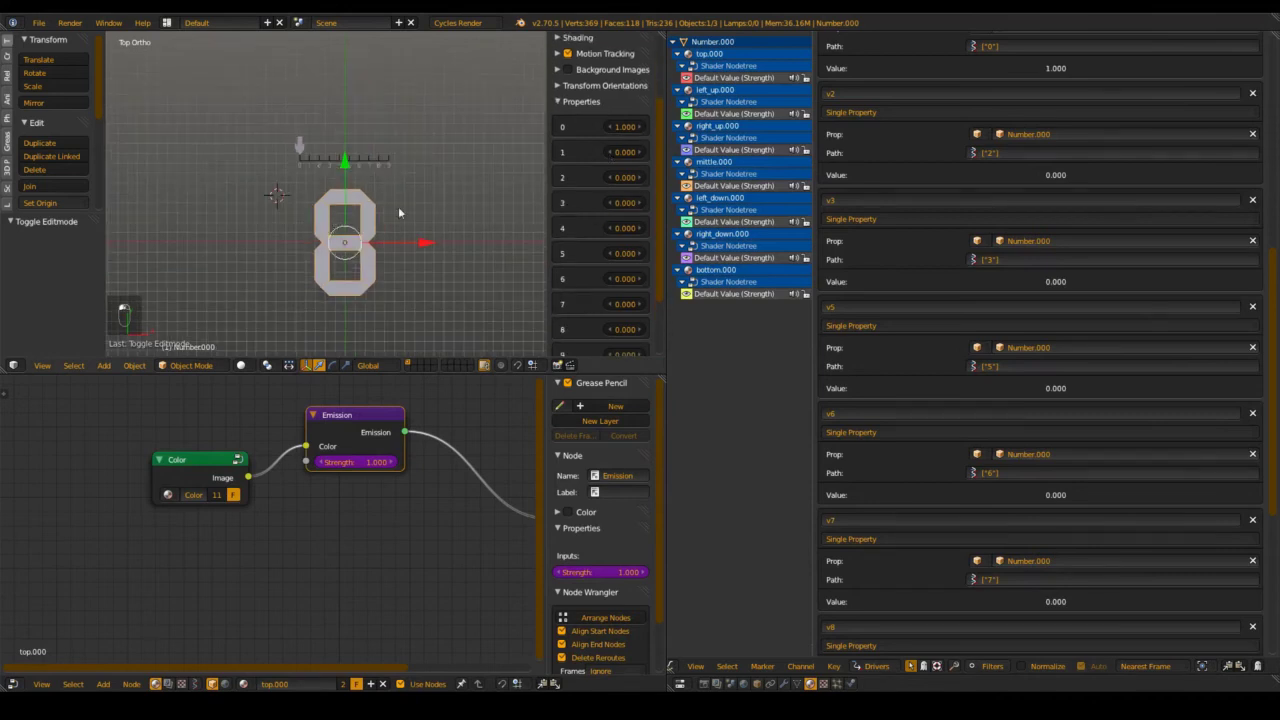
# Preview the digit in Rendered shading while dragging a digit property, then return to Solid and save
pyautogui.press('shift+z')
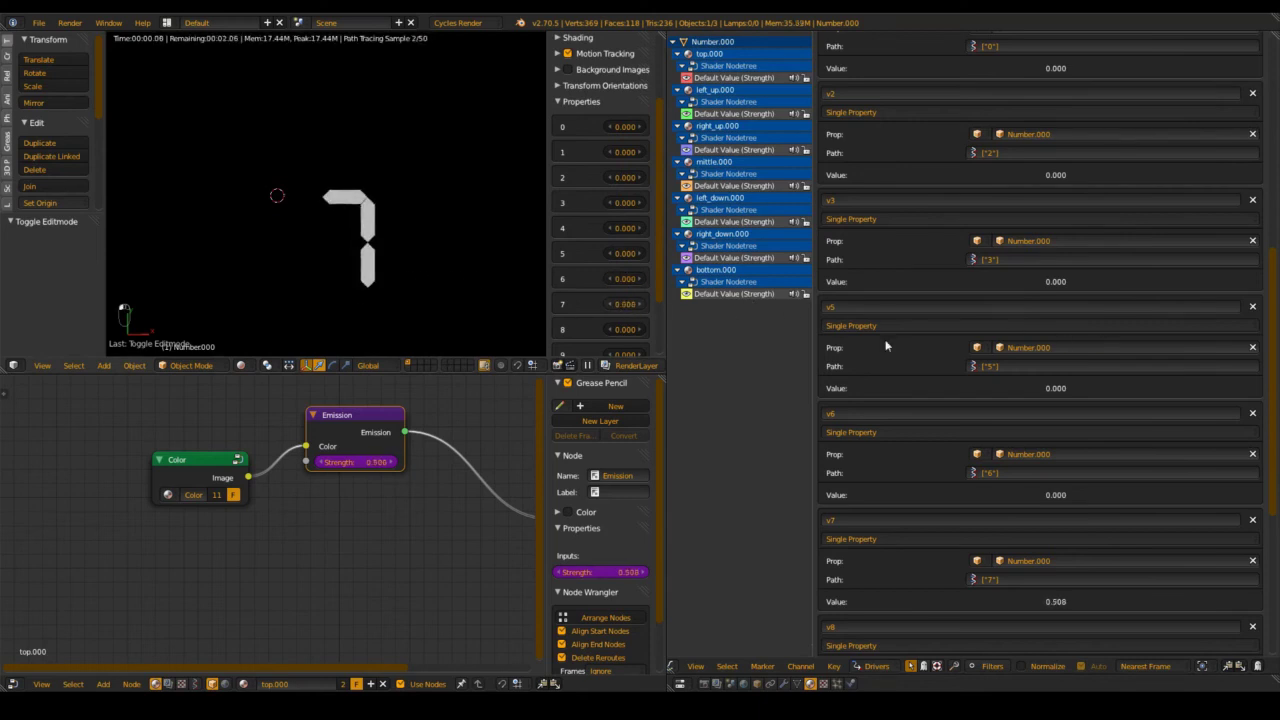
pyautogui.moveTo(611, 306); pyautogui.dragTo(626, 303)
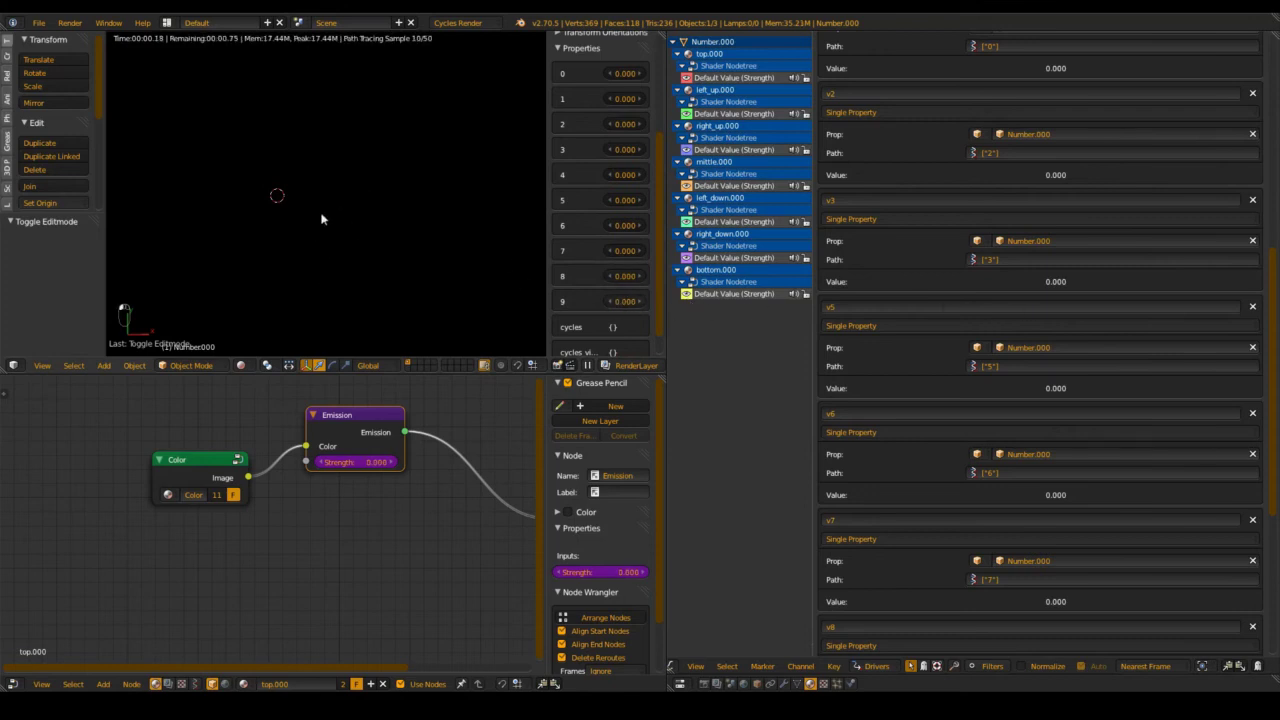
pyautogui.press('shift+z')
pyautogui.press('ctrl+s')
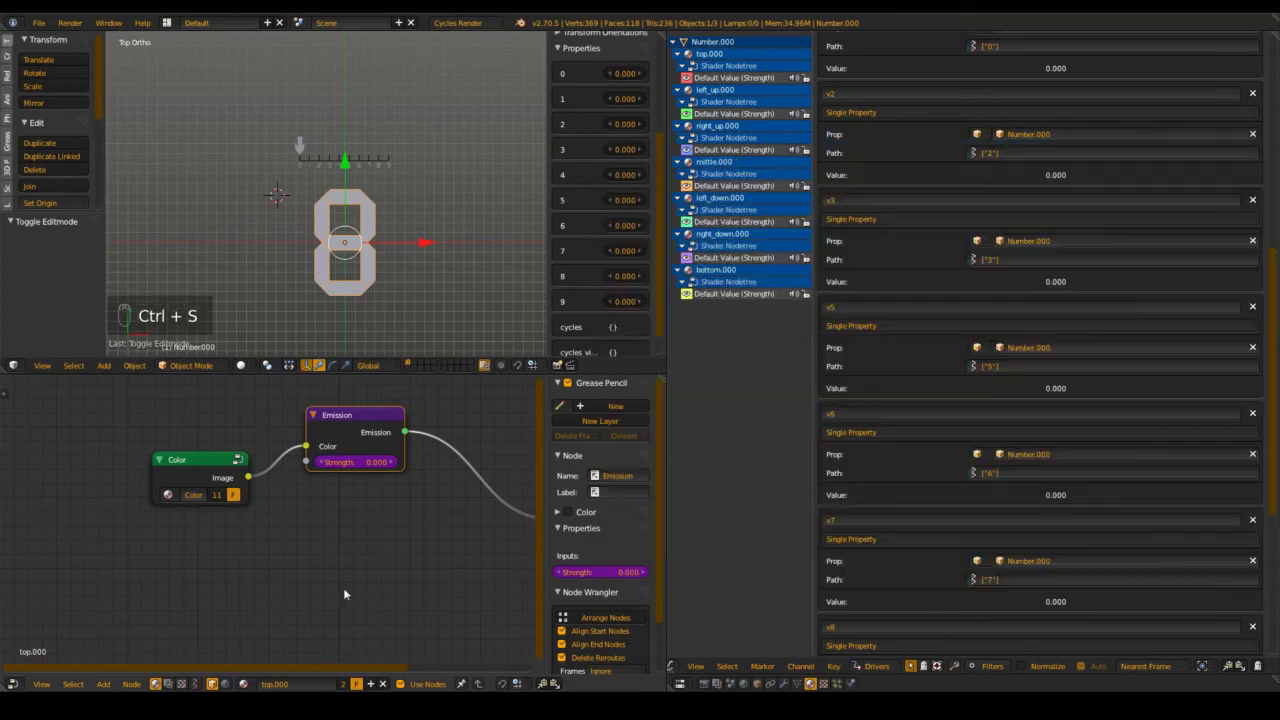
# Select the top segment's Color node, group it with Ctrl+G, and save the file
pyautogui.press('ctrl+s')
pyautogui.click(363, 269)
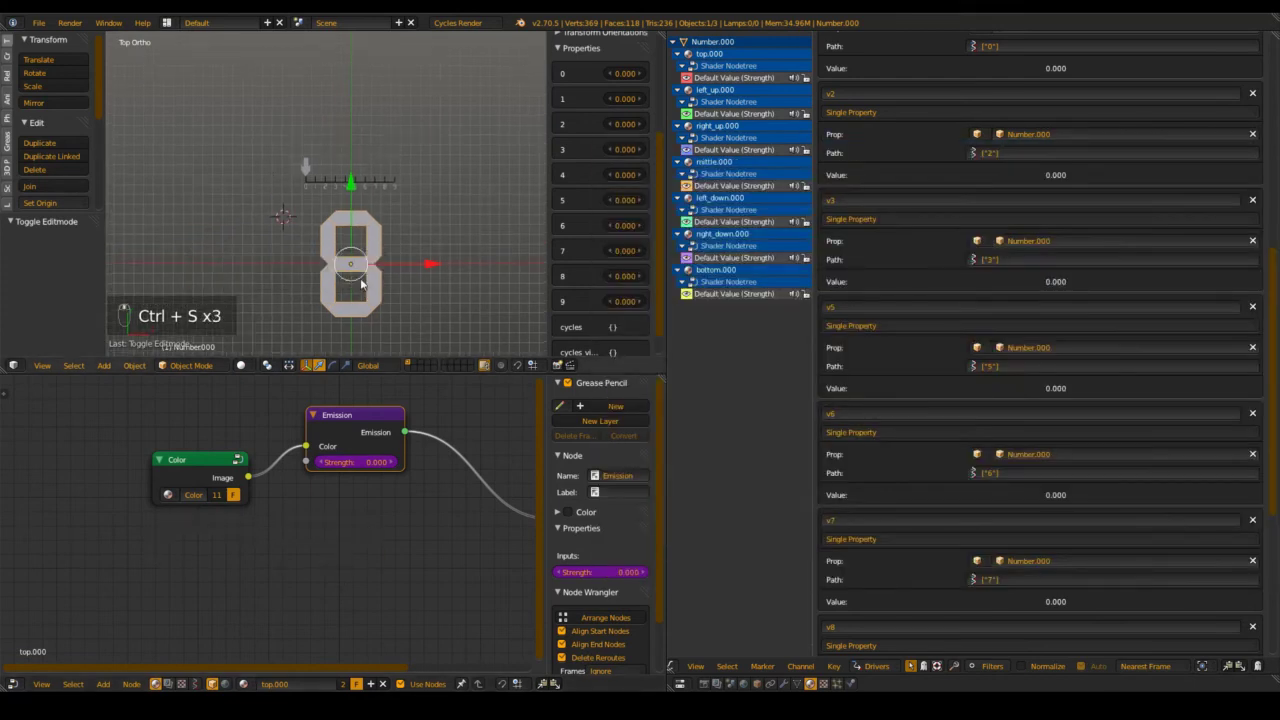
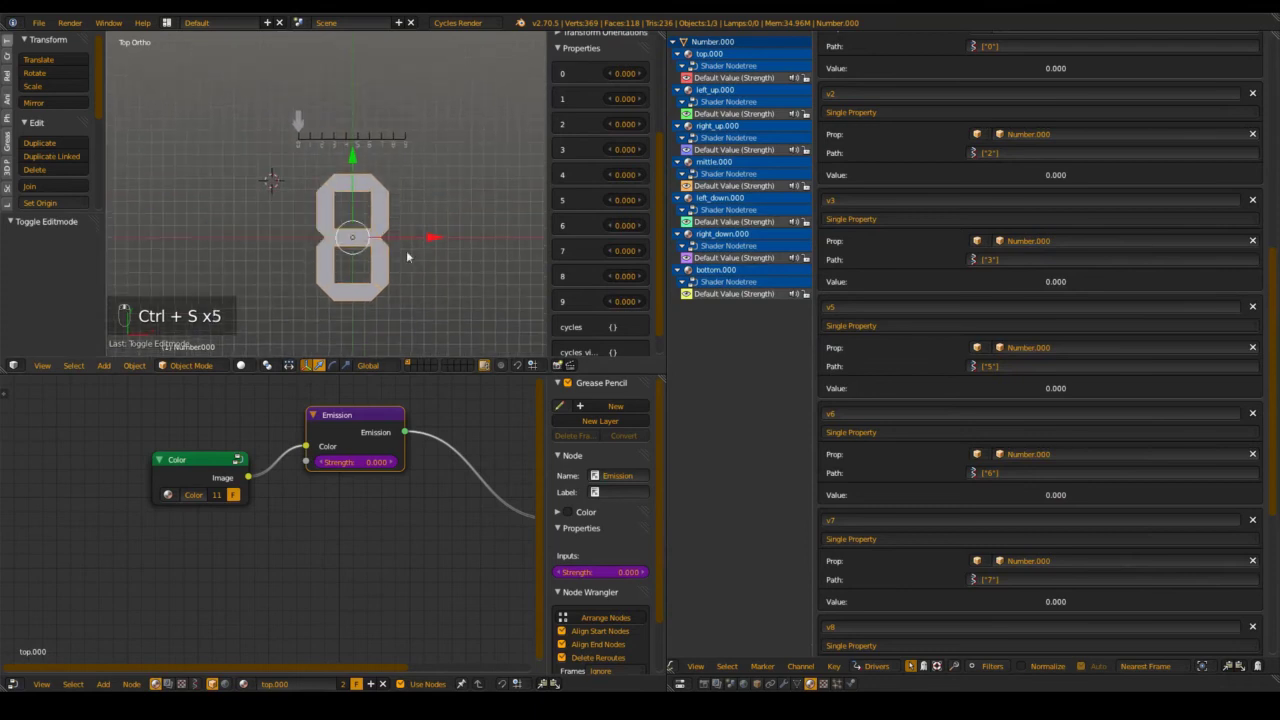
pyautogui.press('ctrl+s')
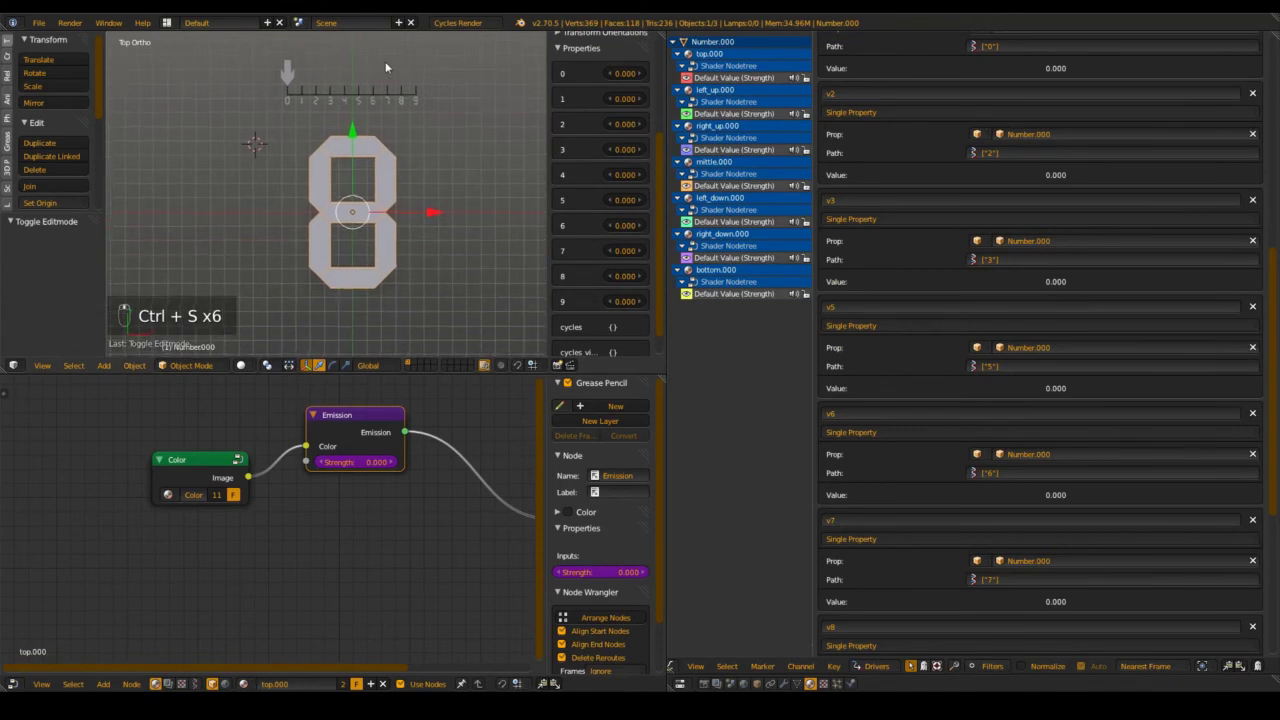
pyautogui.press('ctrl+s')
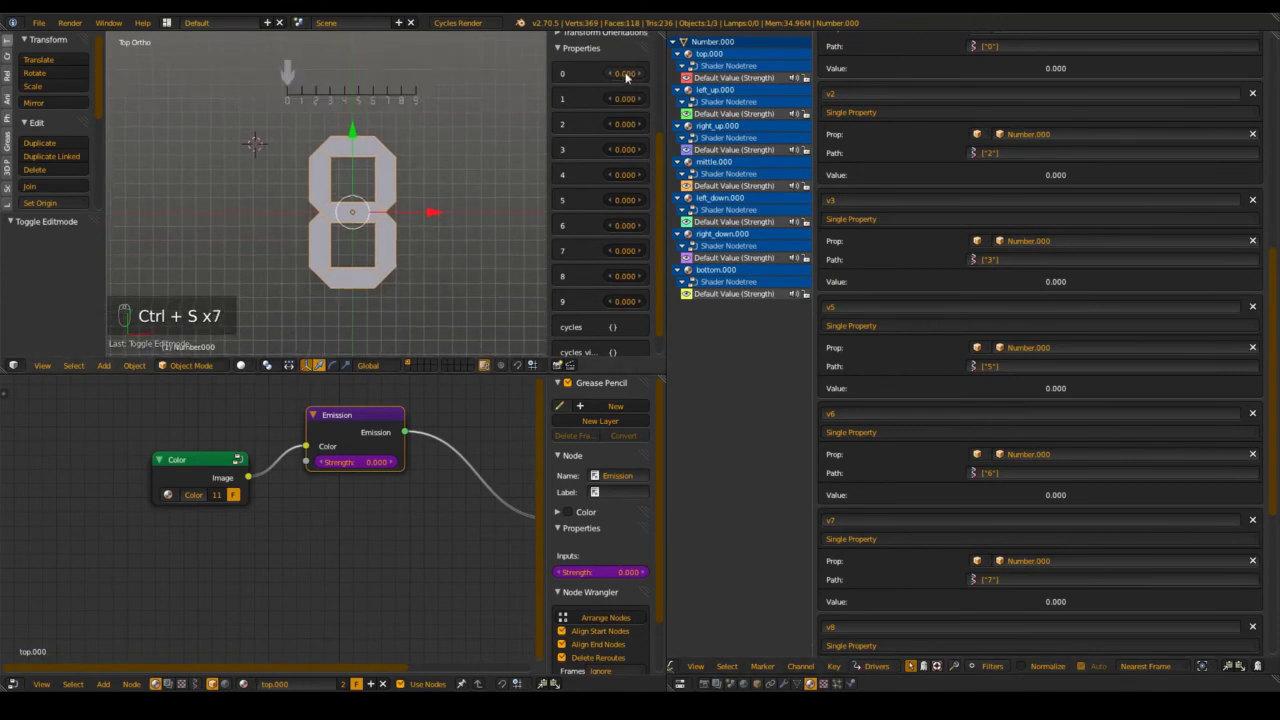
pyautogui.click(403, 156)
pyautogui.press('ctrl+s')
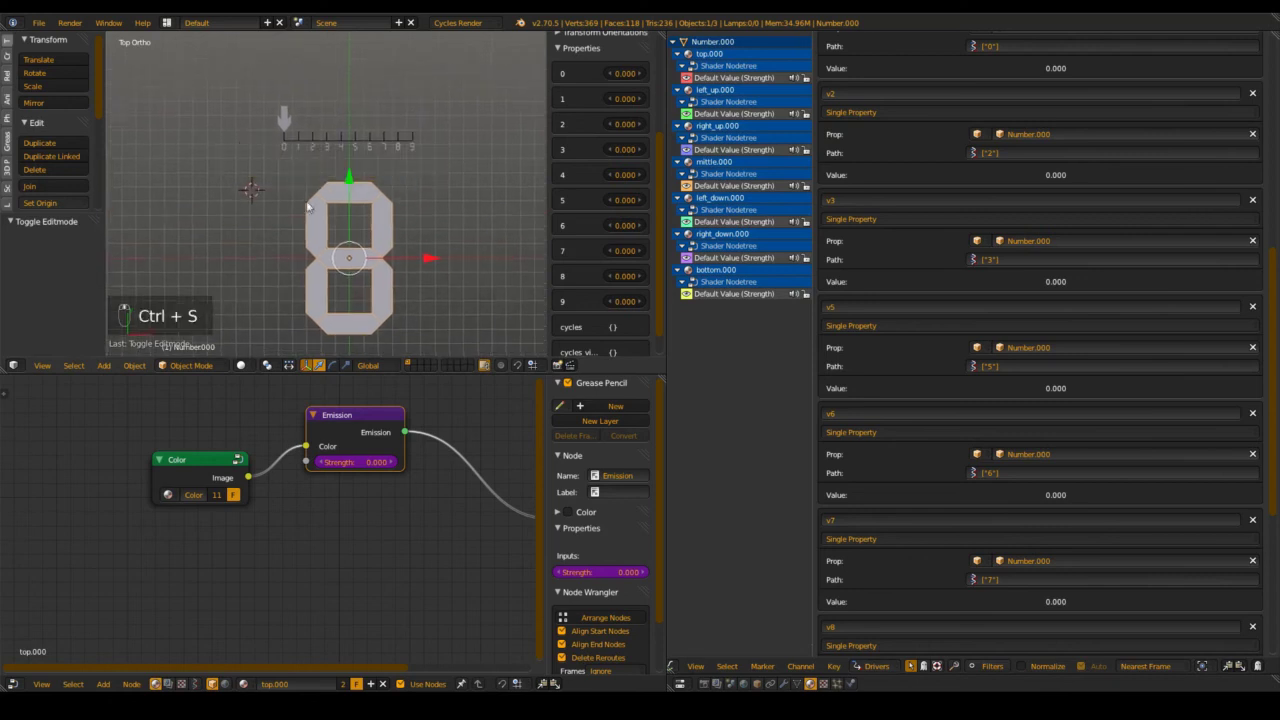
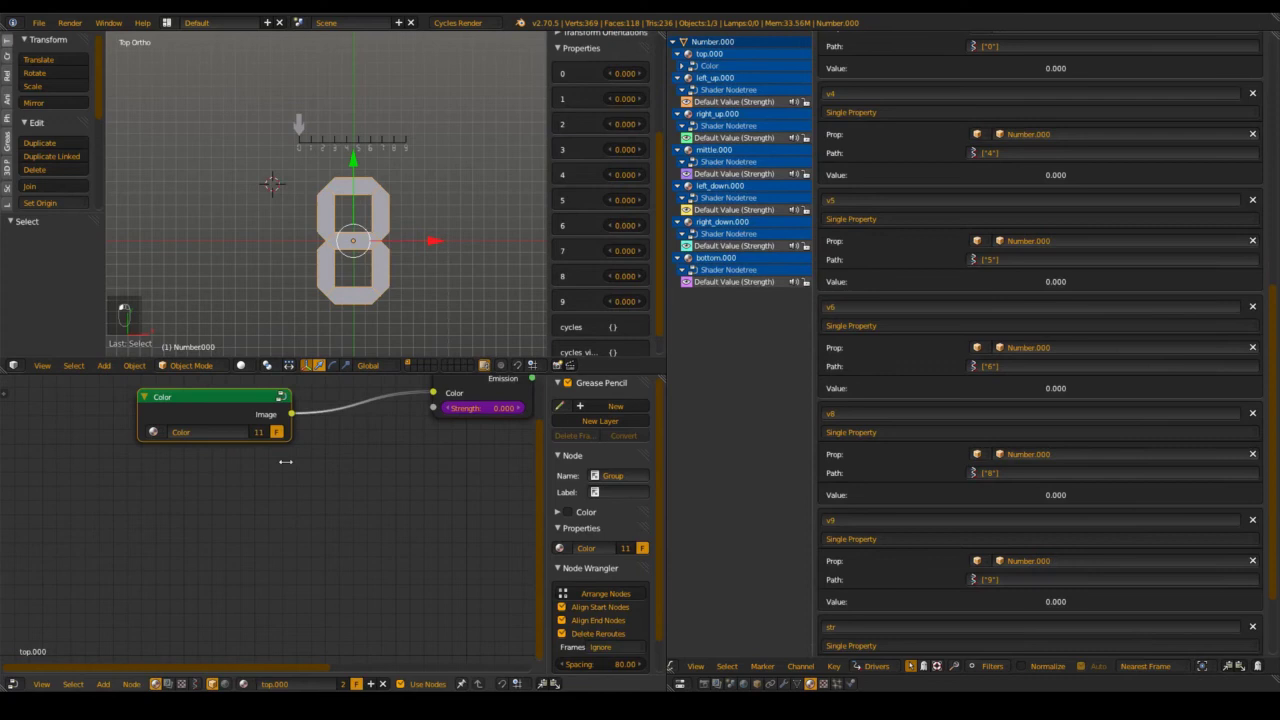
# Enter the colour node group and add drivers to its R, G and B value fields
pyautogui.click(184, 446)
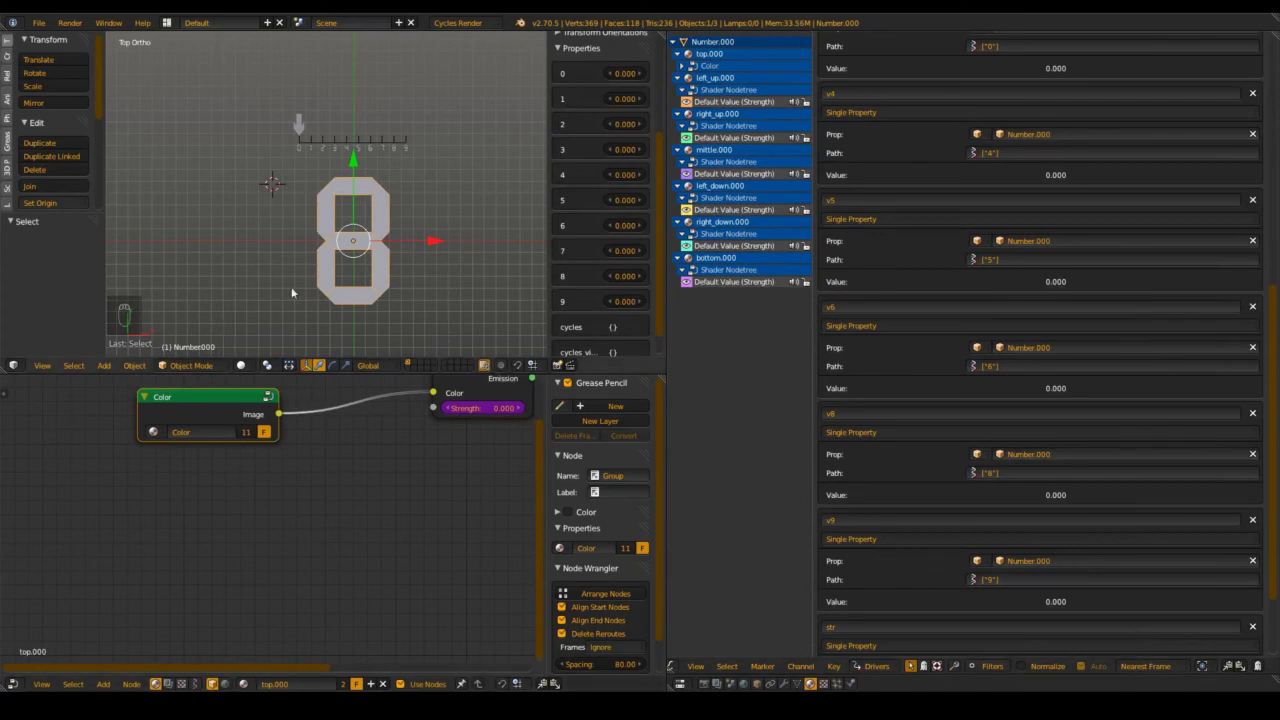
pyautogui.moveTo(680, 83); pyautogui.dragTo(231, 419)
pyautogui.press('Tab')
pyautogui.press('Tab')
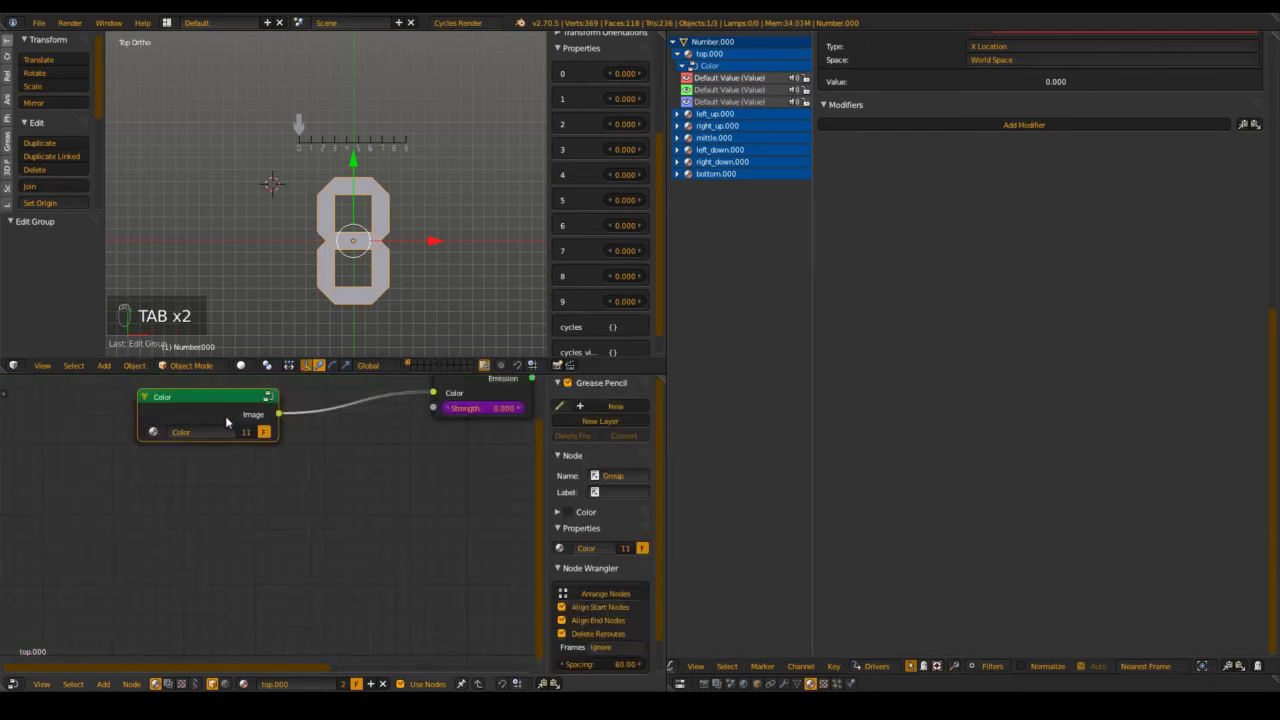
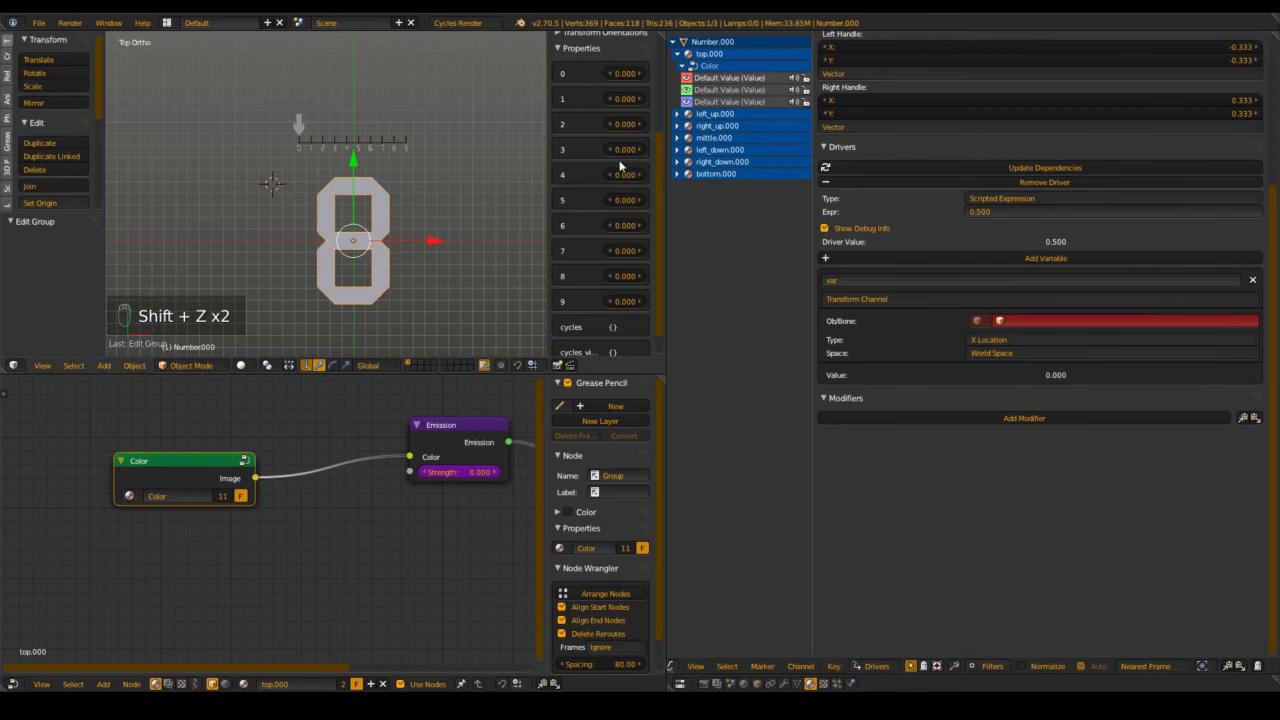
# Tweak the group's R value and check the digit's colour in Rendered shading, then exit the group
pyautogui.click(640, 278)
pyautogui.click(781, 294)
pyautogui.press('shift+z')
pyautogui.moveTo(507, 262); pyautogui.dragTo(249, 463)
pyautogui.press('Tab')
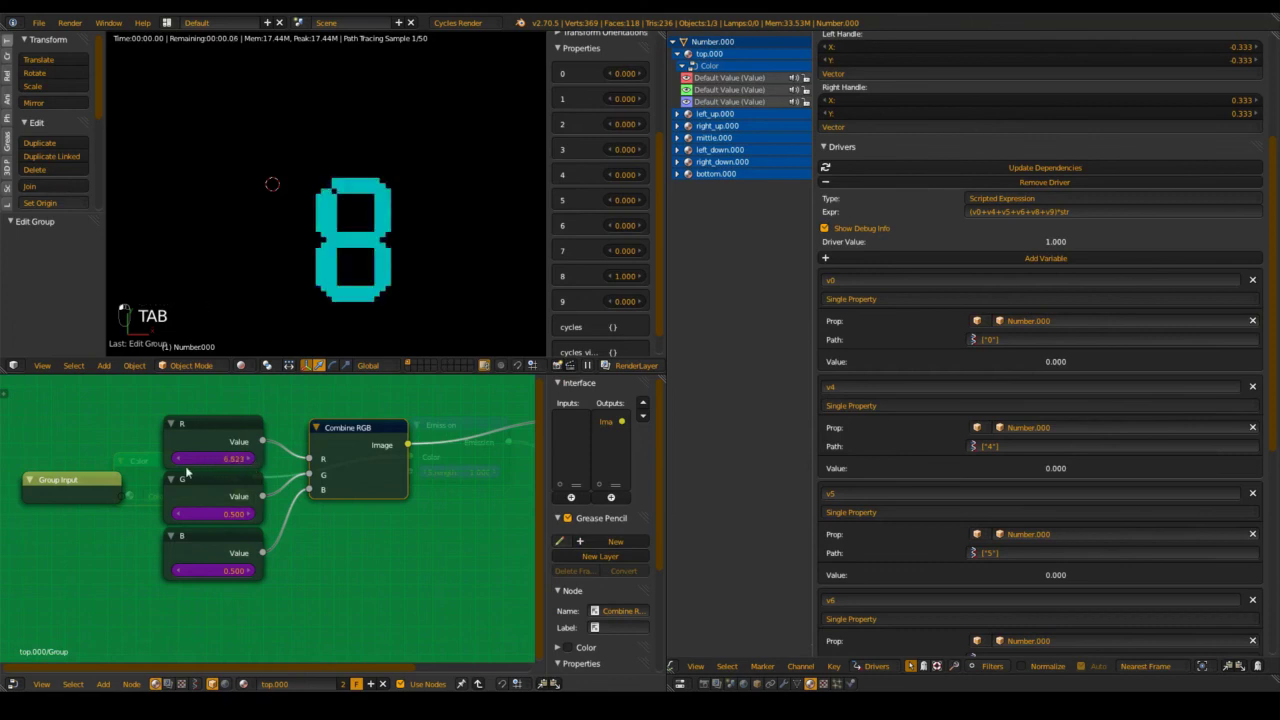
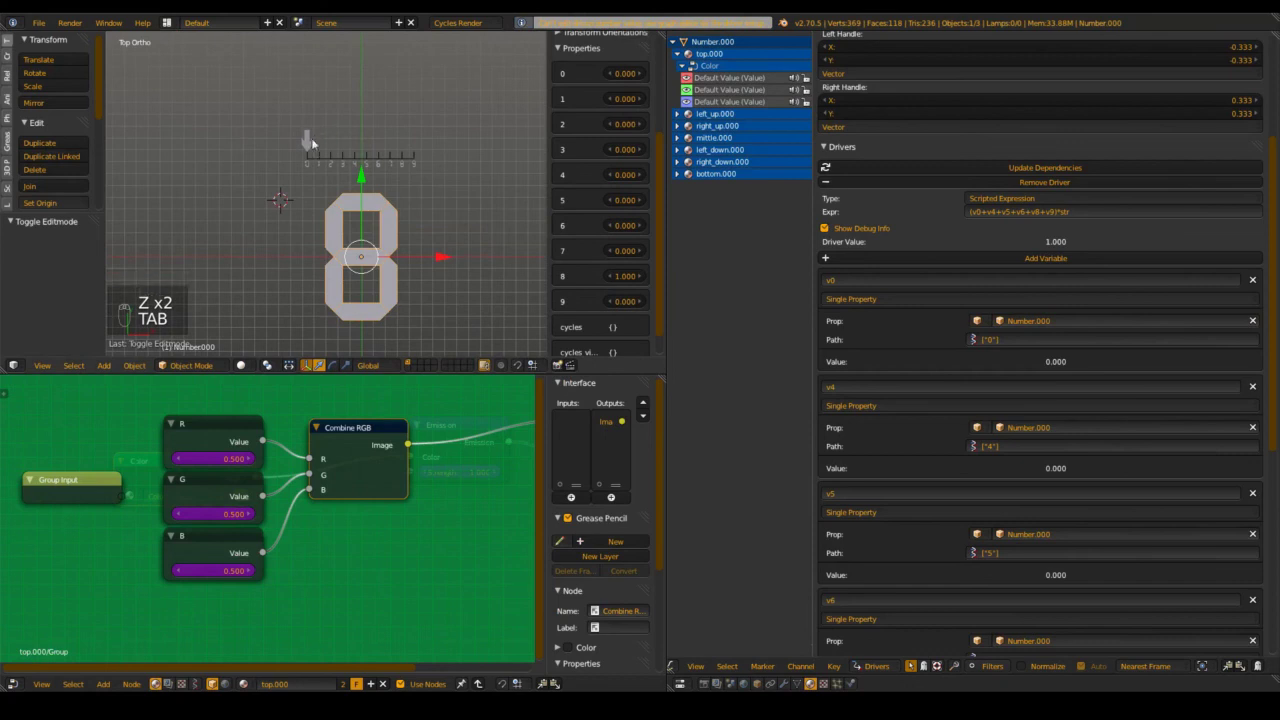
# Select the Slider object in the viewport to bring up its properties
pyautogui.moveTo(318, 143); pyautogui.dragTo(346, 138)
pyautogui.moveTo(346, 138); pyautogui.dragTo(362, 140)
pyautogui.moveTo(362, 140); pyautogui.dragTo(335, 142)
pyautogui.press('g')
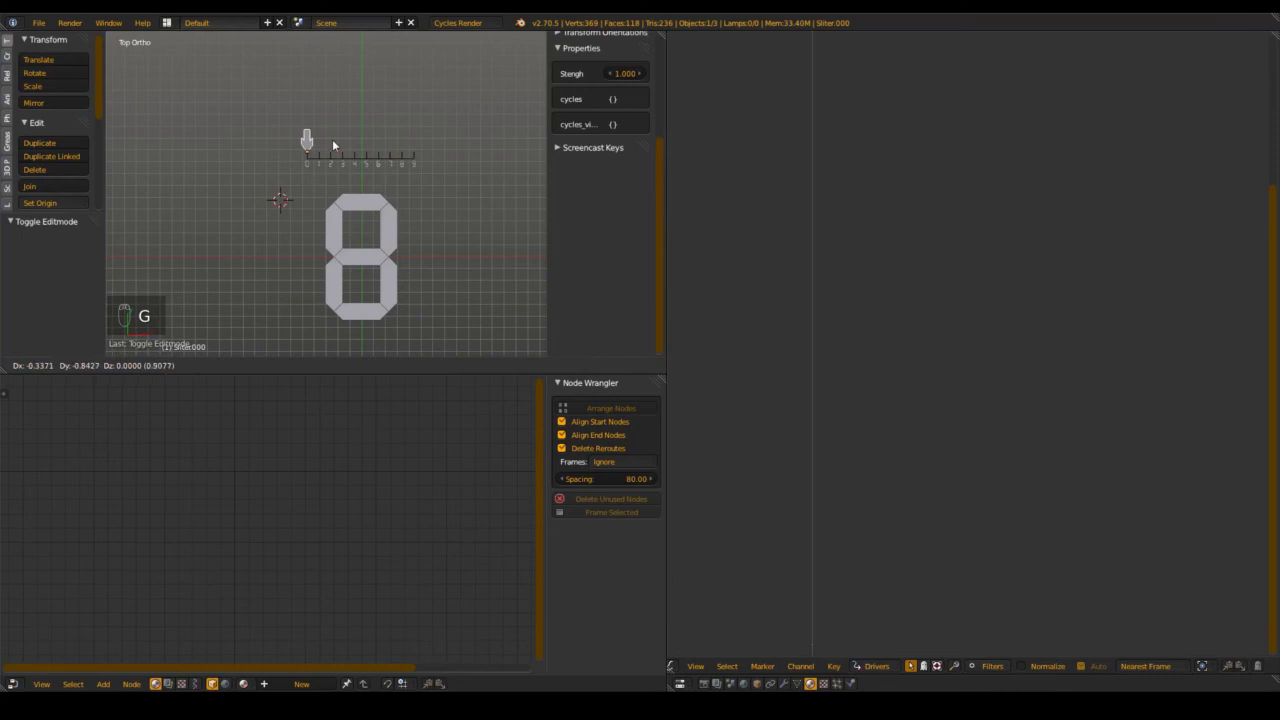
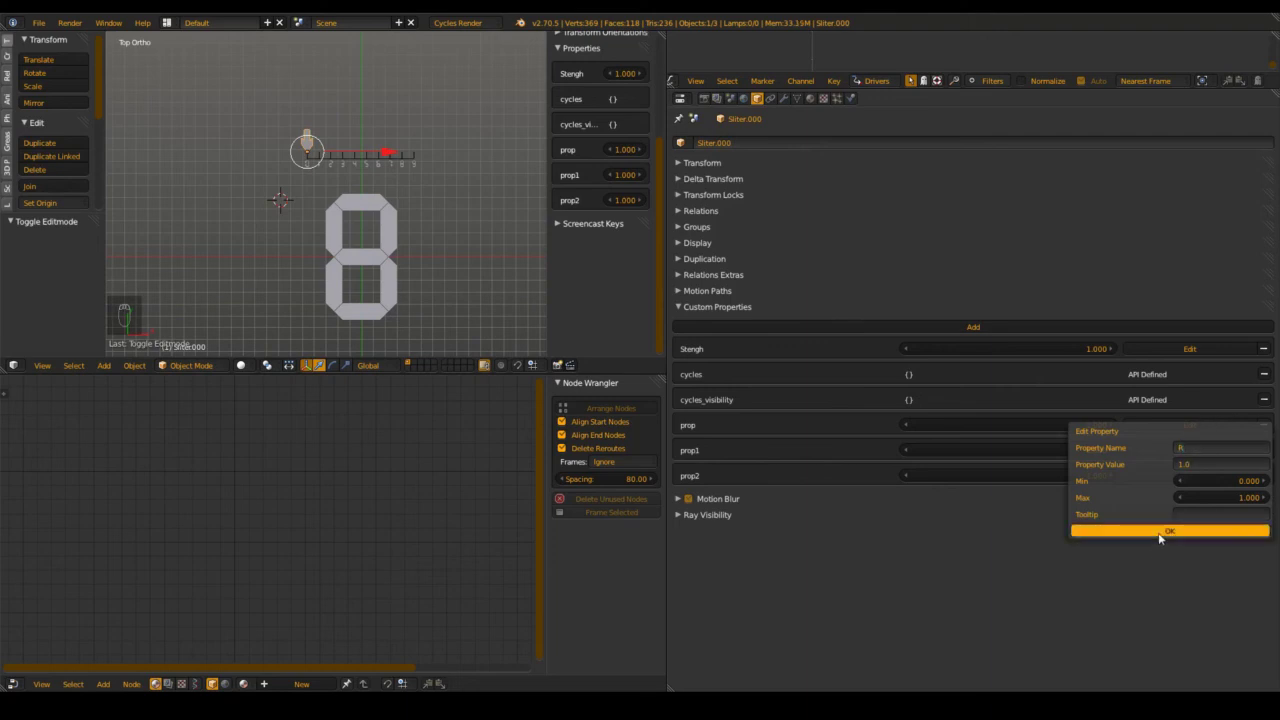
# Add custom properties R, G and B (range 0 to 1) on the Slider for the colour drivers
pyautogui.moveTo(1212, 454); pyautogui.dragTo(1186, 528)
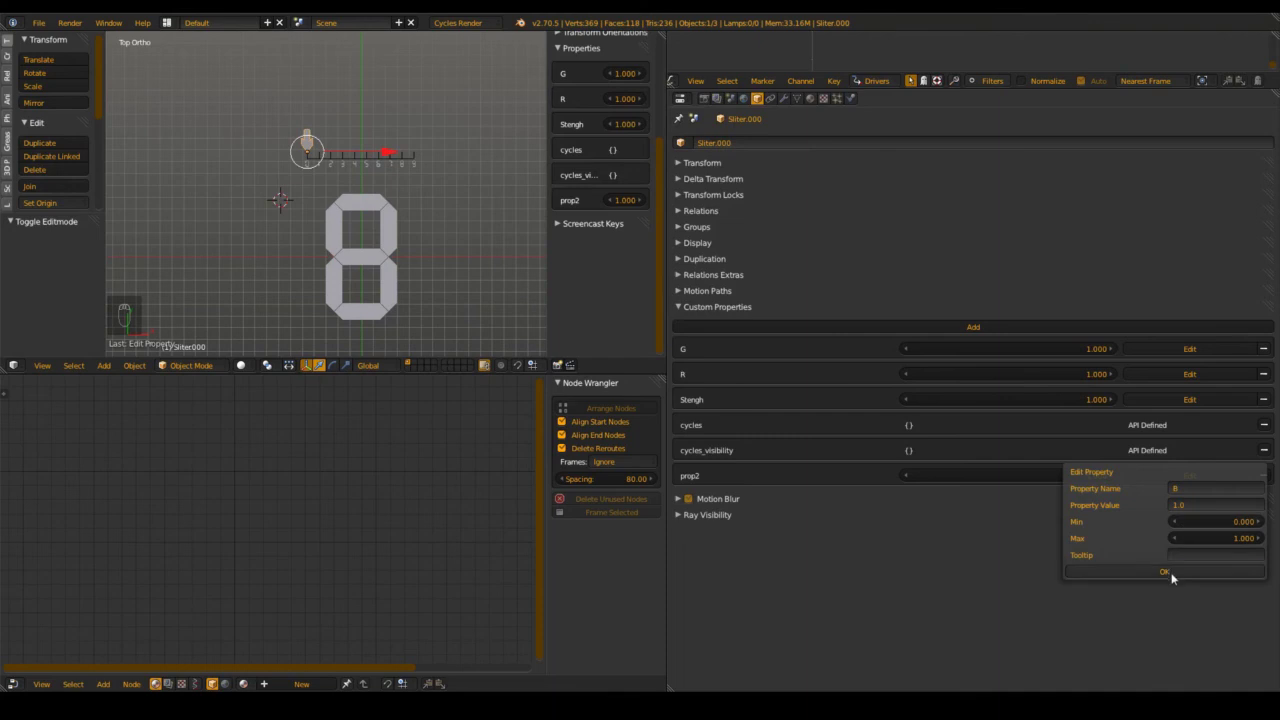
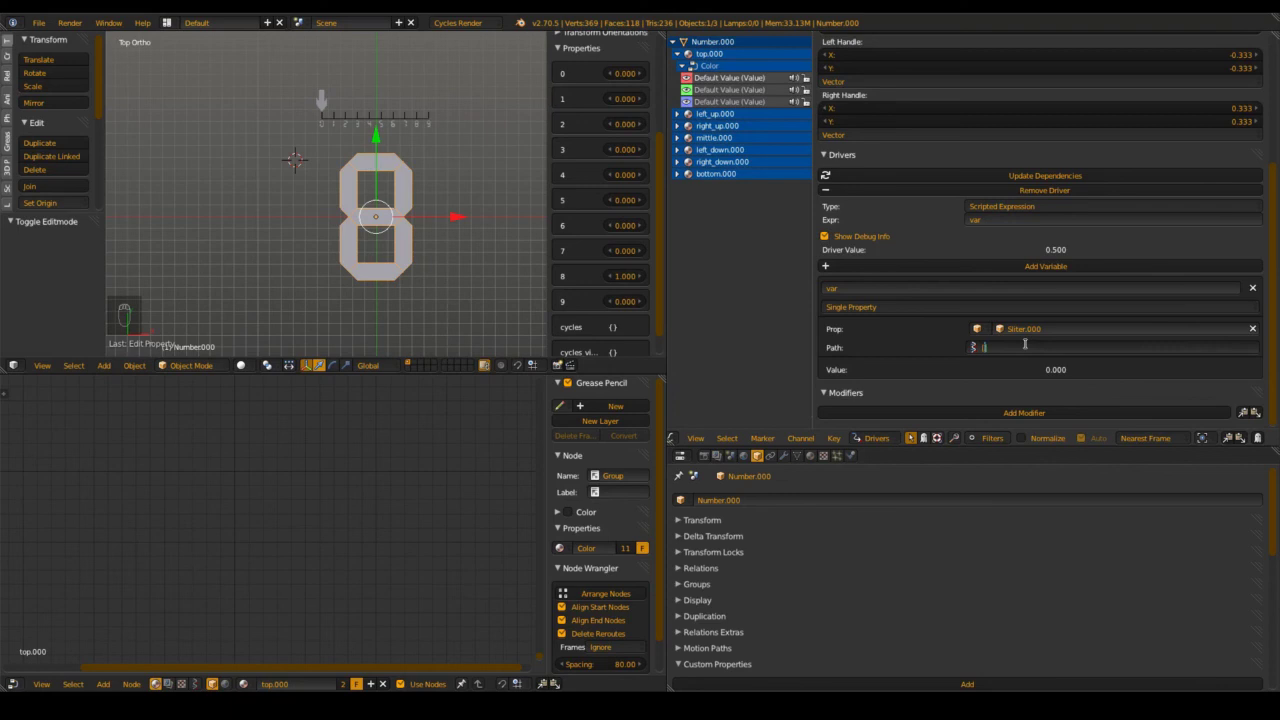
# Set the R colour driver's Single Property path to ["R"] on the Slider and save
pyautogui.press('shift+2')
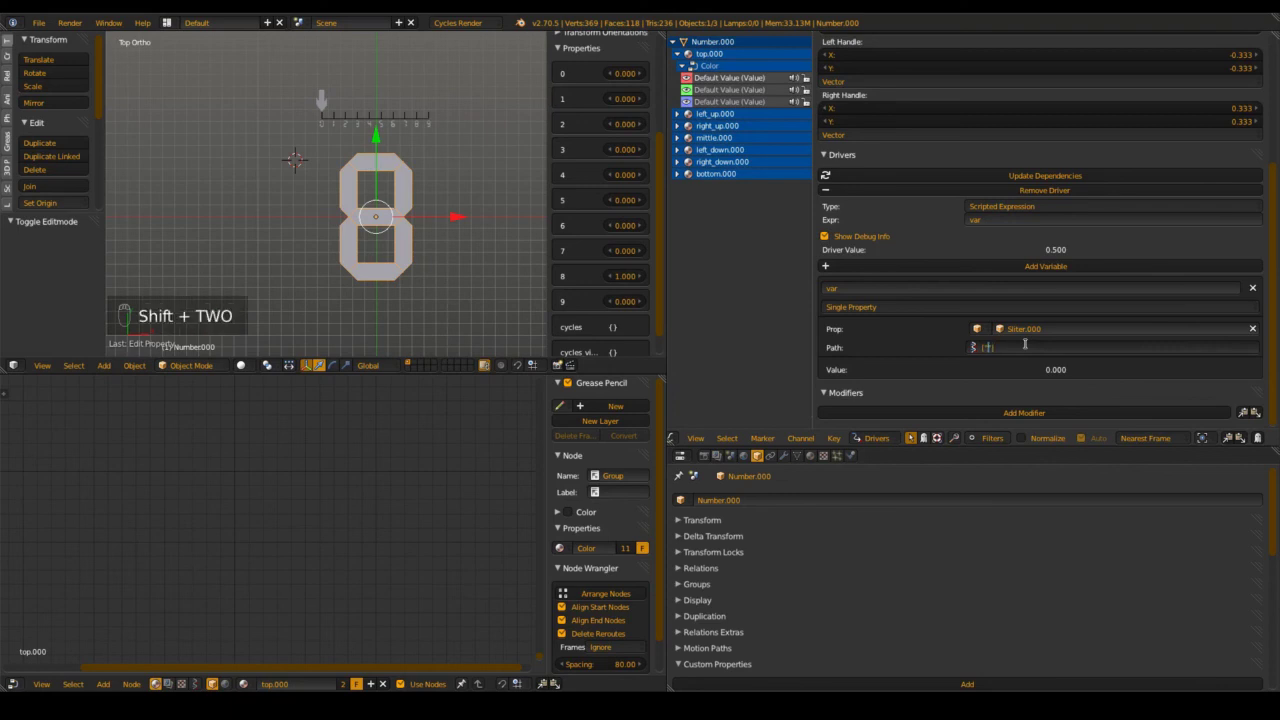
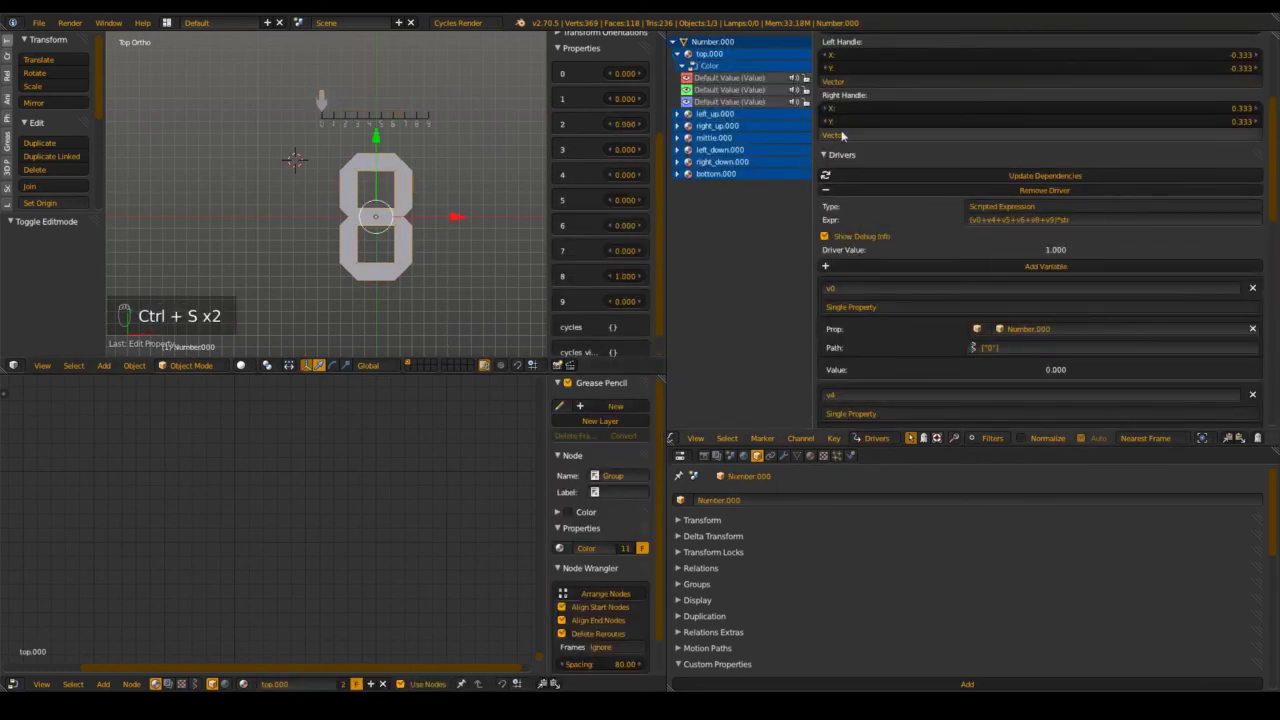
pyautogui.moveTo(728, 80); pyautogui.dragTo(1046, 258)
pyautogui.press('ctrl+s')
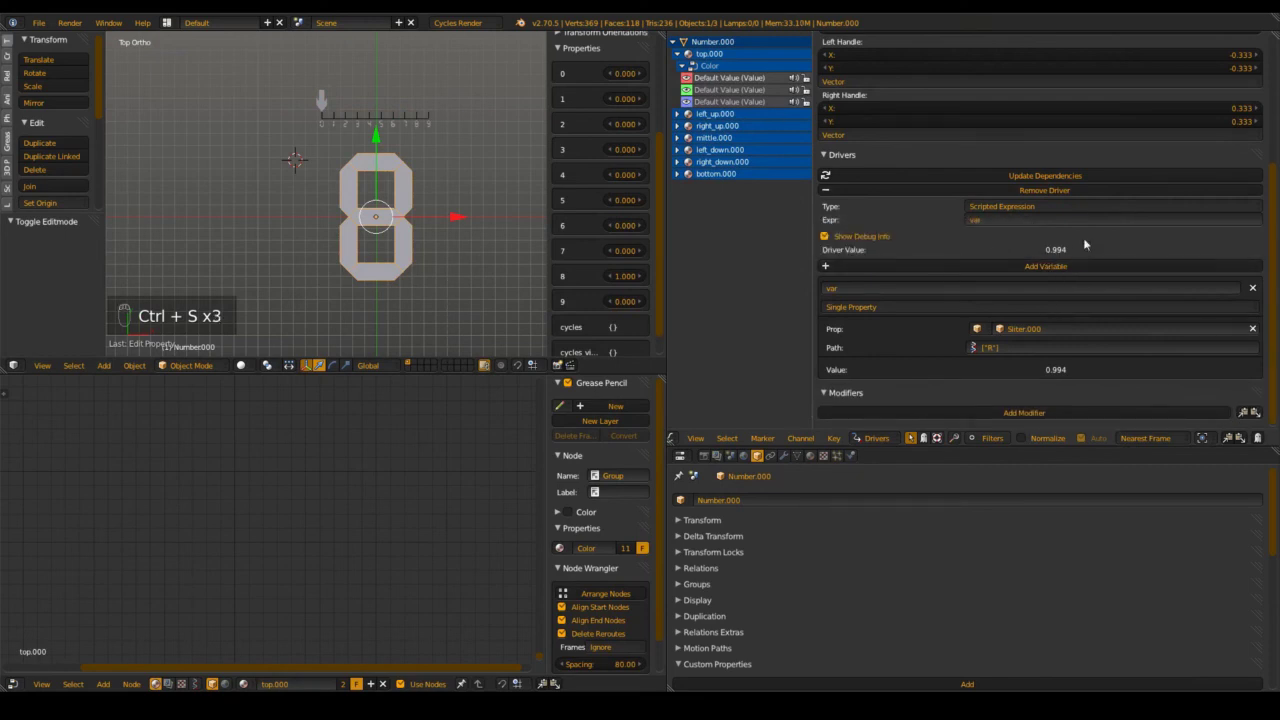
pyautogui.press('ctrl+s')
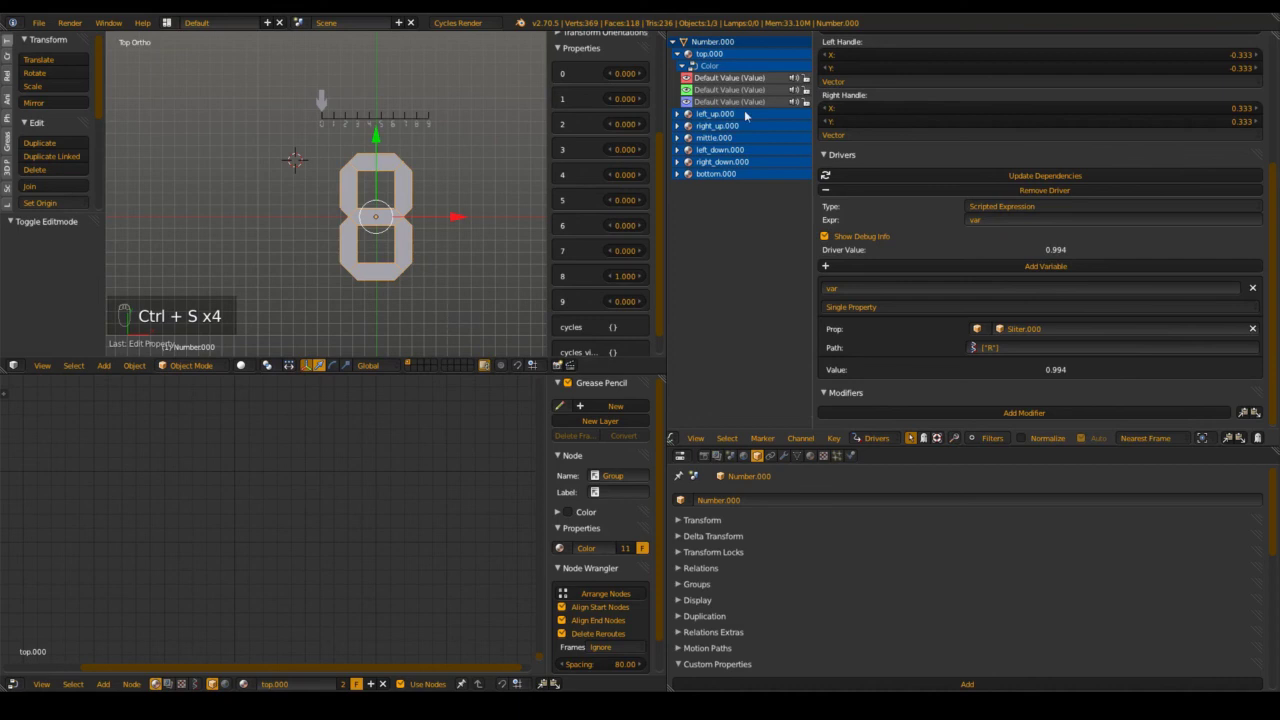
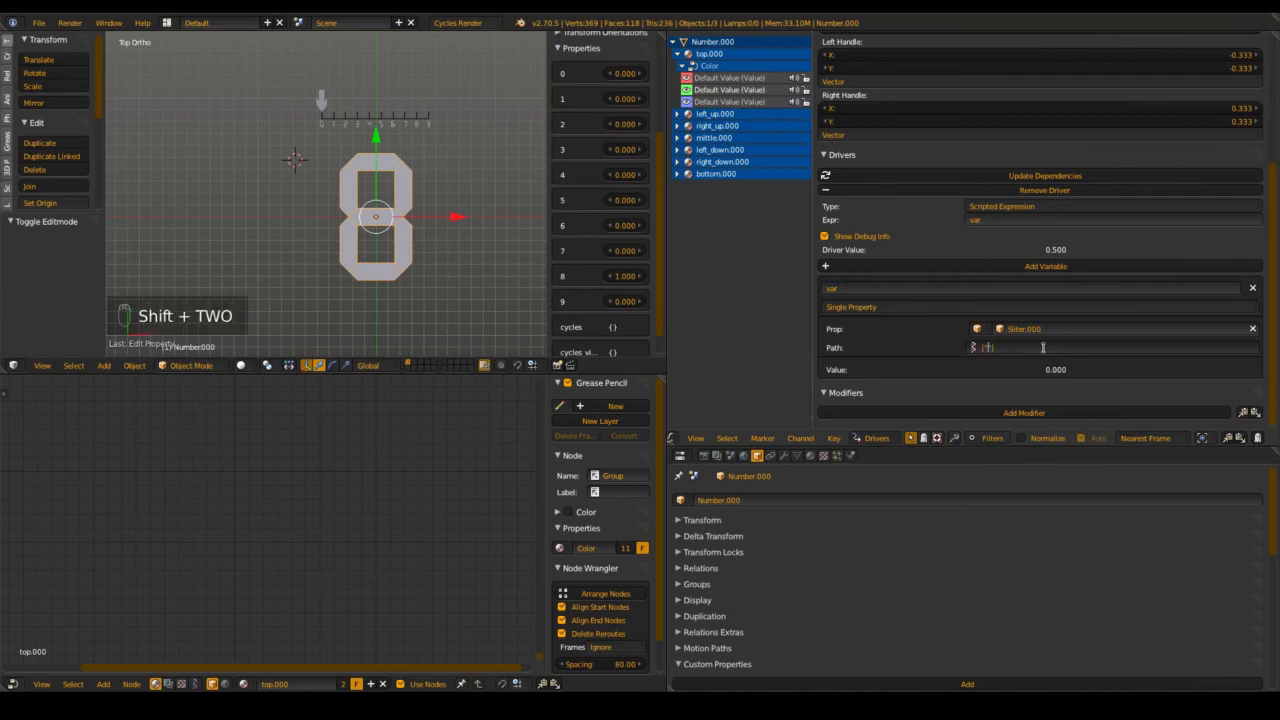
# Set the G and B drivers' paths to ["G"] and ["B"], then save the file
pyautogui.press('ctrl+s')
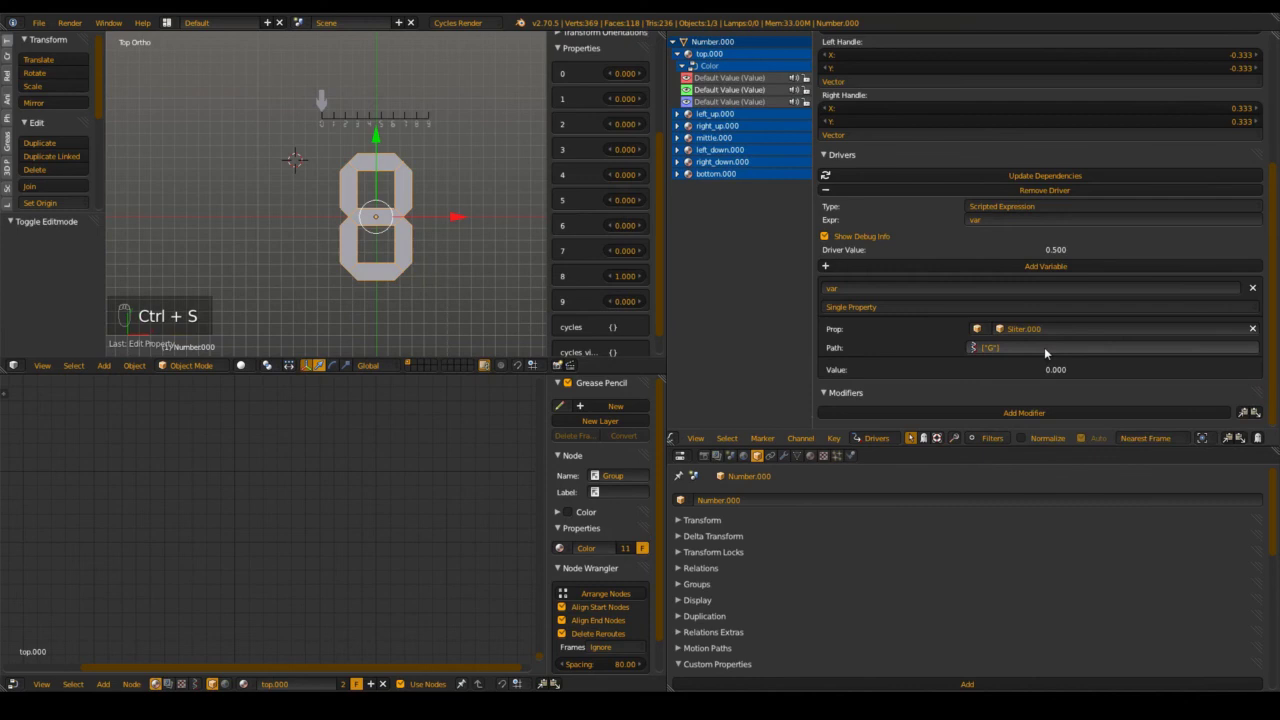
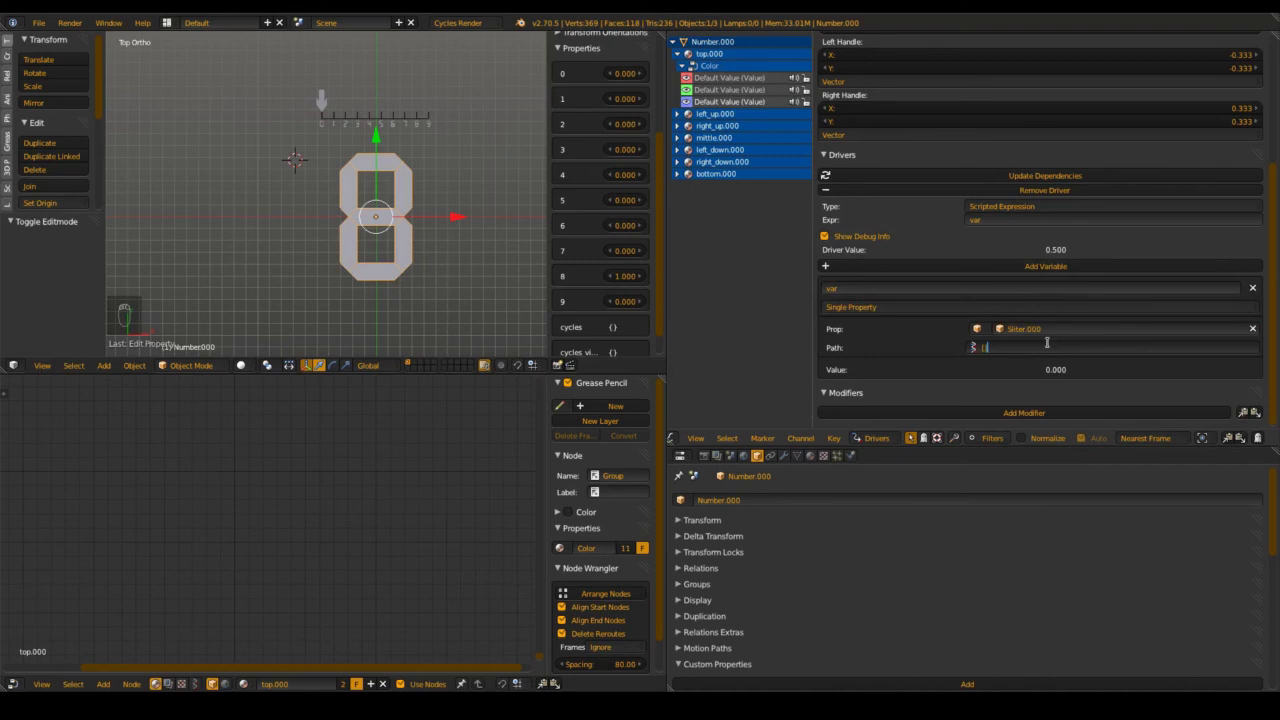
pyautogui.press('shift+2')
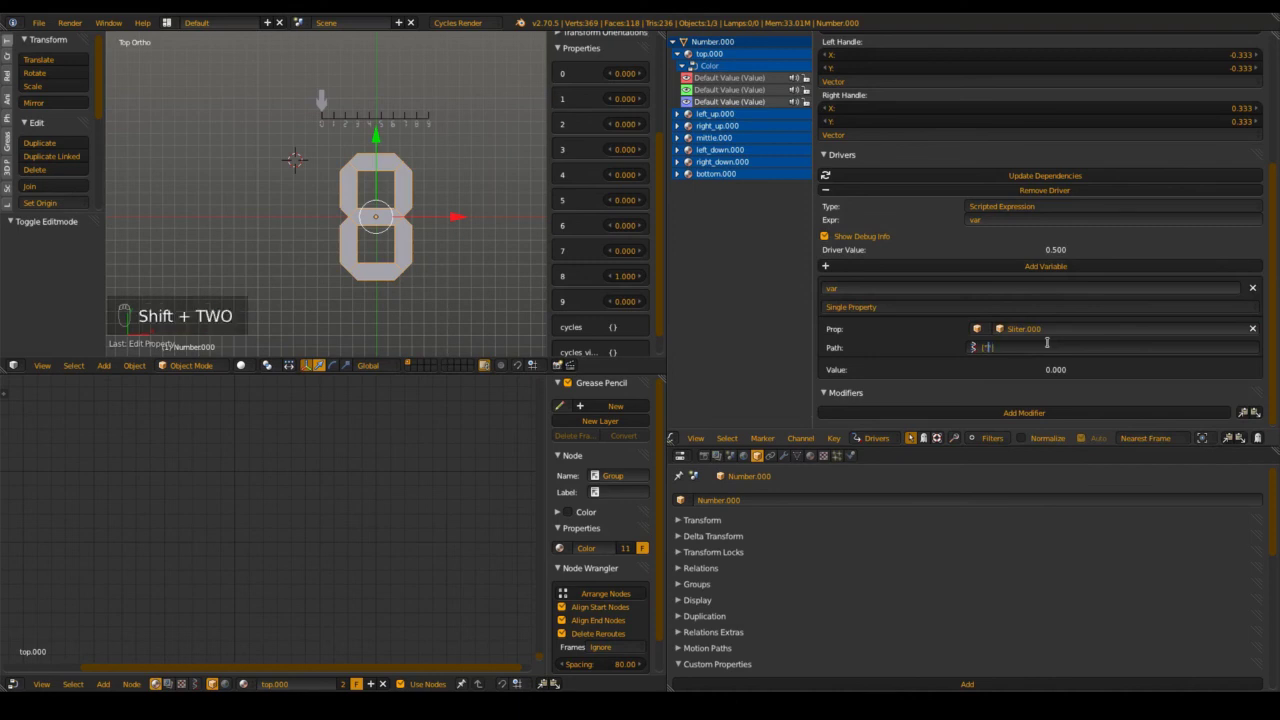
pyautogui.press('ctrl+s')
# Set the Slider's R and G to 0, B to 0.808 and strength to 2, checking the blue glow in Rendered shading, then save
pyautogui.press('shift+z')
pyautogui.press('shift+z')
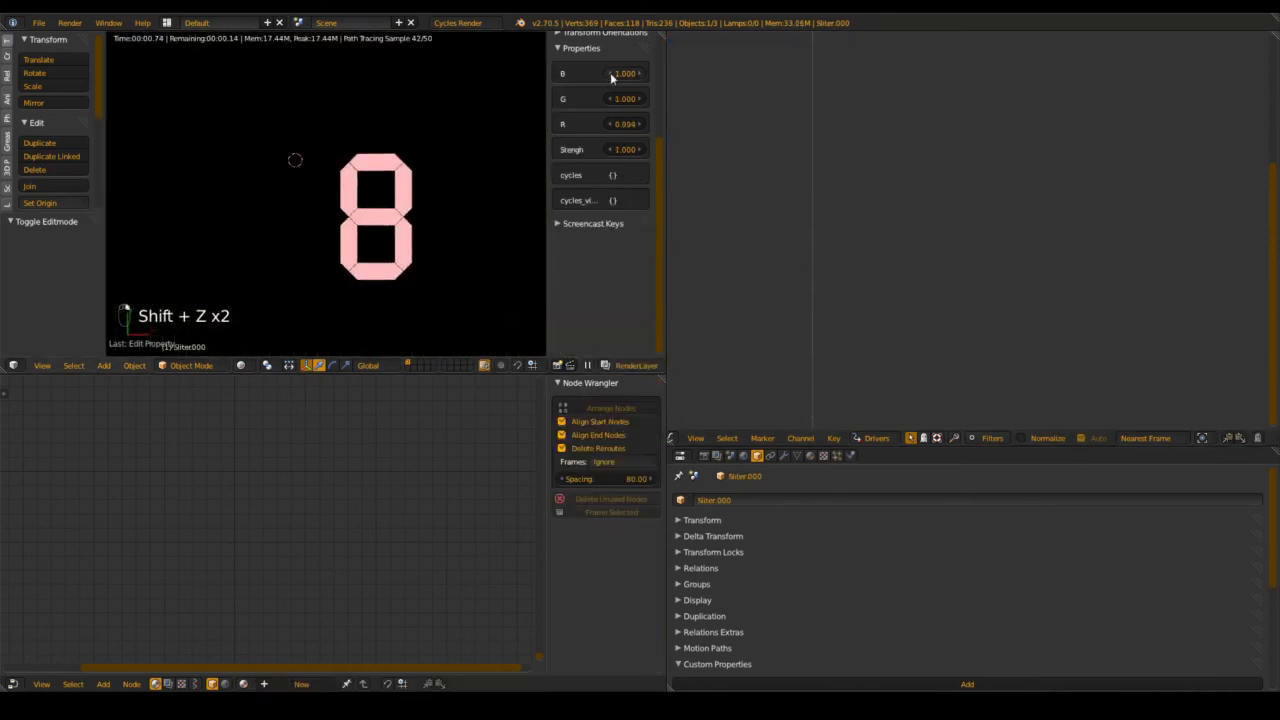
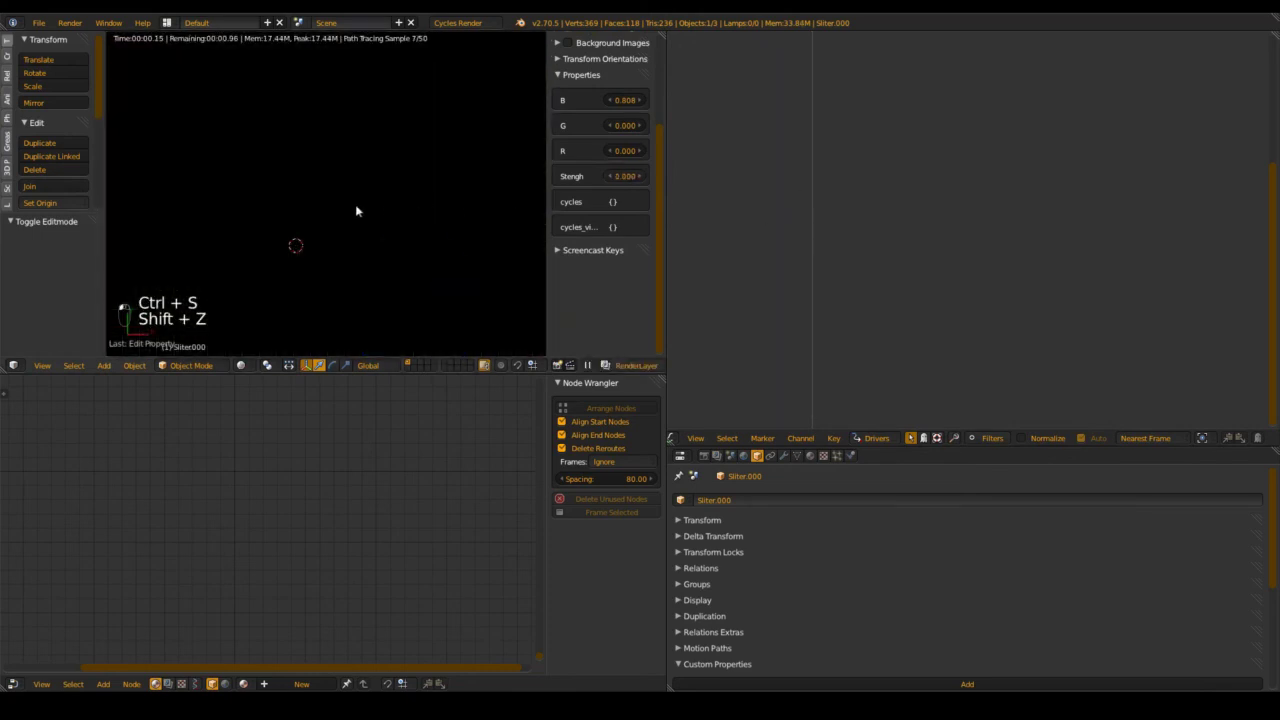
pyautogui.press('shift+z')
pyautogui.press('ctrl+s')
pyautogui.press('ctrl+s')
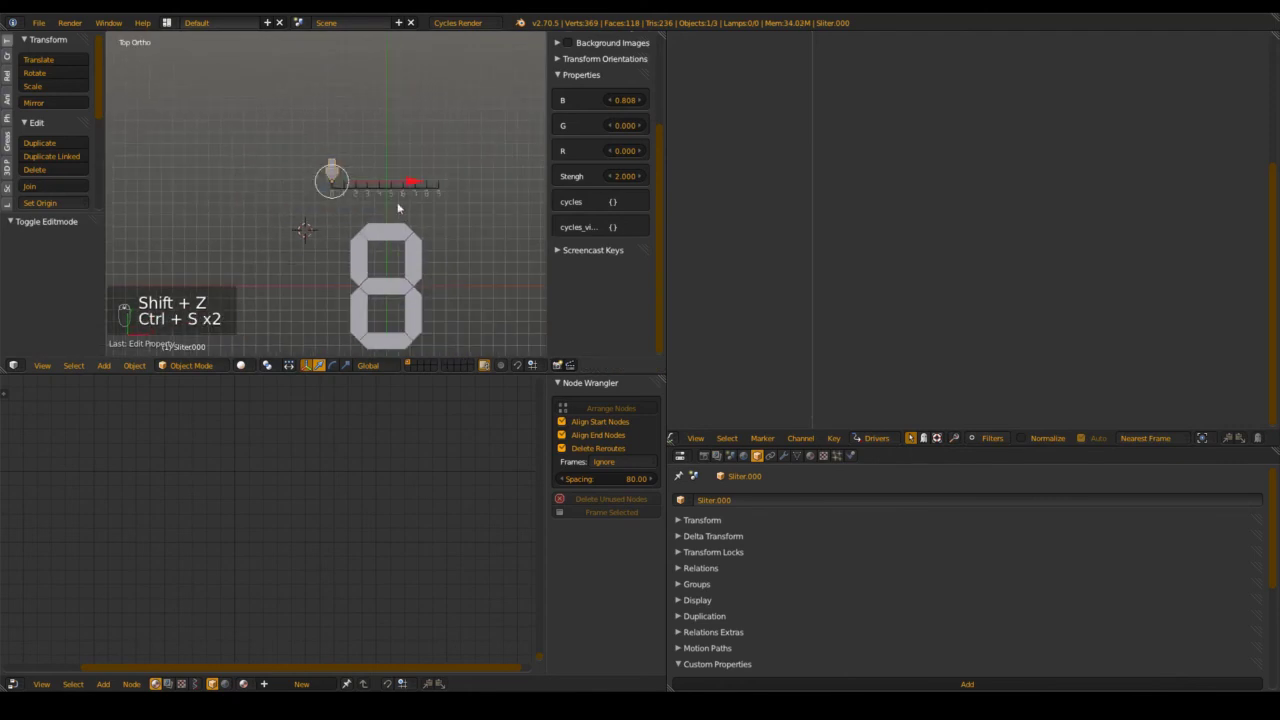